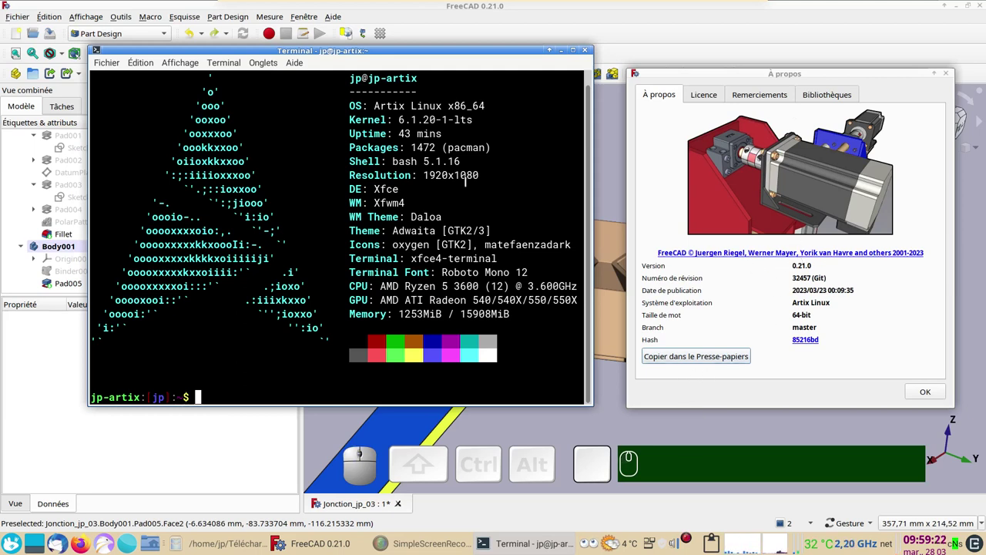
# Dismiss the terminal and About box, revealing the brown junction model and orbiting it
pyautogui.click(930, 397)
pyautogui.moveTo(699, 392); pyautogui.dragTo(784, 349)
pyautogui.moveTo(786, 341); pyautogui.dragTo(802, 263)
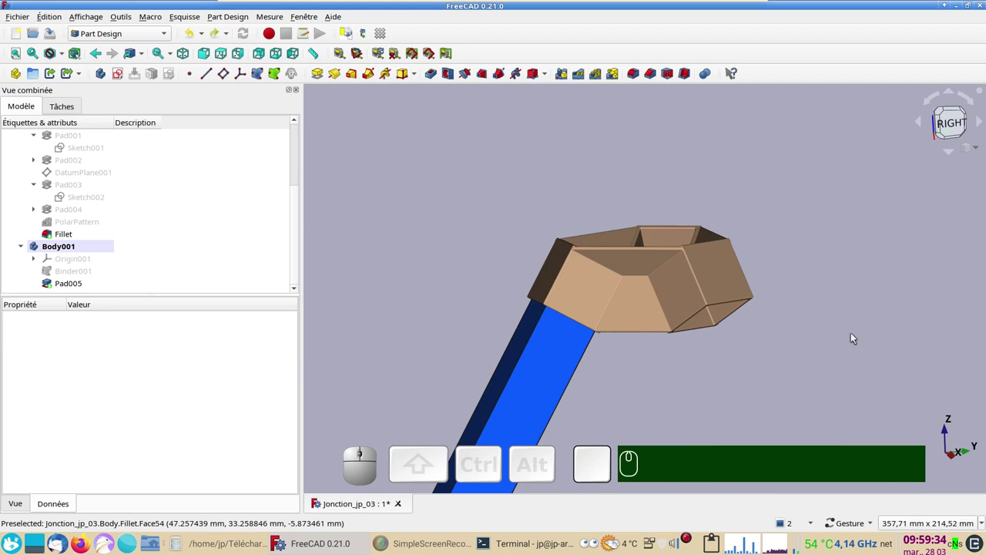
# Orbit the junction to look inside the tubes and from above, then close the document
pyautogui.click(683, 379)
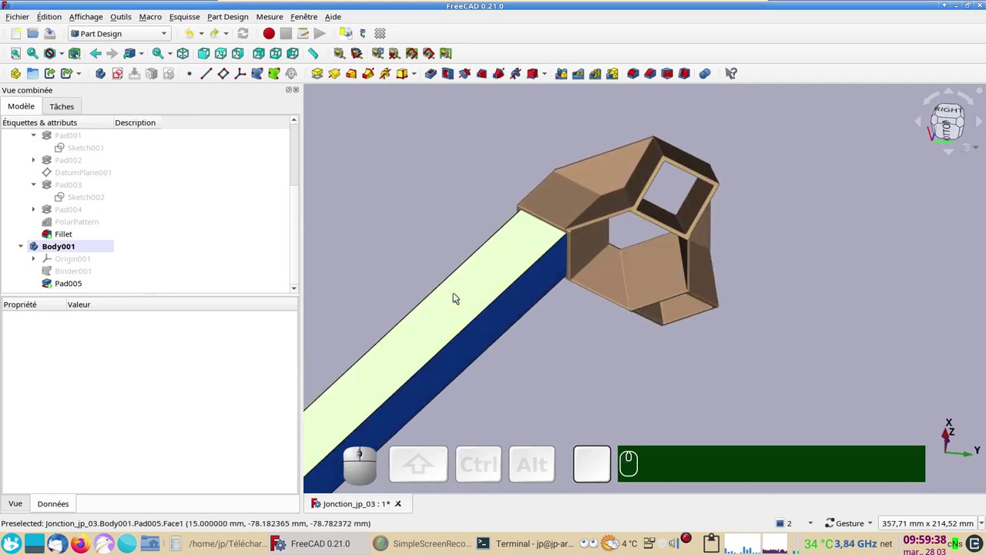
pyautogui.click(764, 244)
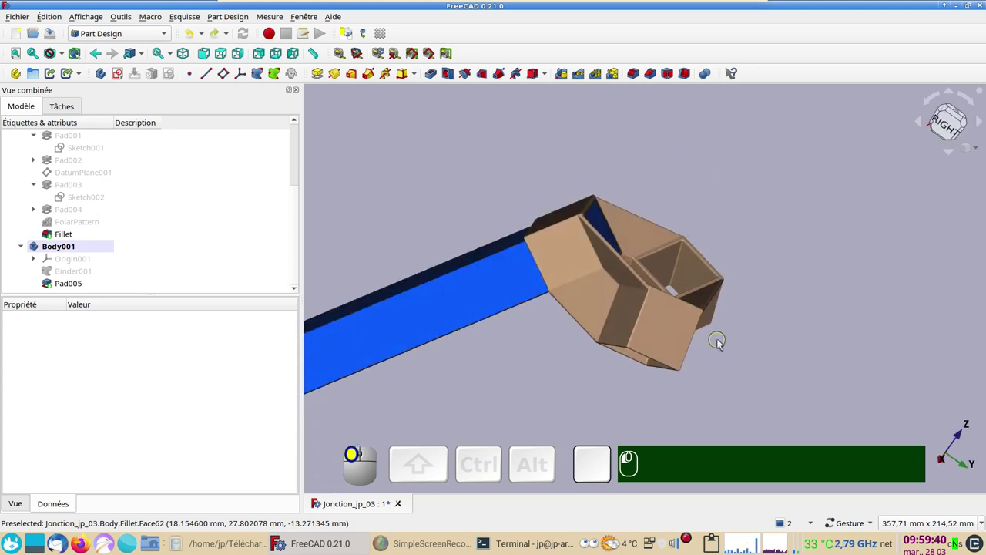
pyautogui.moveTo(807, 334); pyautogui.dragTo(581, 348)
pyautogui.moveTo(575, 349); pyautogui.dragTo(727, 381)
pyautogui.moveTo(730, 363); pyautogui.dragTo(806, 356)
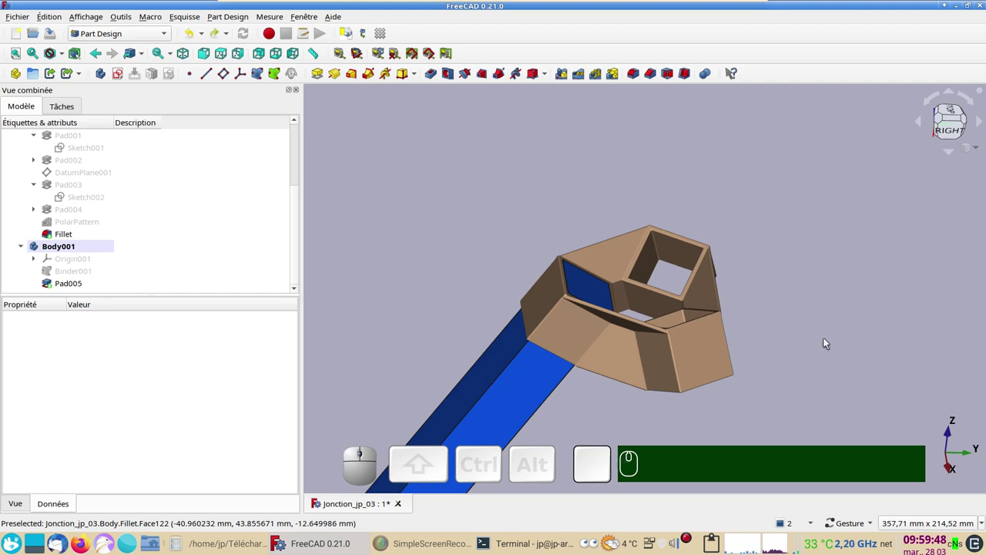
pyautogui.scroll(3)
pyautogui.moveTo(817, 363); pyautogui.dragTo(815, 336)
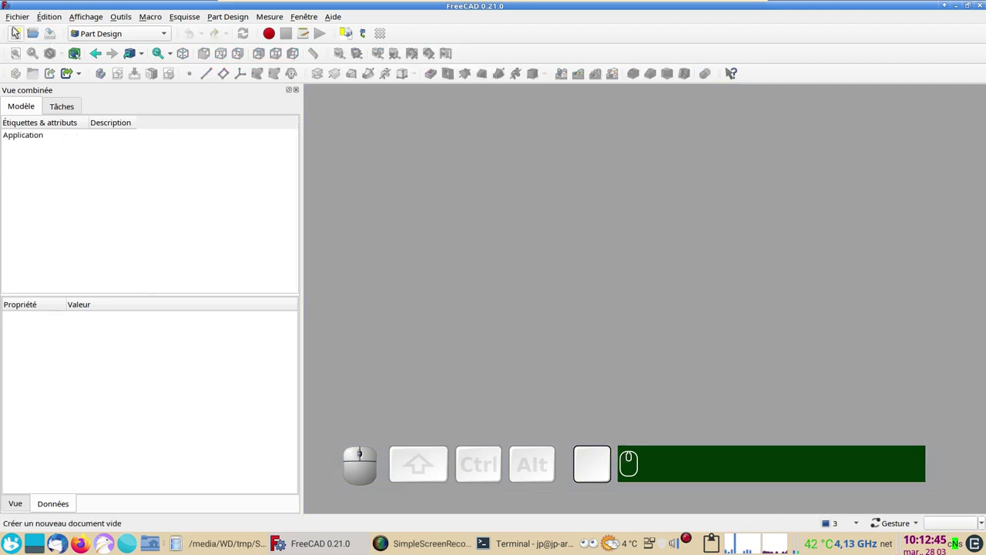
# Create a new document with a body and a sketch holding a rectangle with equal sides
pyautogui.click(19, 33)
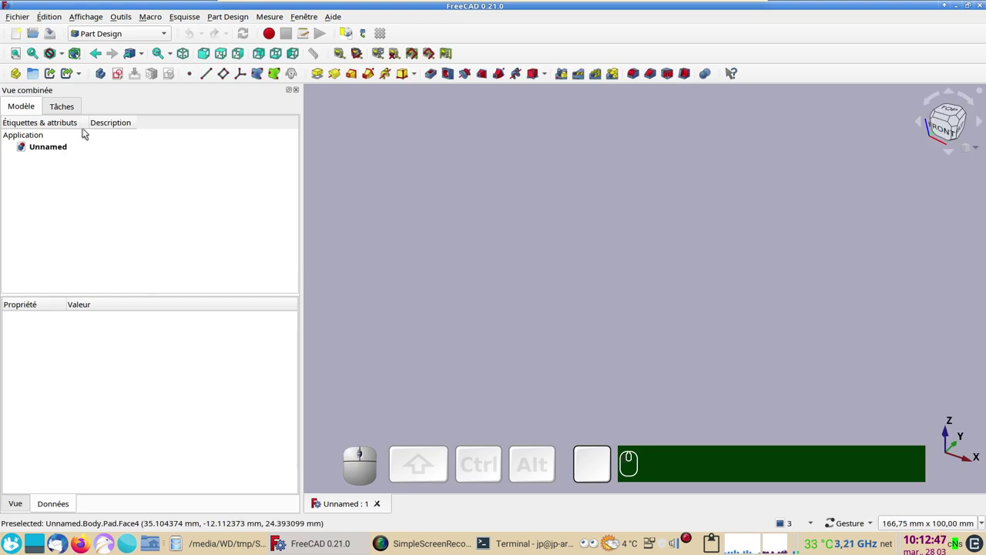
pyautogui.click(104, 79)
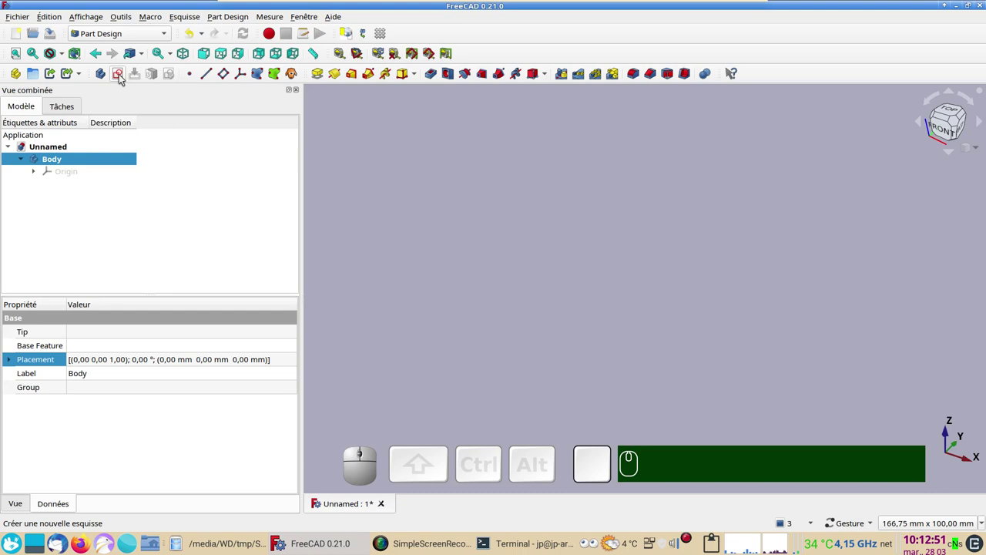
pyautogui.click(124, 77)
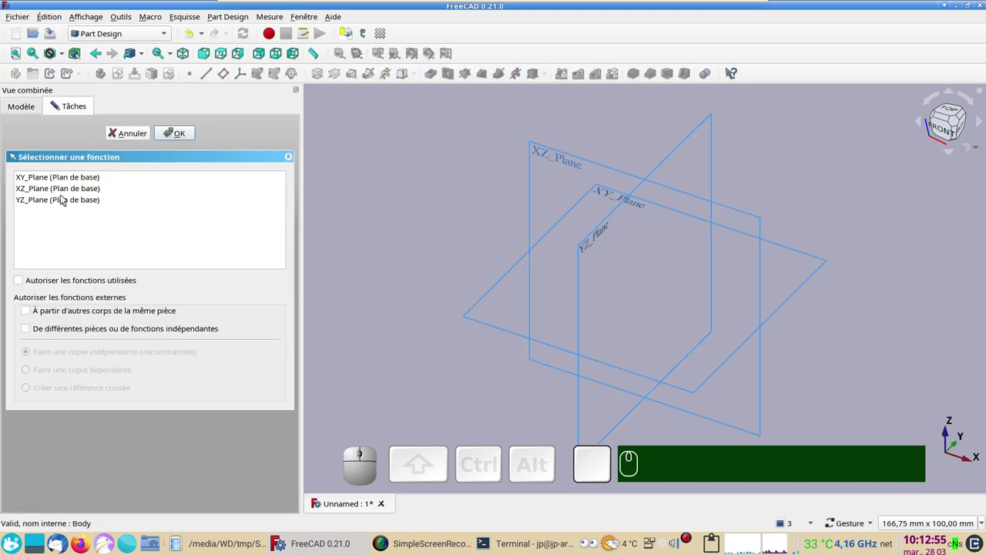
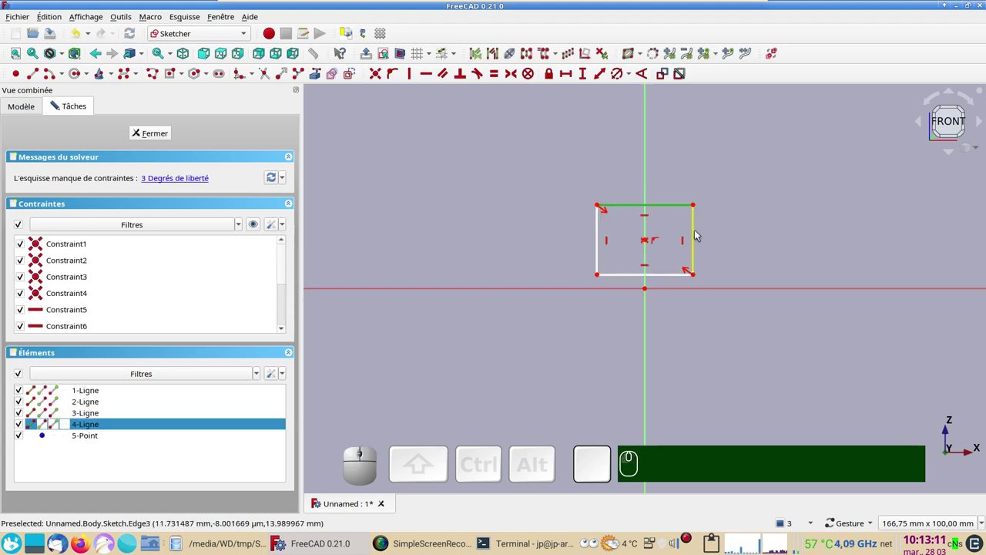
pyautogui.click(699, 233)
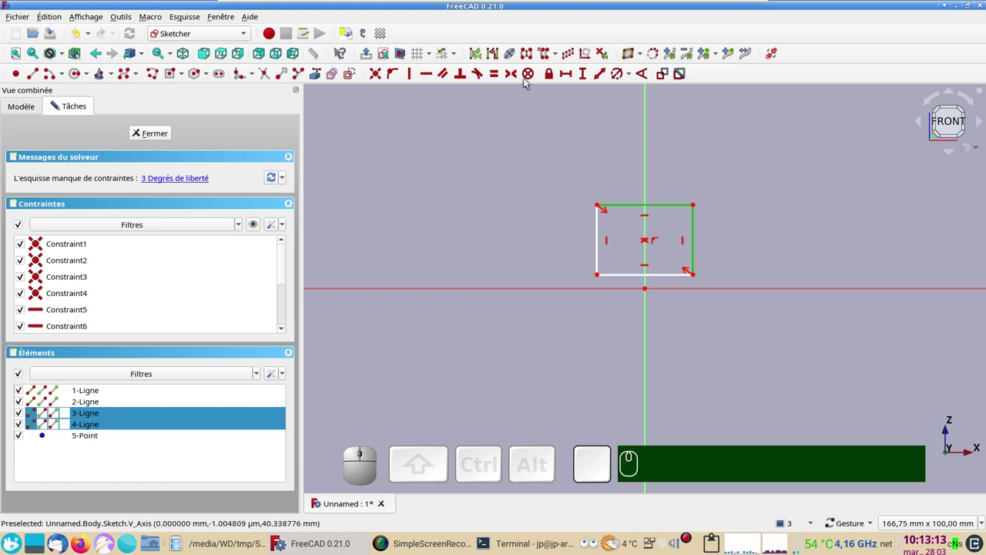
pyautogui.press('e')
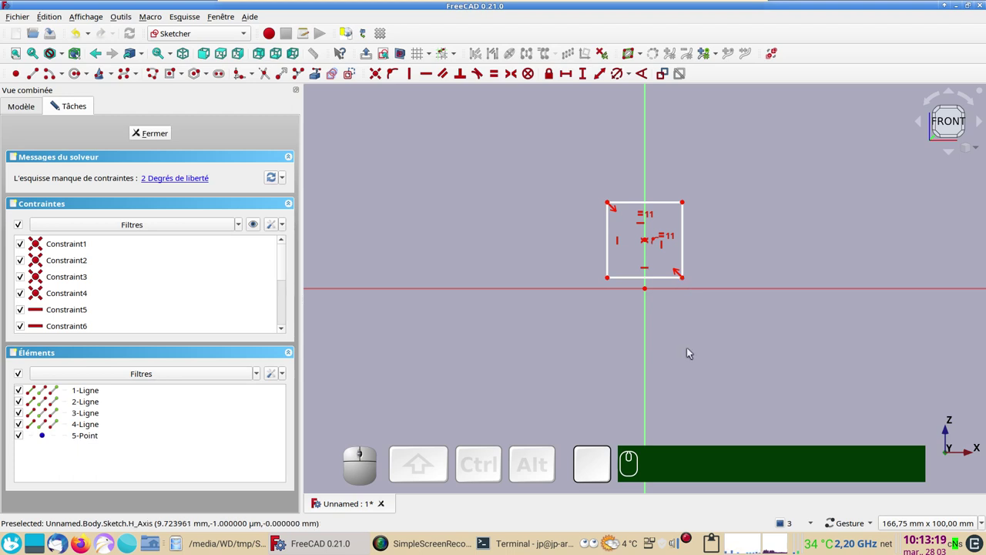
# Rest the square's bottom edge on the horizontal axis and set its width to 35 mm
pyautogui.click(686, 280)
pyautogui.click(702, 289)
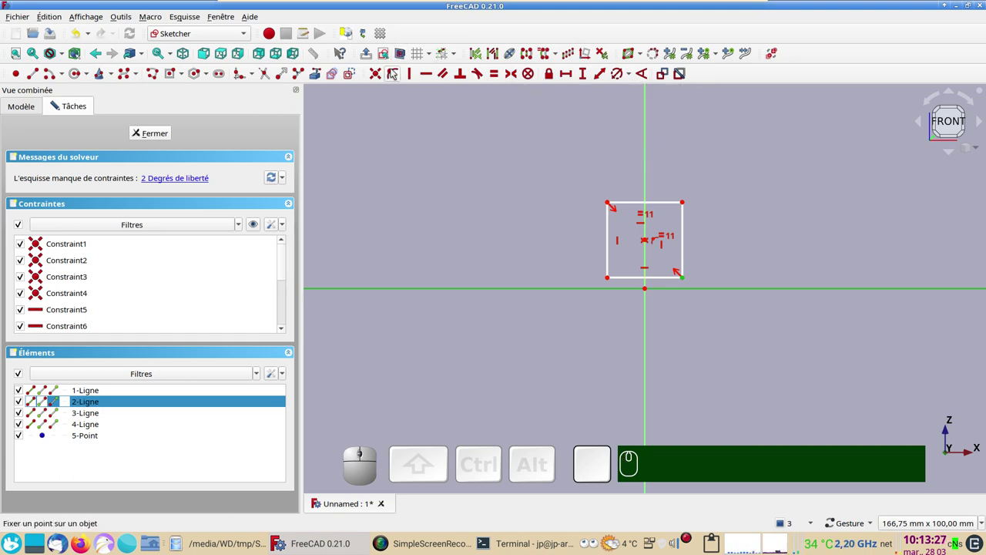
pyautogui.press('o')
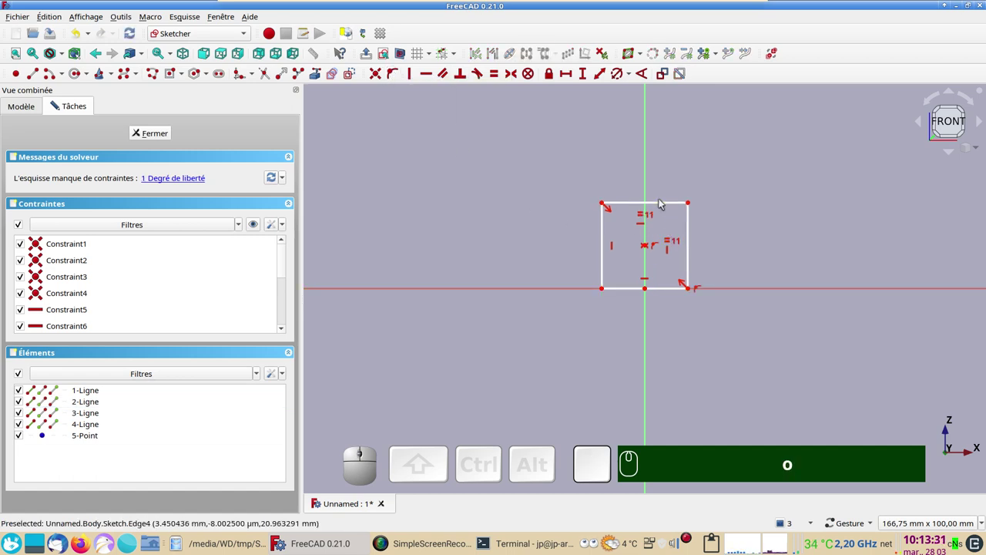
pyautogui.click(665, 204)
pyautogui.click(574, 78)
pyautogui.press('KP_3')
pyautogui.press('KP_5')
pyautogui.press('Return')
pyautogui.click(171, 77)
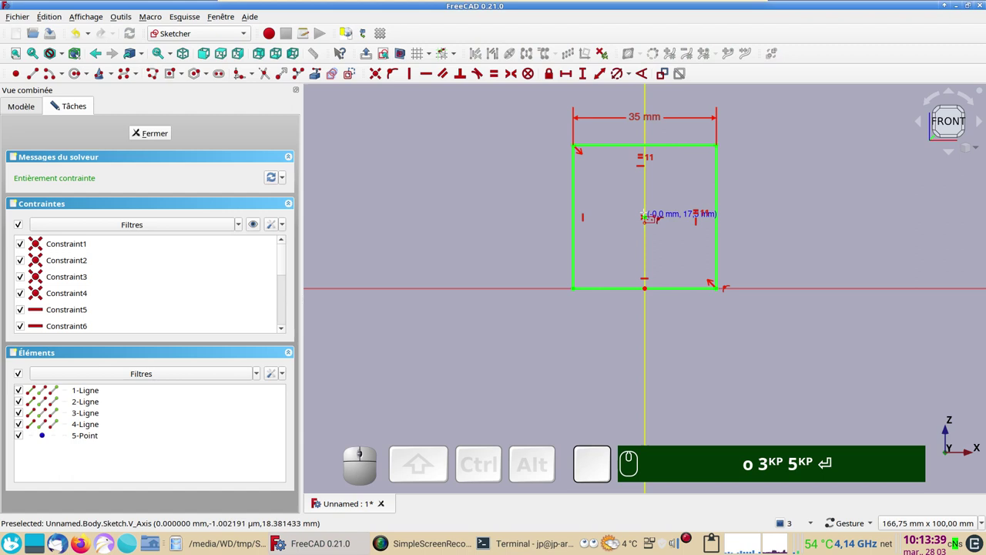
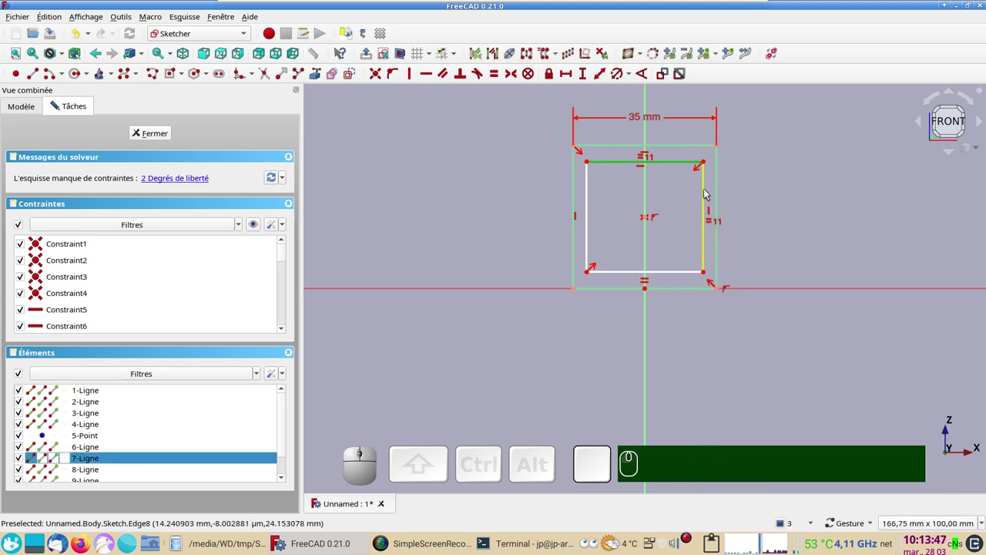
# Make the inner square's sides equal and relate its corner to the outer edge
pyautogui.click(708, 192)
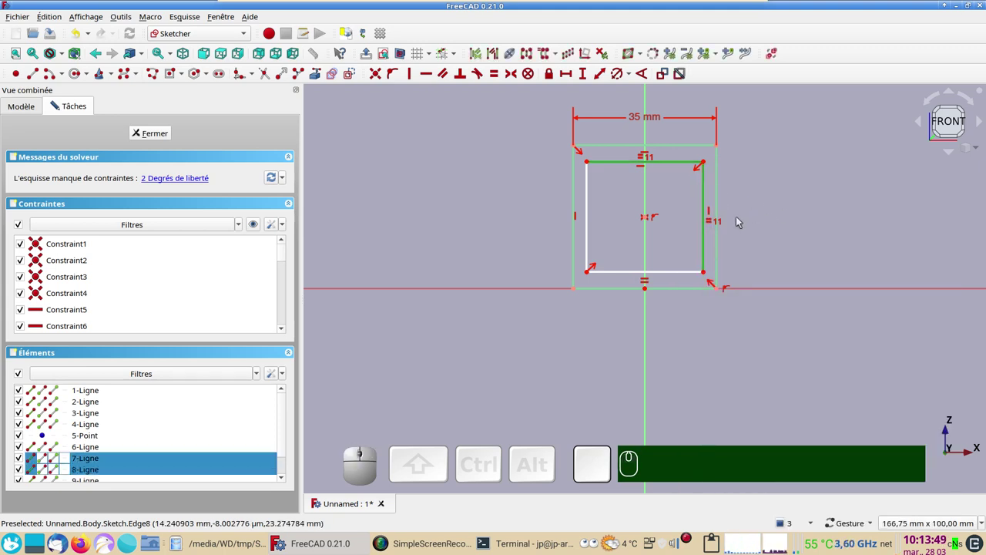
pyautogui.write('e')
pyautogui.press('e')
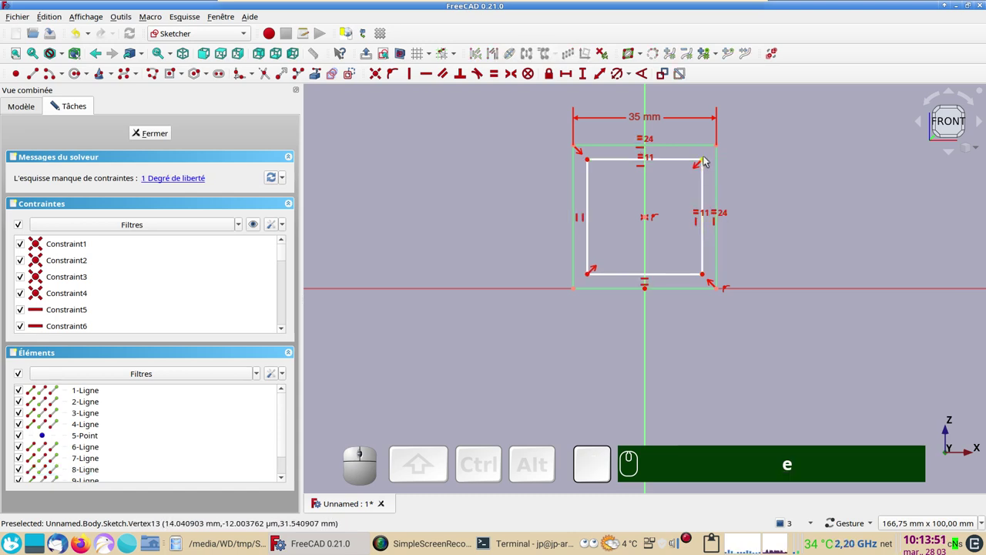
pyautogui.click(707, 161)
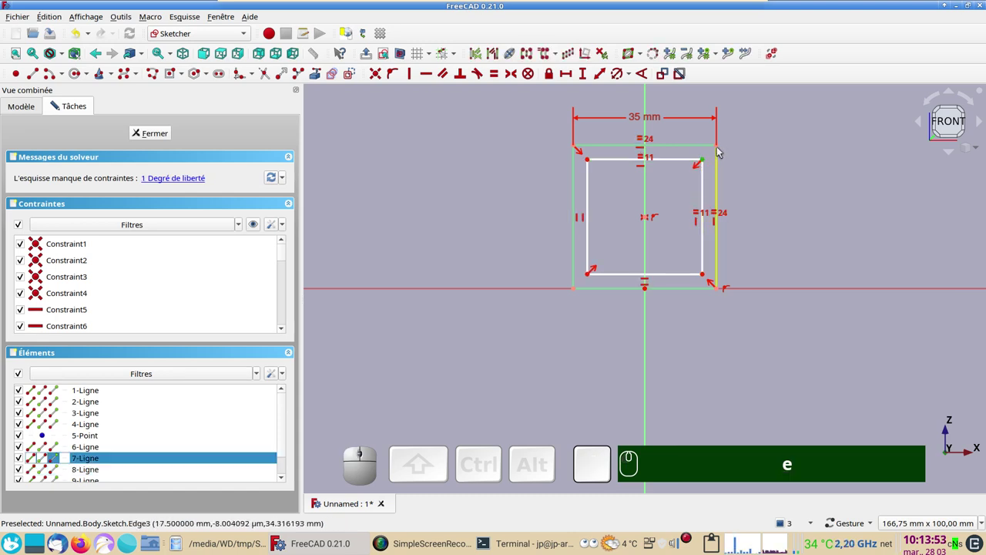
pyautogui.click(721, 148)
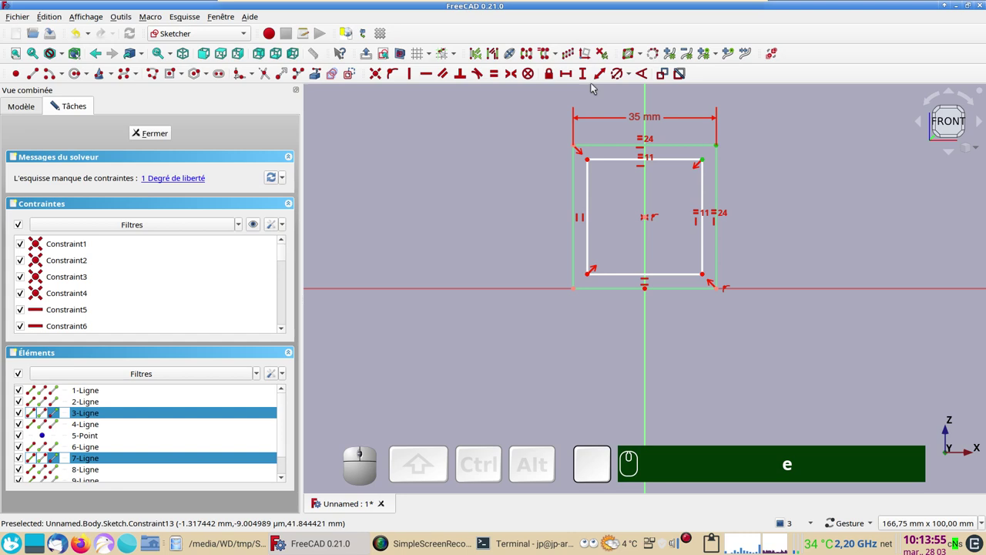
# Set a 2 mm gap between inner and outer sides and finish the tube sketch
pyautogui.click(586, 79)
pyautogui.press('KP_2')
pyautogui.press('Return')
pyautogui.click(163, 136)
pyautogui.press('KP_3')
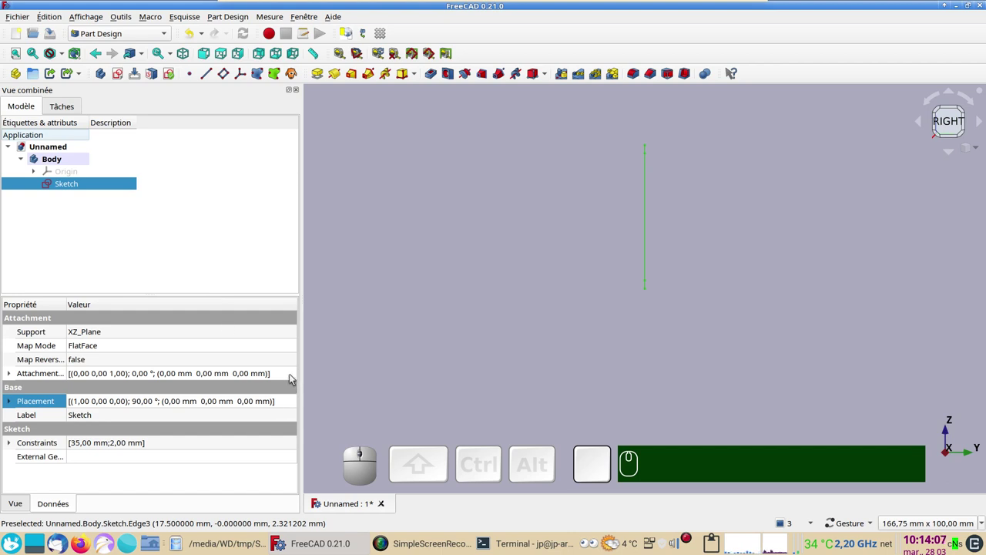
# Set the sketch's attachment offset to Z = 10 mm with a 45° rotation about the X axis
pyautogui.click(293, 378)
pyautogui.click(294, 377)
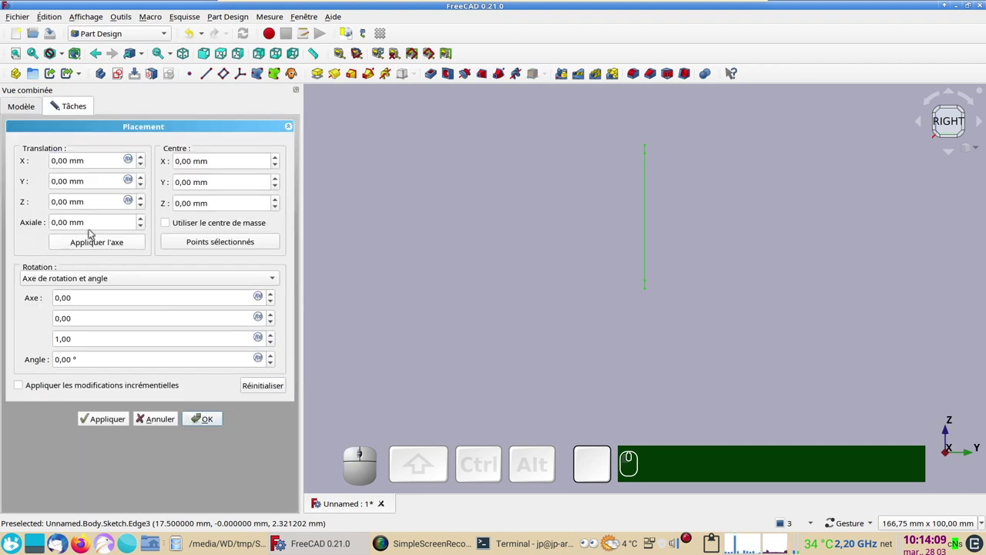
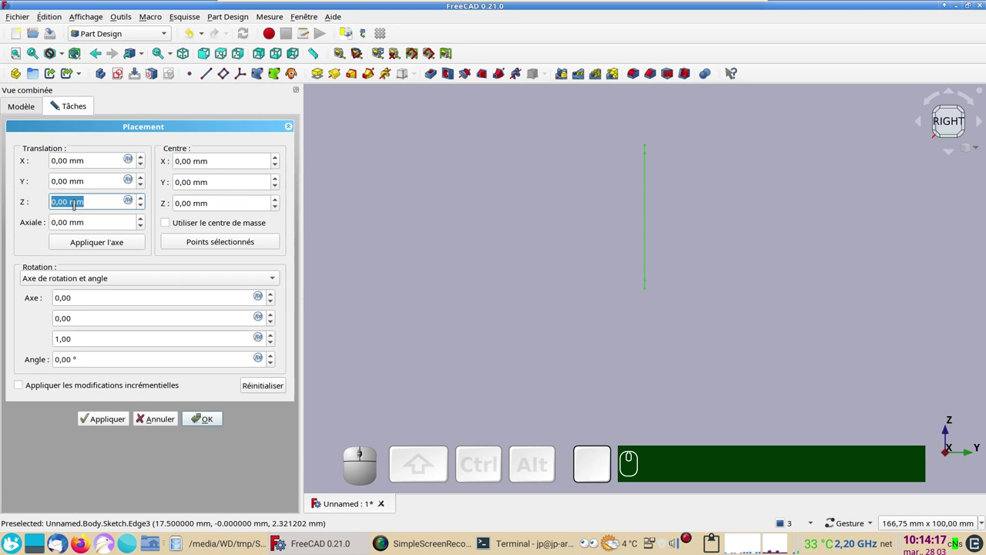
pyautogui.press('KP_1')
pyautogui.press('KP_0')
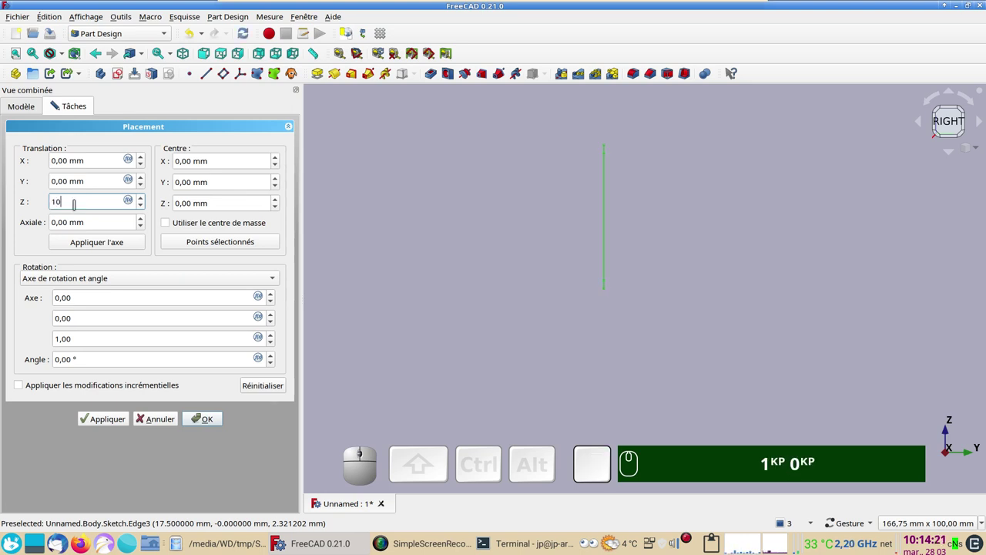
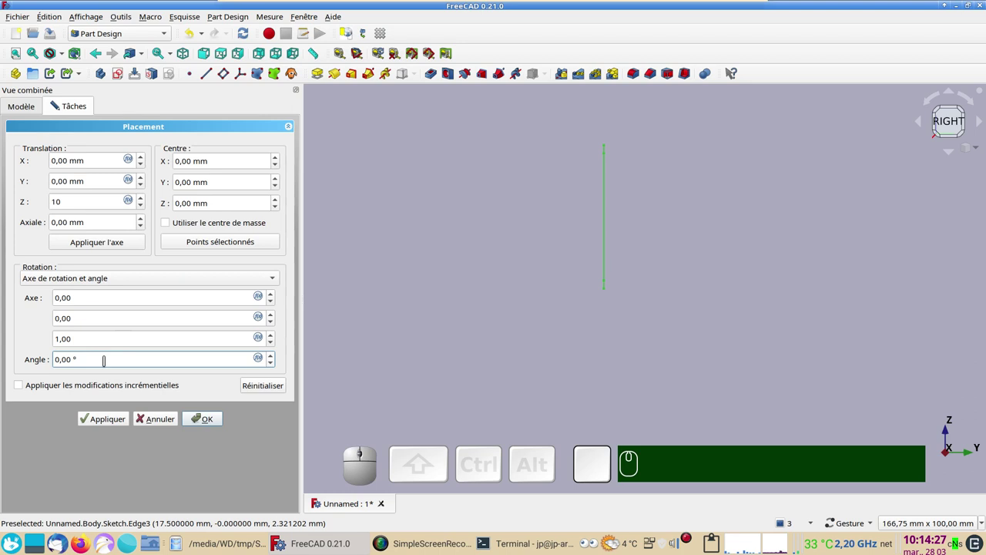
pyautogui.scroll(3)
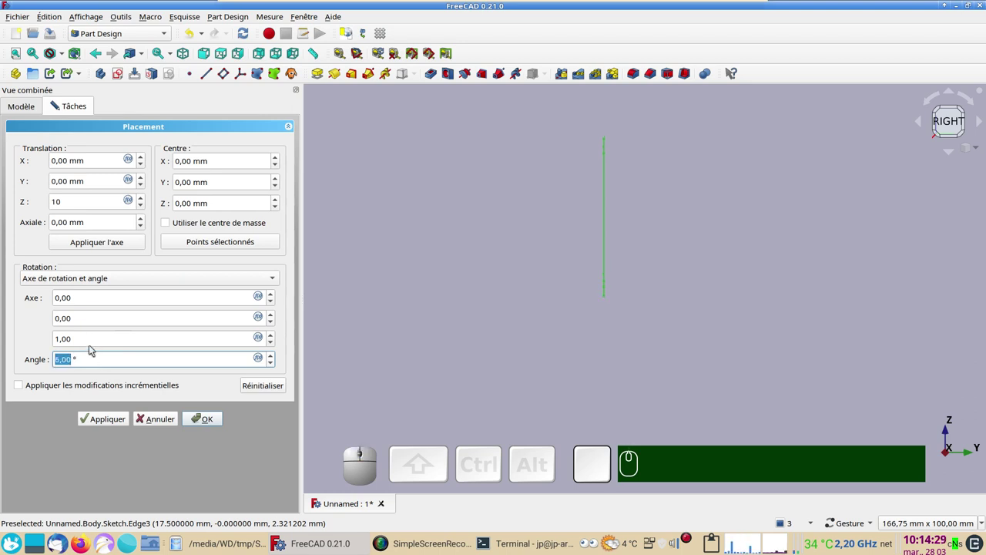
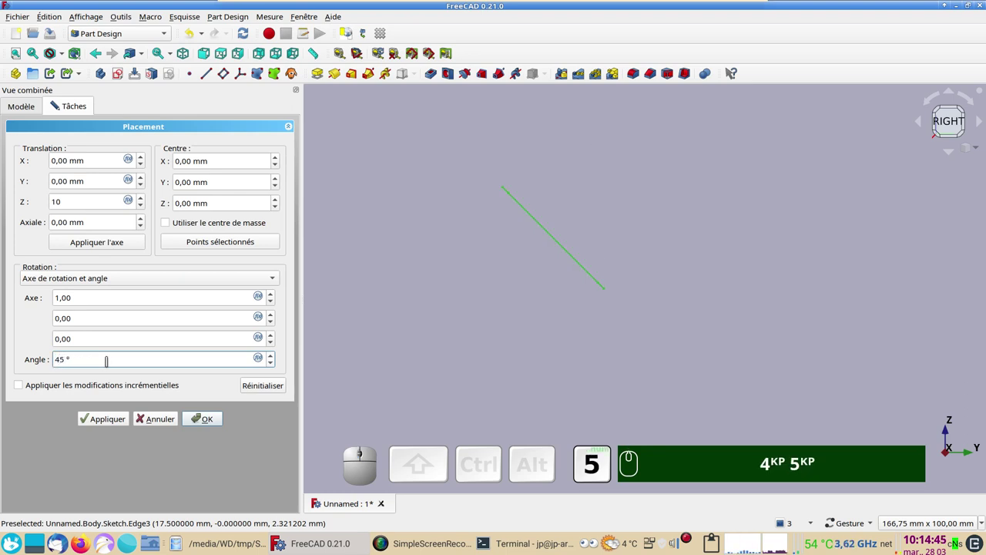
pyautogui.click(213, 420)
pyautogui.click(67, 189)
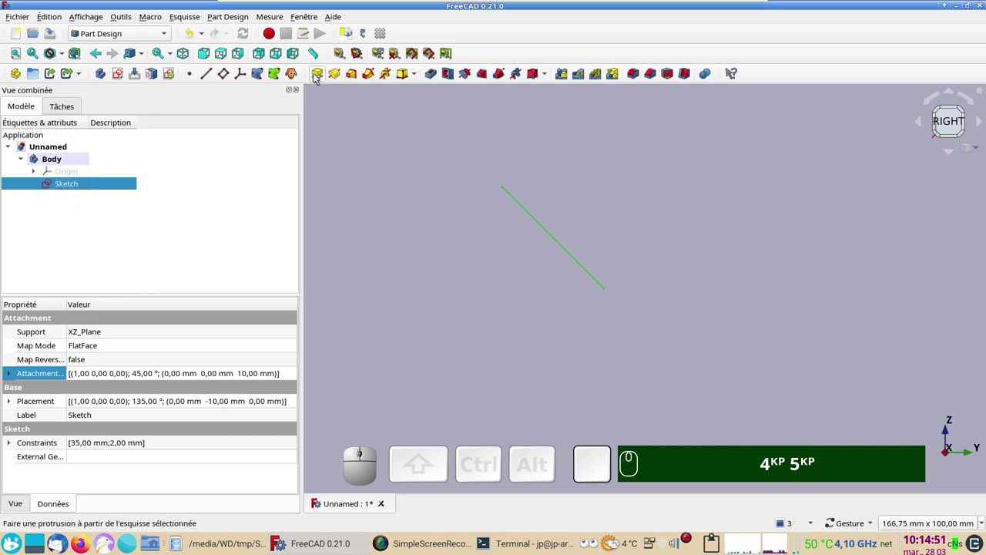
# Pad the hollow square sketch 35 mm into a square tube
pyautogui.click(319, 77)
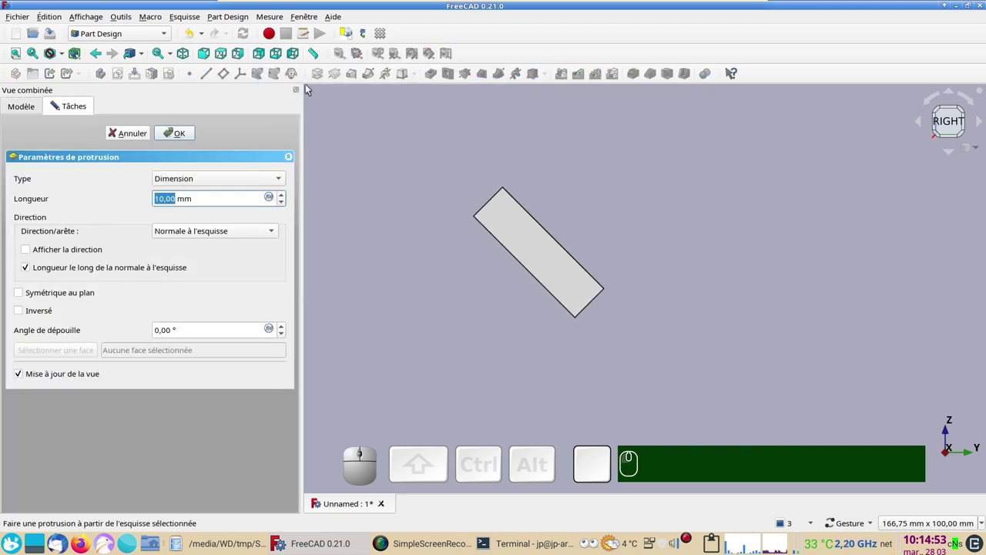
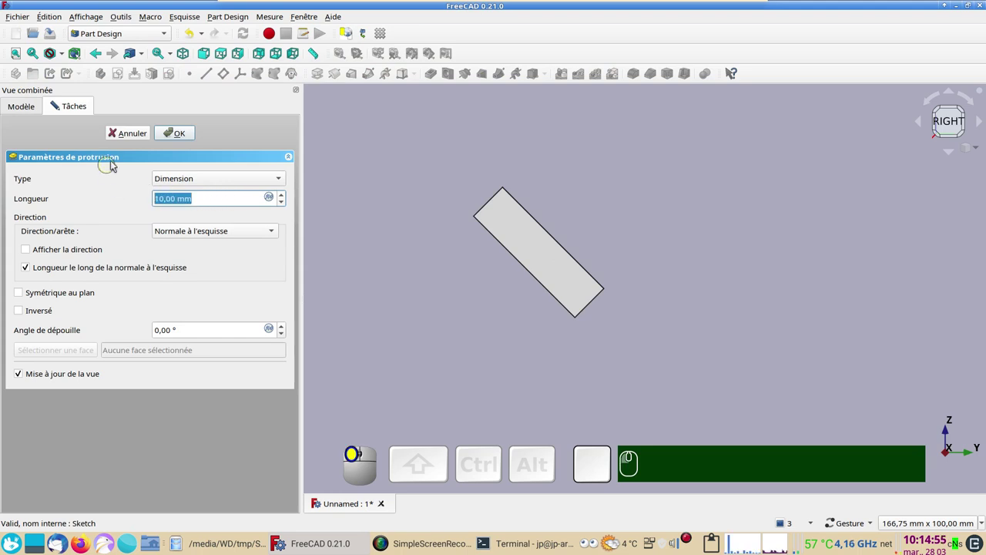
pyautogui.press('KP_3')
pyautogui.press('KP_5')
pyautogui.press('Return')
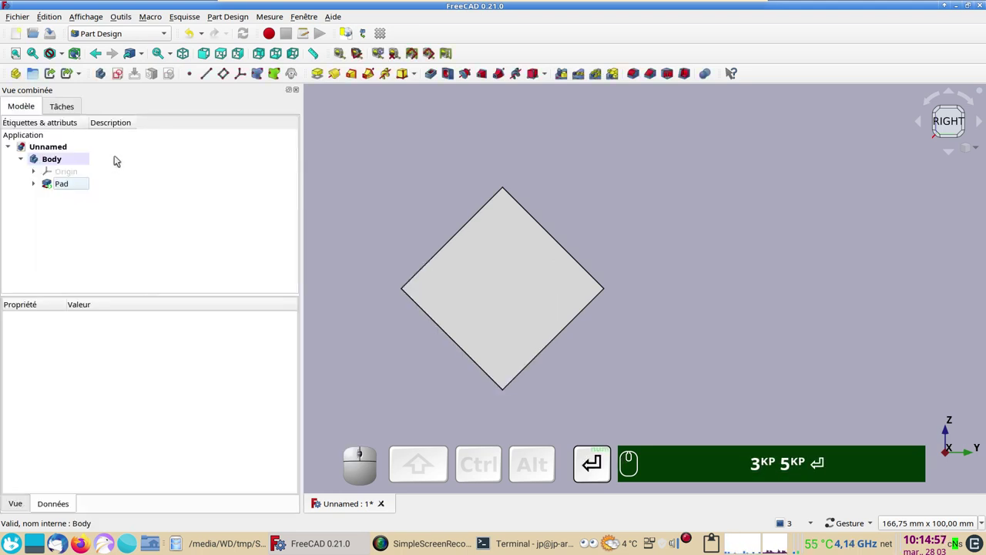
pyautogui.click(412, 191)
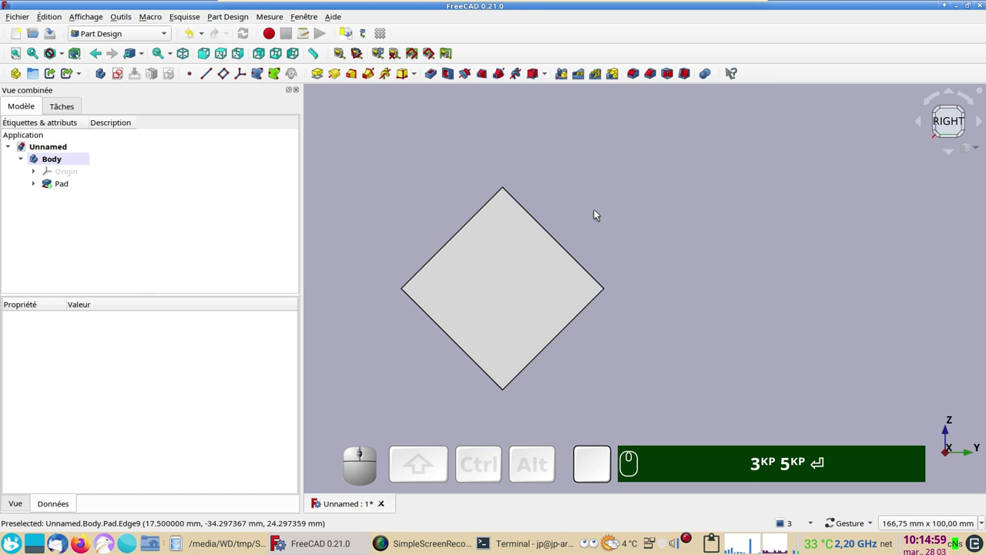
pyautogui.click(668, 274)
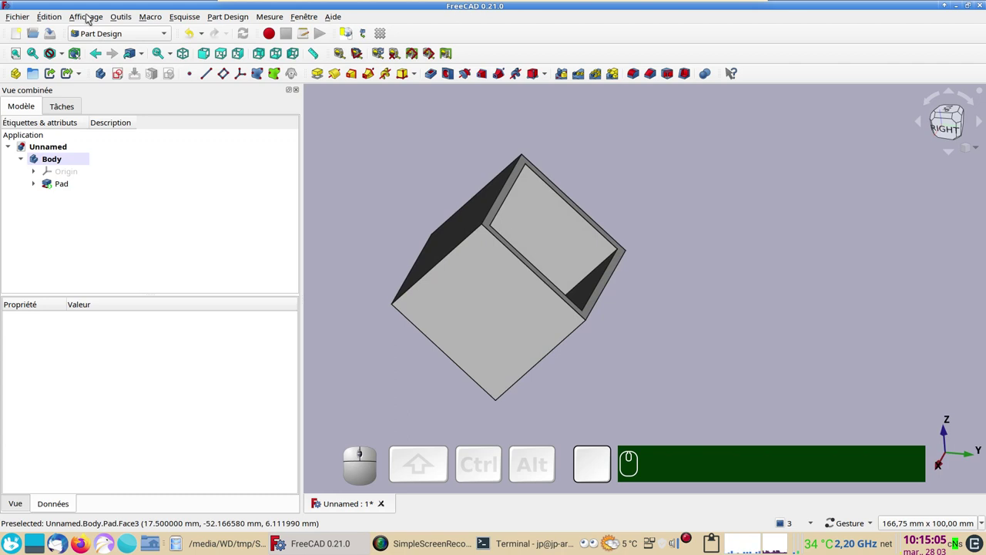
# Show the coordinate axes and select the Pad feature after orbiting around the tube
pyautogui.click(94, 18)
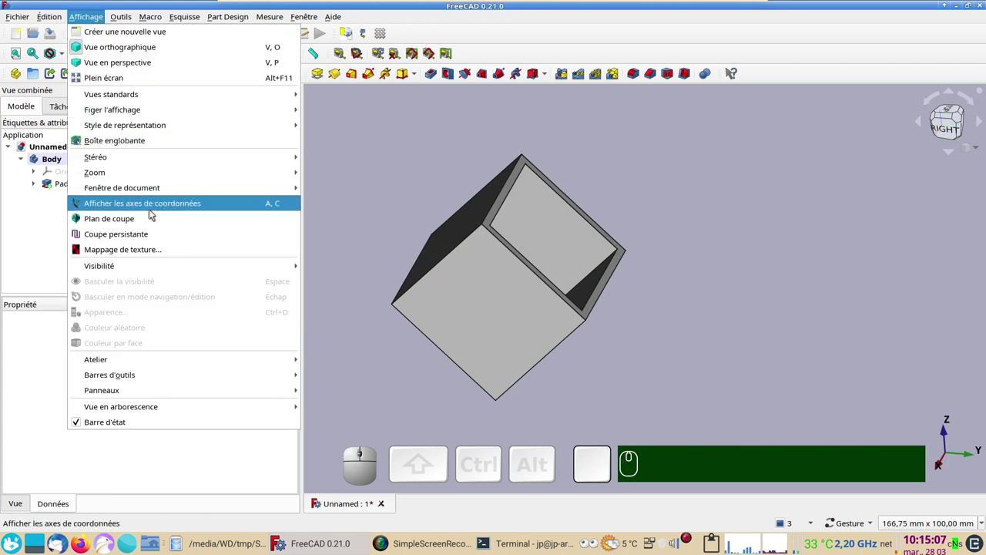
pyautogui.write('a')
pyautogui.write('c')
pyautogui.click(154, 211)
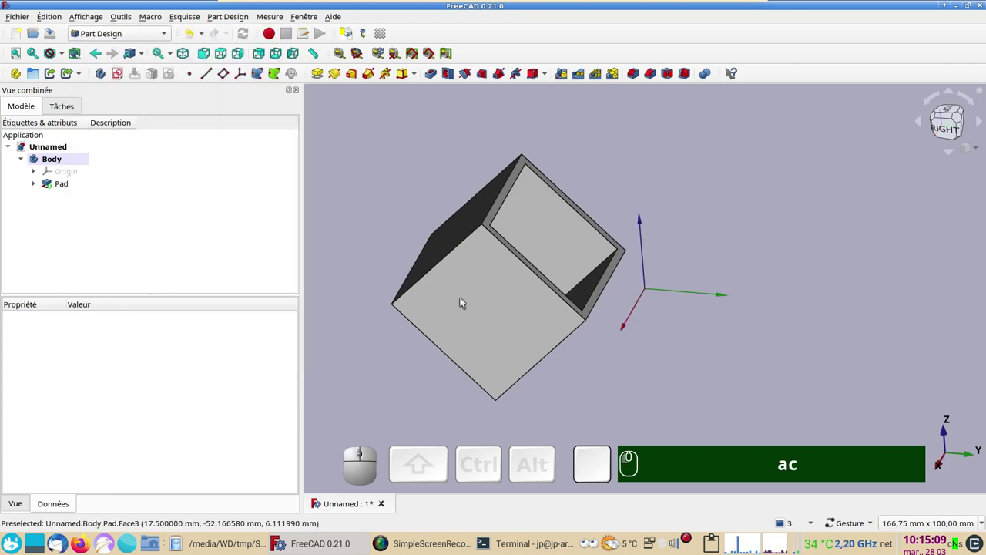
pyautogui.moveTo(627, 365); pyautogui.dragTo(551, 288)
pyautogui.moveTo(654, 261); pyautogui.dragTo(541, 322)
pyautogui.write('ac')
pyautogui.click(705, 327)
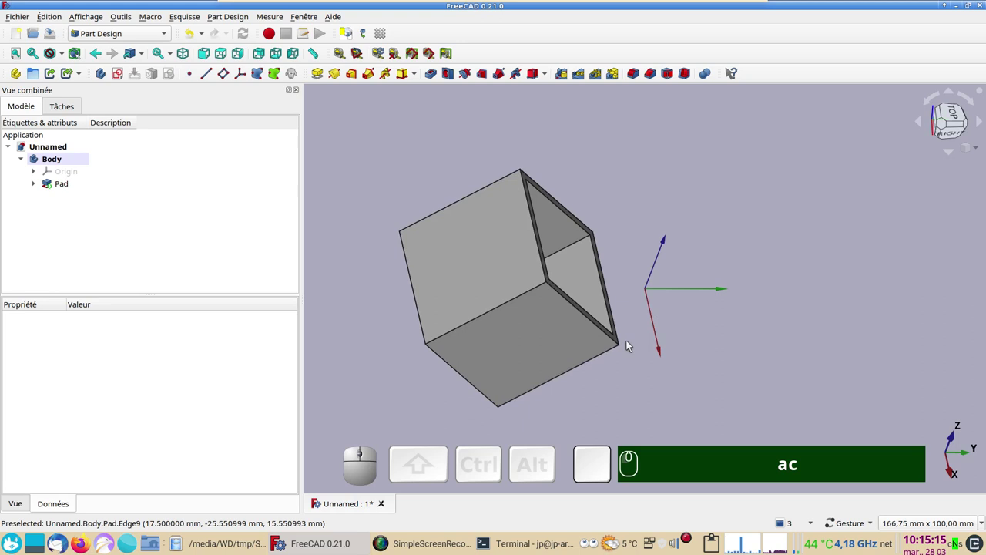
pyautogui.moveTo(657, 379); pyautogui.dragTo(594, 334)
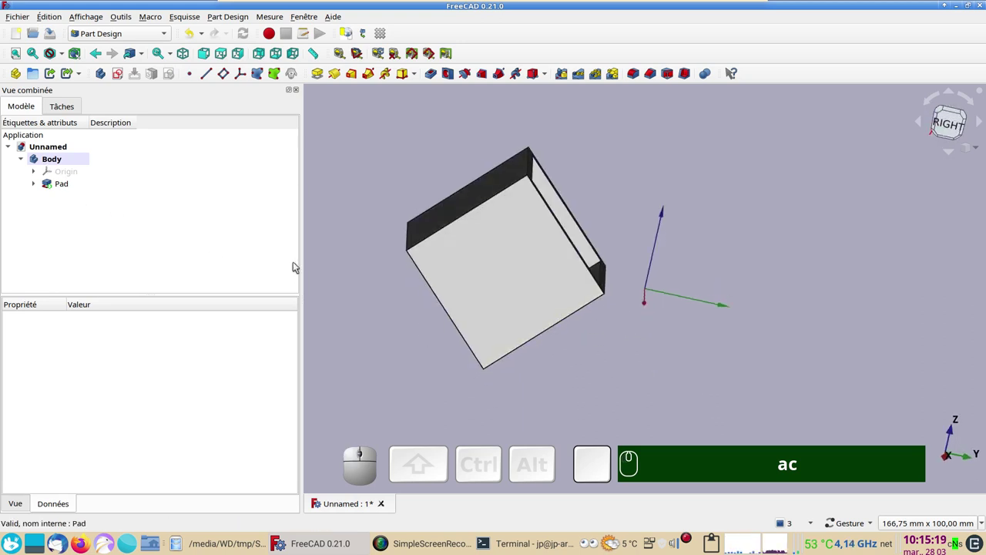
pyautogui.click(62, 188)
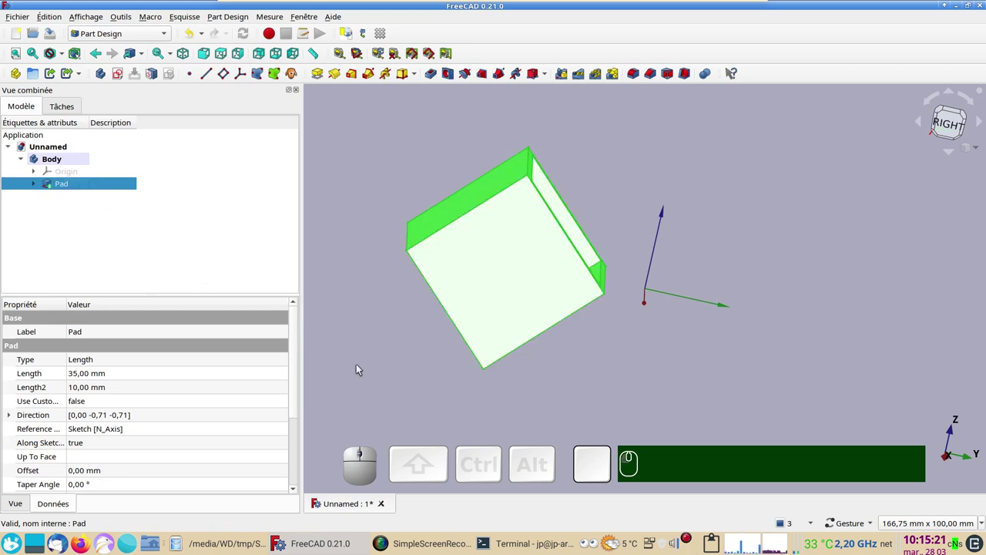
# Make a shape-binder copy of the tube and rotate its placement 120° about the Z axis
pyautogui.moveTo(375, 378); pyautogui.dragTo(368, 342)
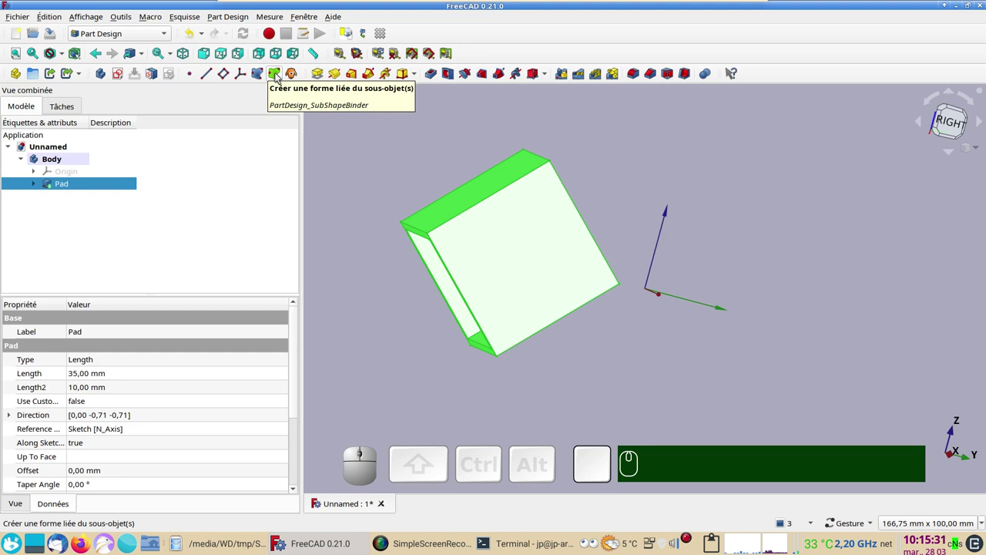
pyautogui.click(279, 76)
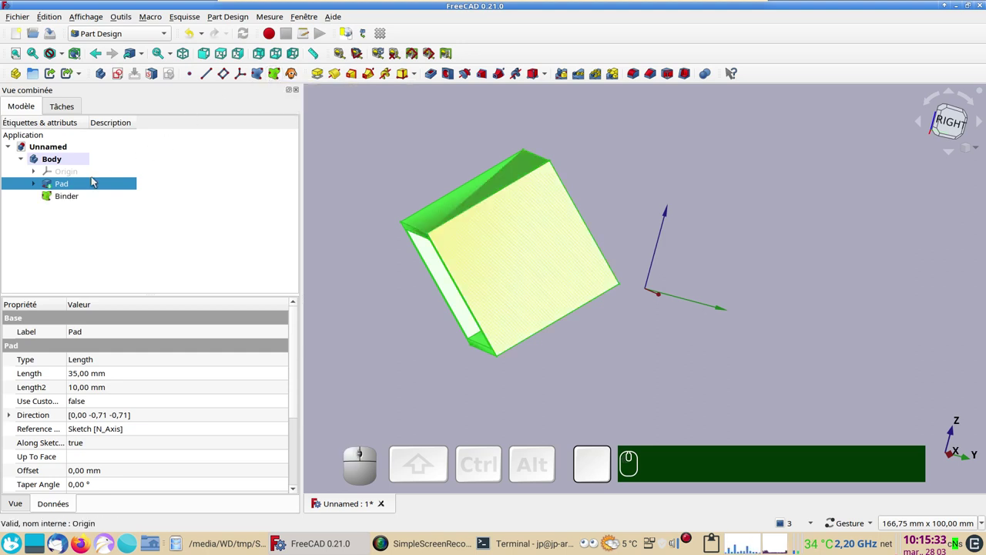
pyautogui.click(70, 196)
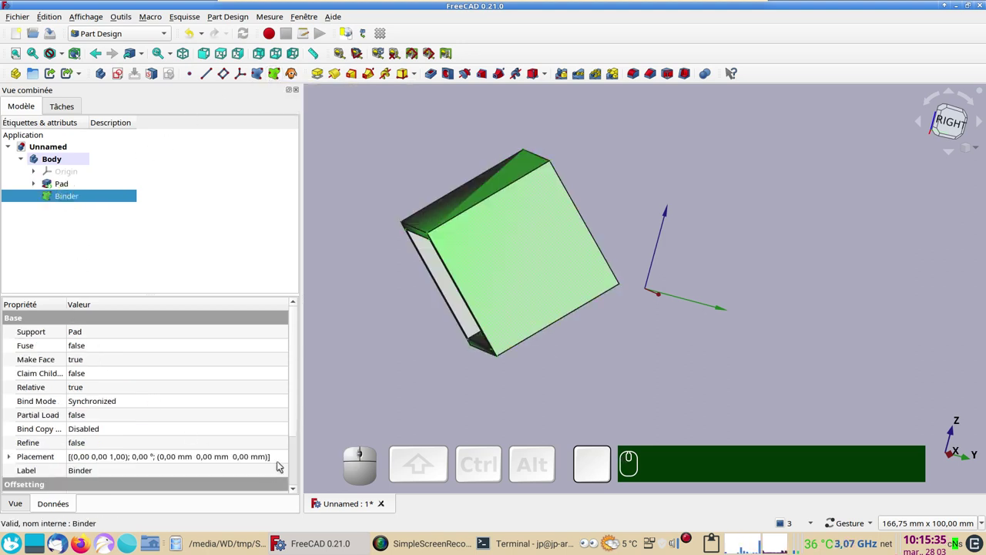
pyautogui.click(283, 461)
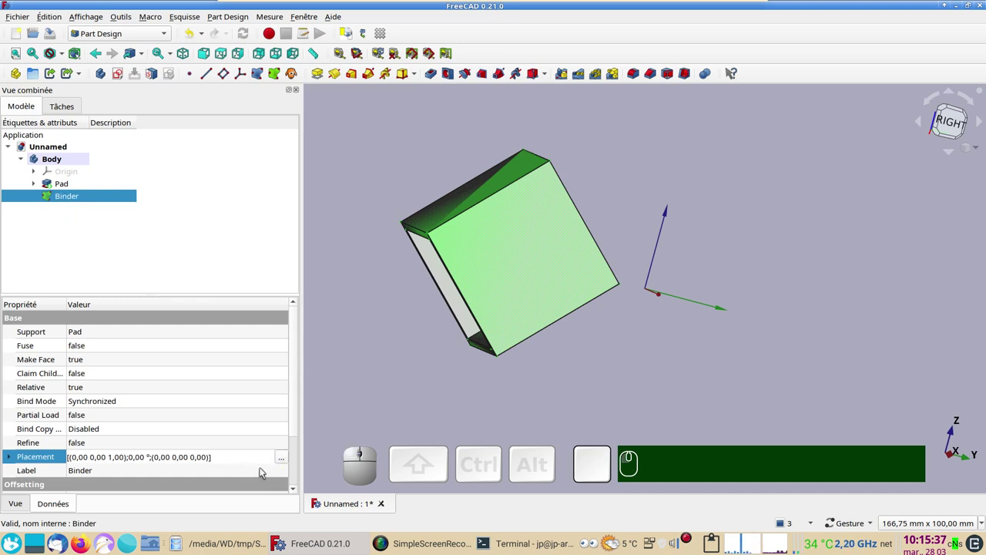
pyautogui.click(281, 462)
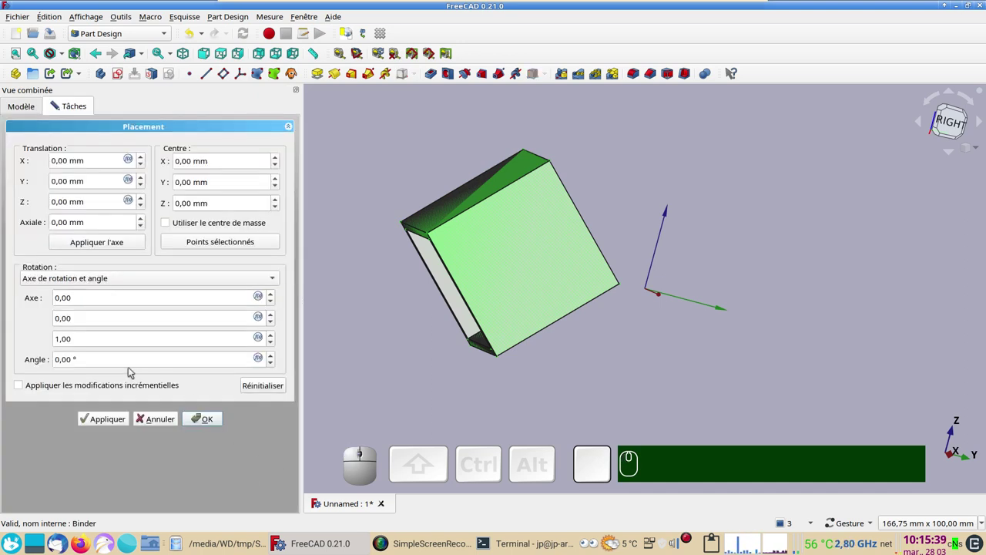
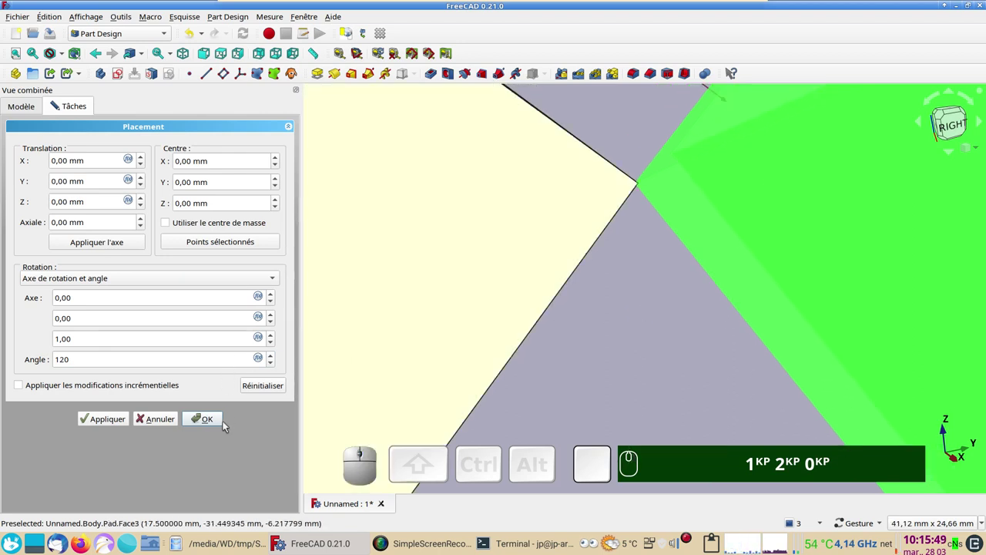
pyautogui.click(220, 427)
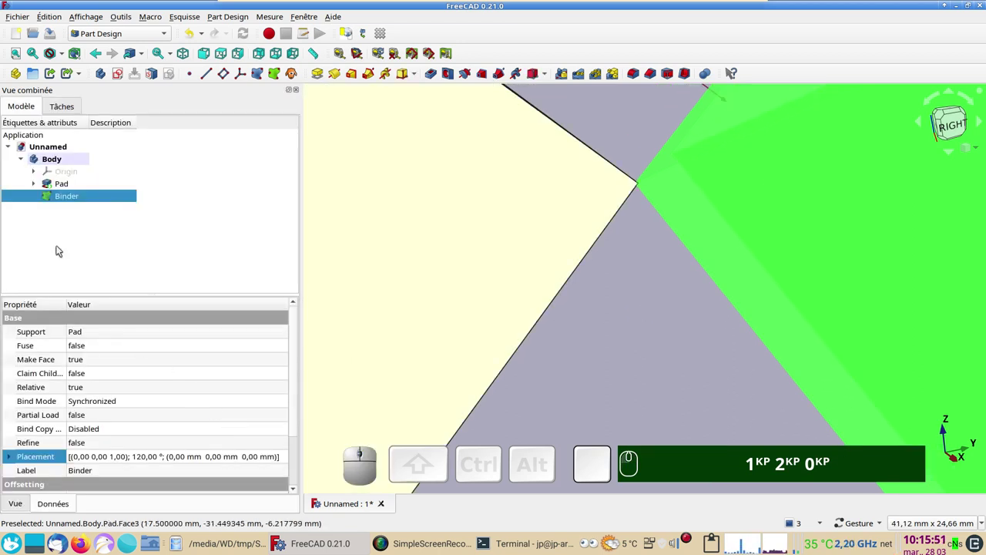
# Enter 120 into the Pad's placement angle fields and orbit around both tubes
pyautogui.click(35, 184)
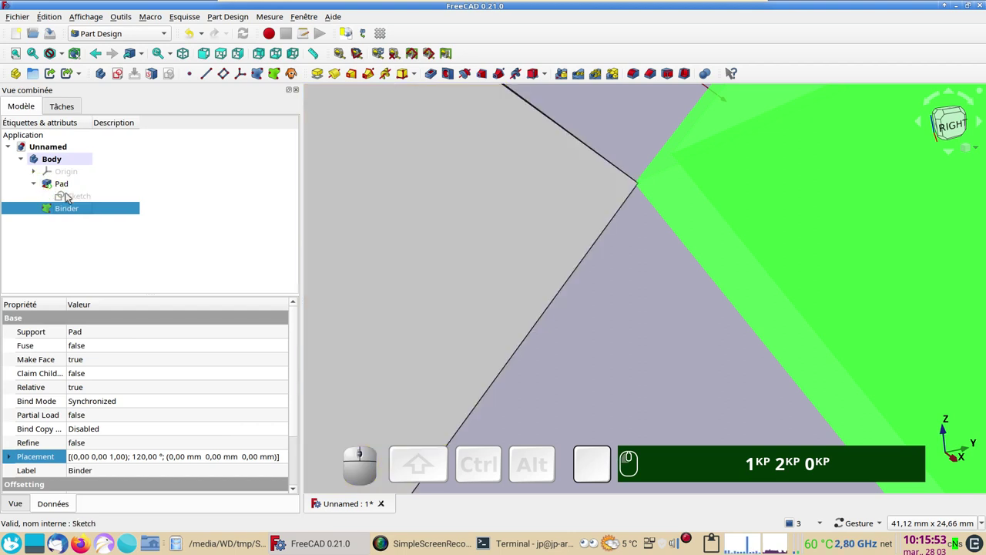
pyautogui.click(70, 197)
pyautogui.click(297, 379)
pyautogui.scroll(3)
pyautogui.press('KP_1')
pyautogui.press('KP_2')
pyautogui.press('KP_0')
pyautogui.scroll(-3)
pyautogui.click(116, 417)
pyautogui.press('KP_1')
pyautogui.press('KP_2')
pyautogui.press('KP_0')
pyautogui.click(204, 425)
pyautogui.press('KP_1')
pyautogui.press('KP_2')
pyautogui.press('KP_0')
pyautogui.click(508, 336)
pyautogui.scroll(-3)
pyautogui.moveTo(576, 346); pyautogui.dragTo(527, 264)
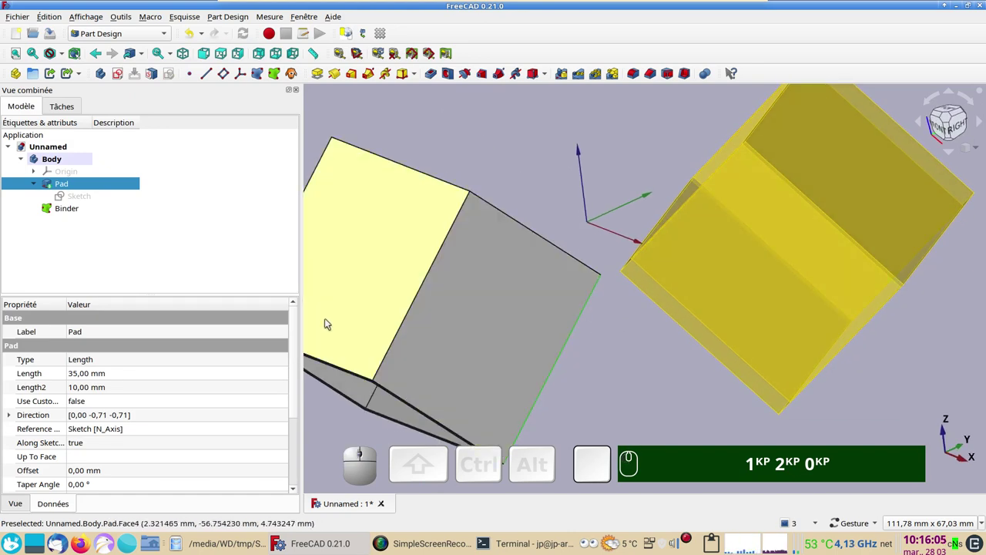
pyautogui.moveTo(633, 367); pyautogui.dragTo(577, 265)
# Orbit and recentre the view to bring the meeting edges of both tubes into reach
pyautogui.moveTo(630, 335); pyautogui.dragTo(544, 319)
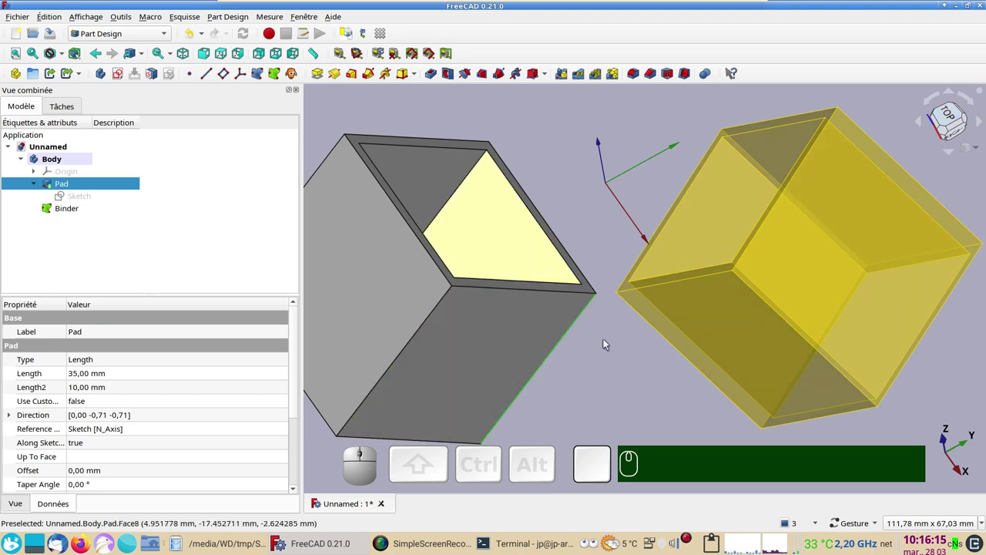
pyautogui.moveTo(636, 368); pyautogui.dragTo(601, 266)
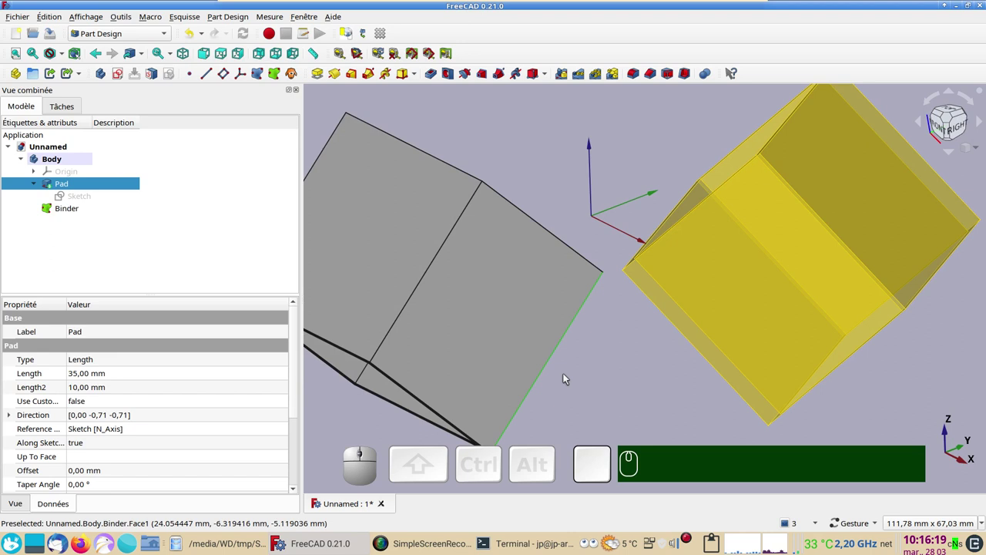
pyautogui.click(778, 381)
pyautogui.moveTo(773, 352); pyautogui.dragTo(824, 355)
pyautogui.click(834, 344)
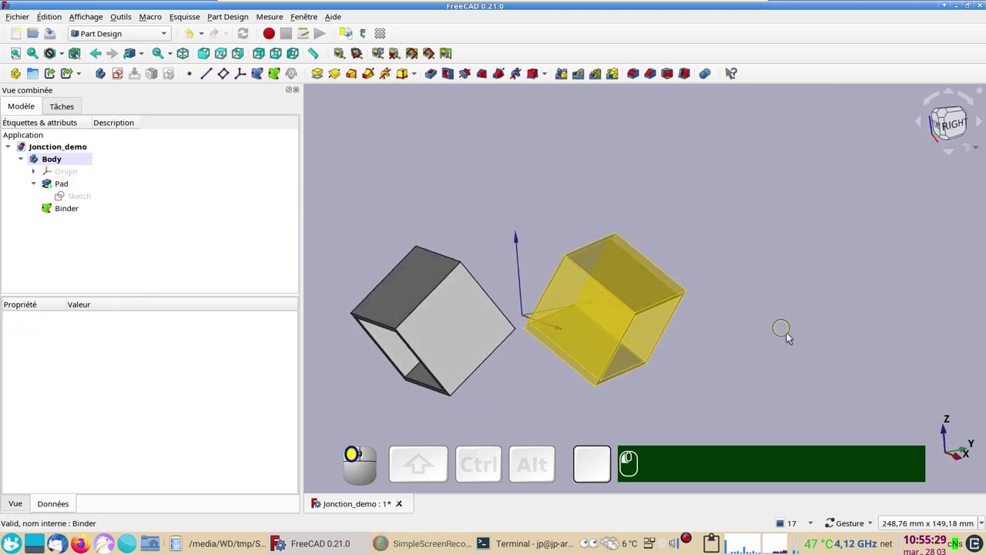
pyautogui.scroll(3)
pyautogui.rightClick(547, 378)
pyautogui.click(577, 294)
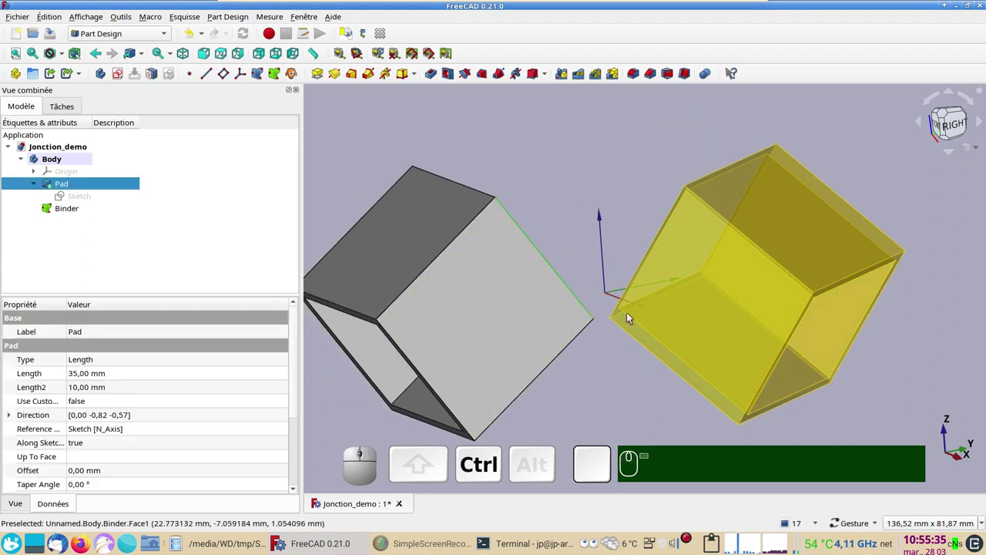
pyautogui.click(626, 316)
# Pick an edge on the tube and the matching edge on its rotated copy
pyautogui.moveTo(630, 384); pyautogui.dragTo(666, 333)
pyautogui.moveTo(726, 327); pyautogui.dragTo(816, 383)
pyautogui.click(815, 382)
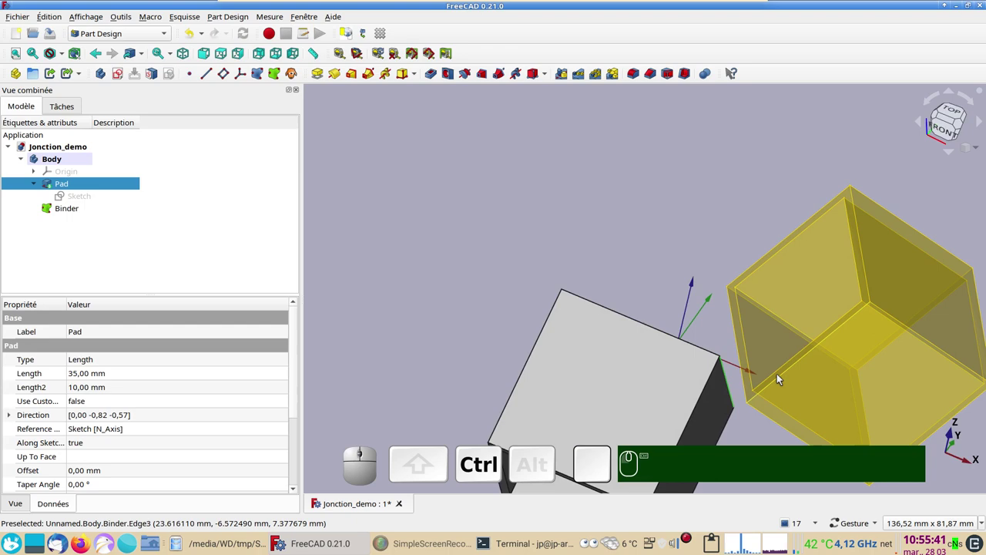
pyautogui.click(782, 378)
pyautogui.moveTo(712, 282); pyautogui.dragTo(403, 224)
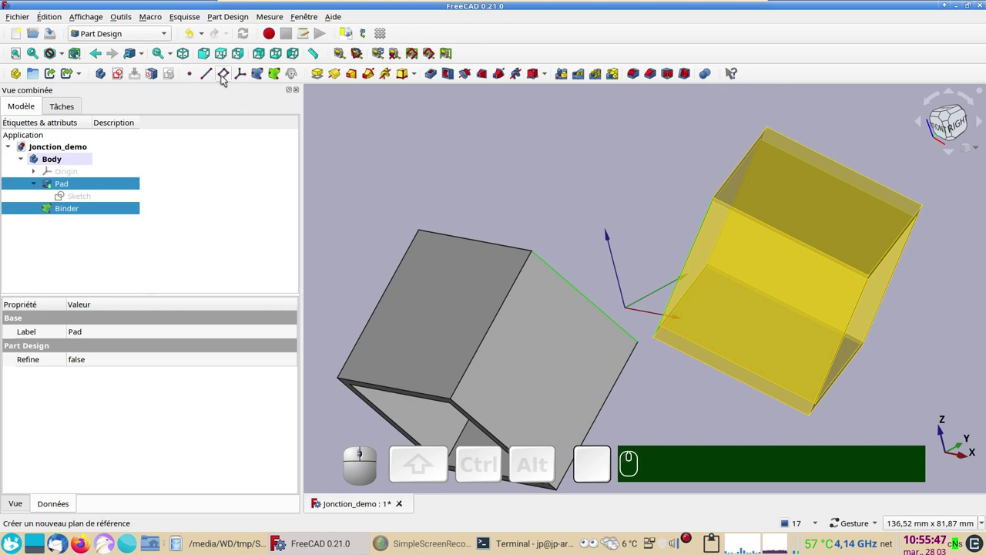
# Create a datum plane through Pad:Edge9 and Binder:Edge3 in three-point mode
pyautogui.click(225, 78)
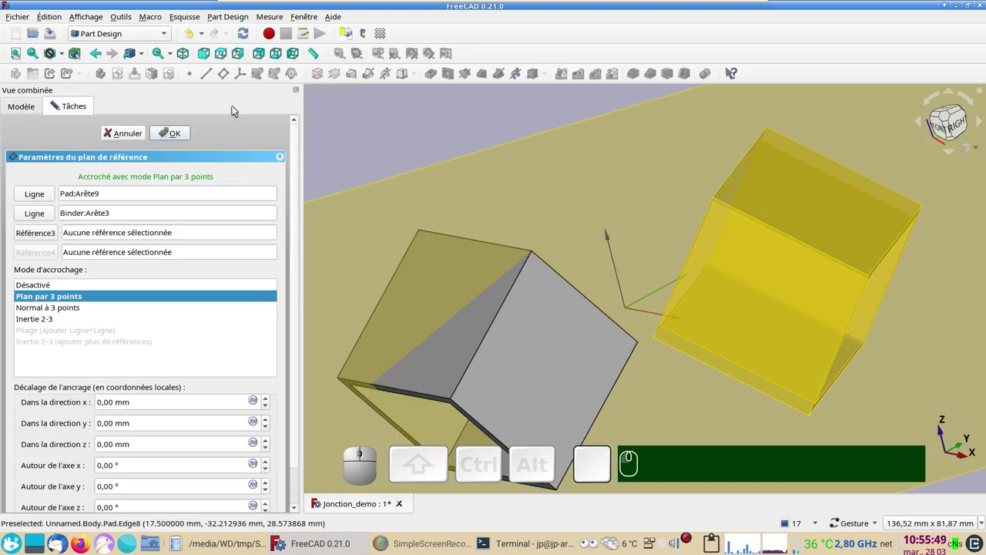
pyautogui.moveTo(647, 259); pyautogui.dragTo(626, 319)
pyautogui.rightClick(626, 319)
pyautogui.middleClick(579, 249)
pyautogui.rightClick(553, 172)
pyautogui.moveTo(576, 387); pyautogui.dragTo(303, 212)
pyautogui.click(182, 136)
# Select the new DatumPlane and hide it
pyautogui.click(608, 375)
pyautogui.scroll(-3)
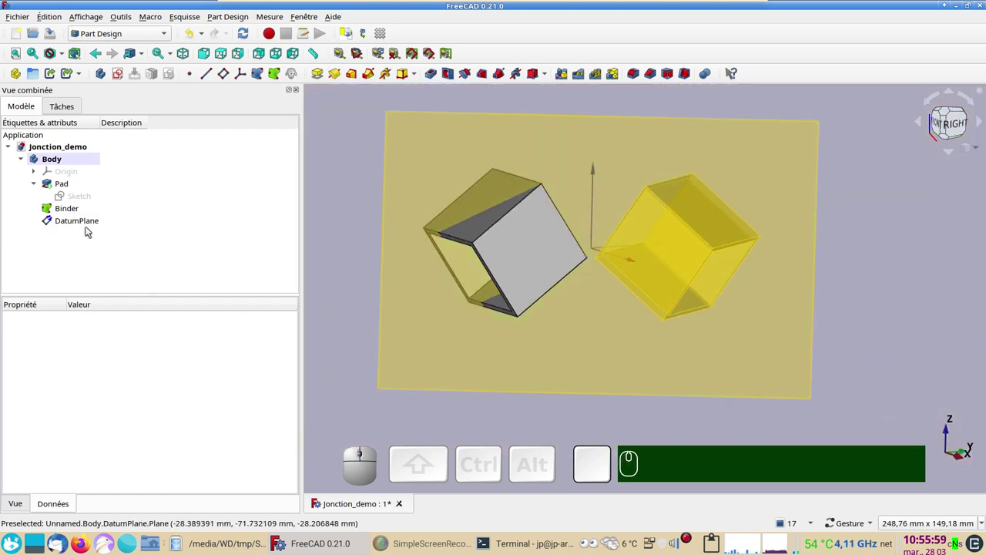
pyautogui.click(85, 217)
pyautogui.press('space')
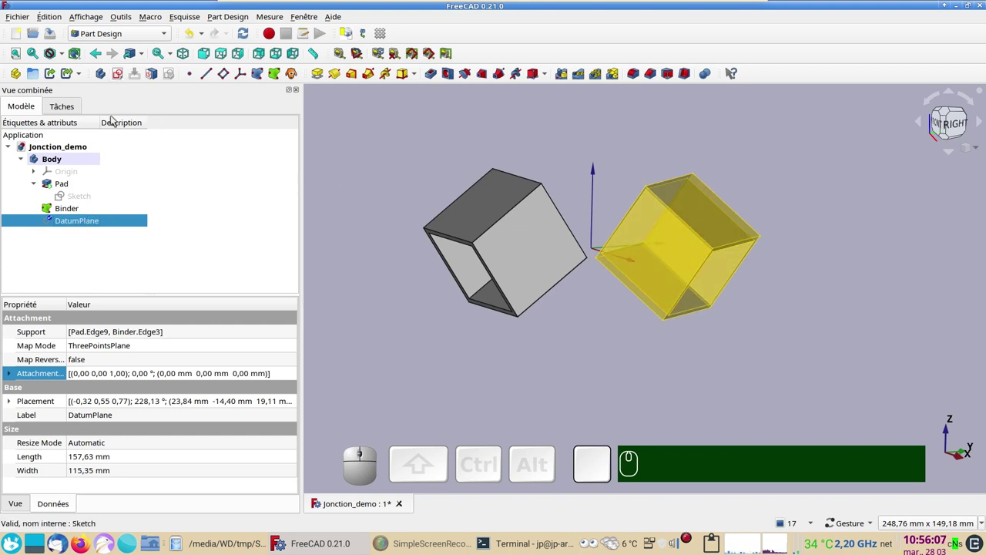
# Start Sketch001 on the datum plane and link the two facing tube edges as external geometry
pyautogui.click(121, 78)
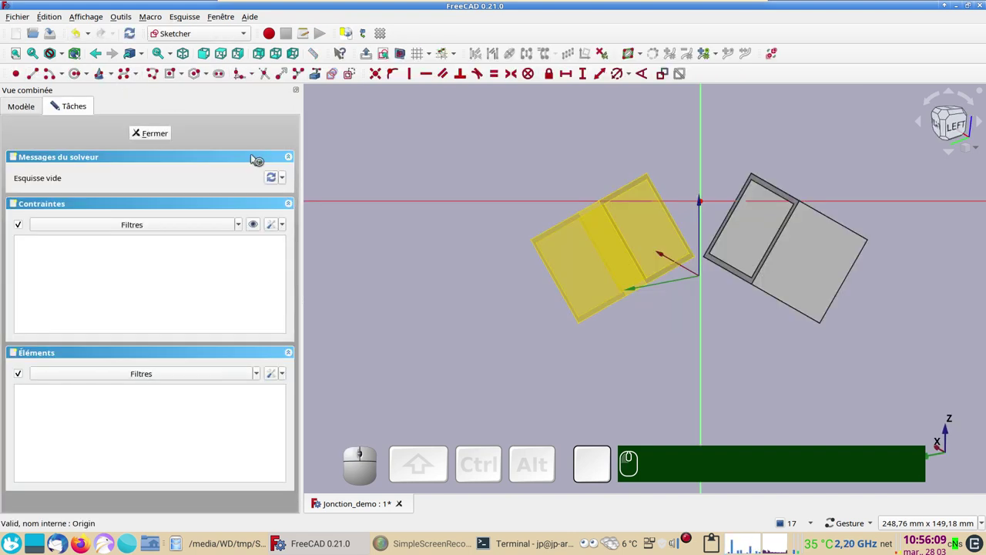
pyautogui.scroll(3)
pyautogui.rightClick(784, 339)
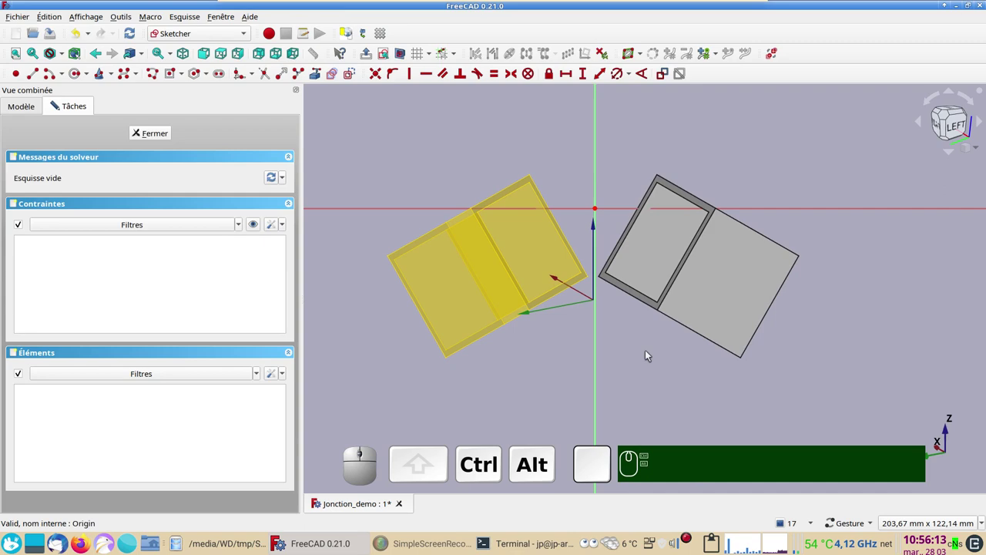
pyautogui.moveTo(627, 322); pyautogui.dragTo(601, 298)
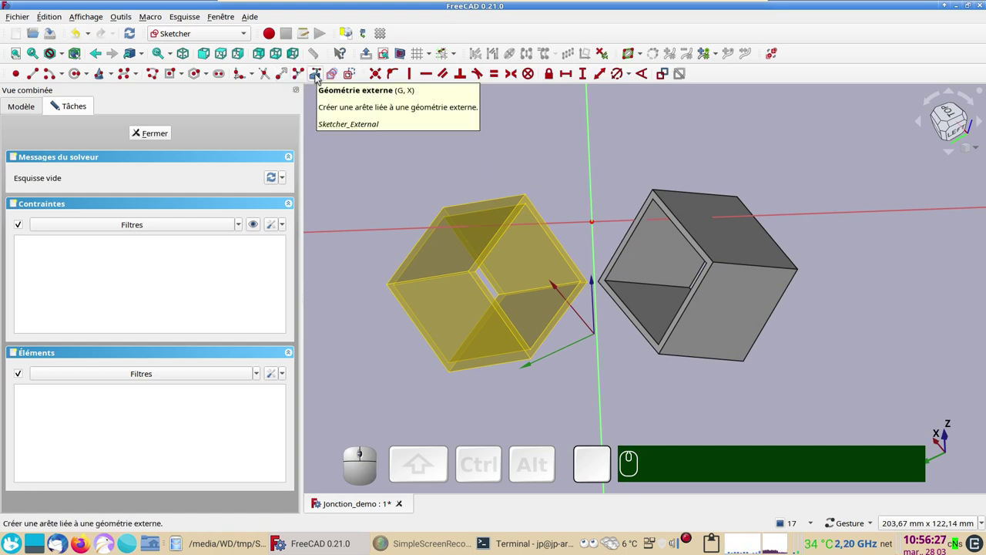
pyautogui.click(320, 77)
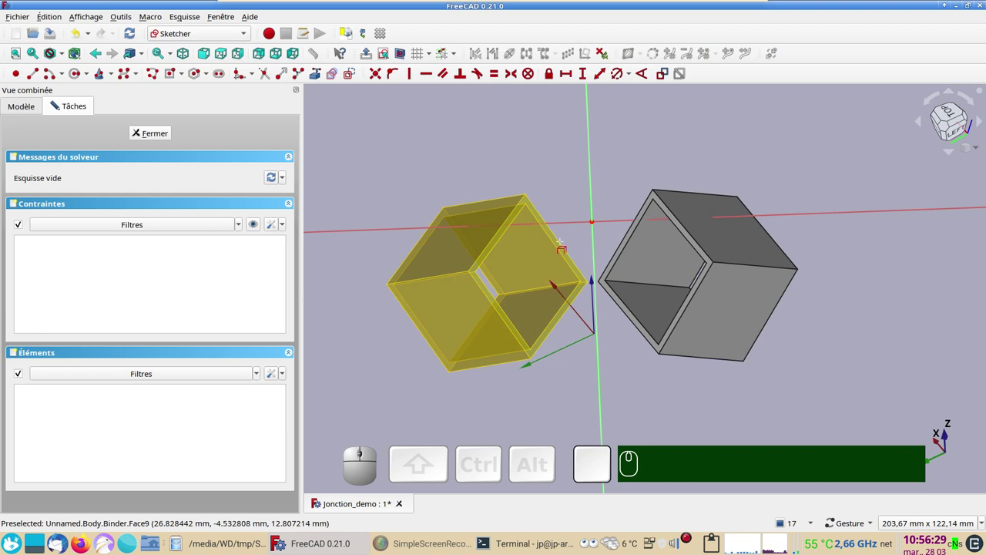
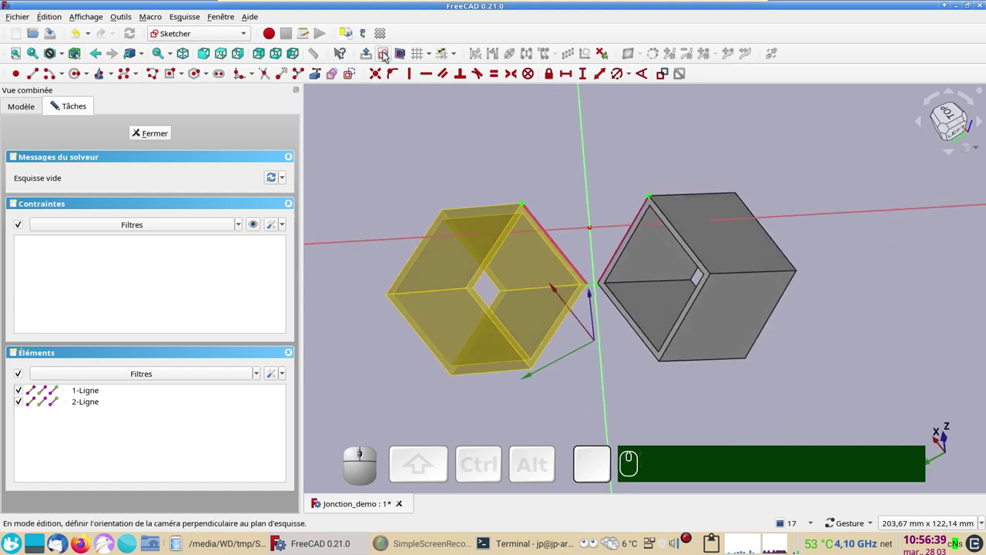
pyautogui.click(387, 57)
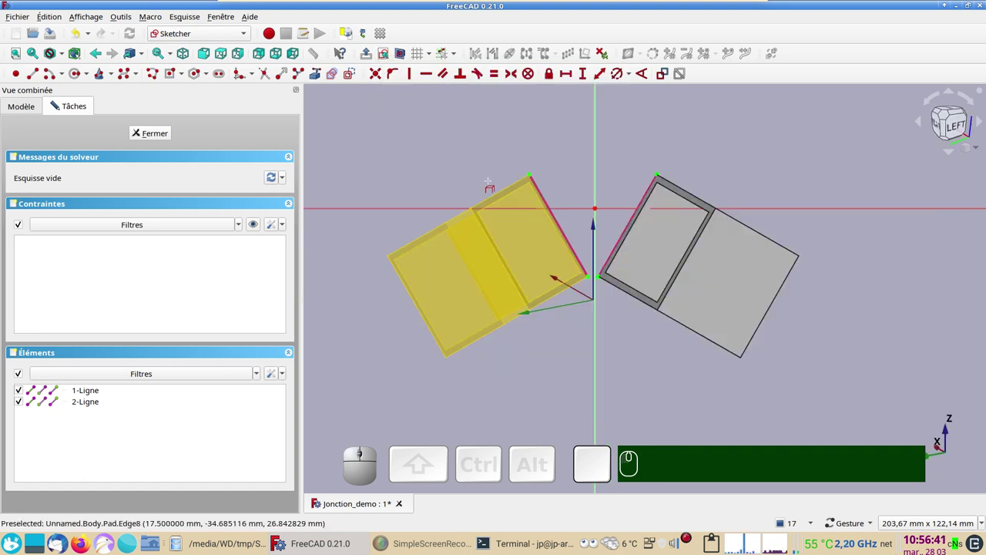
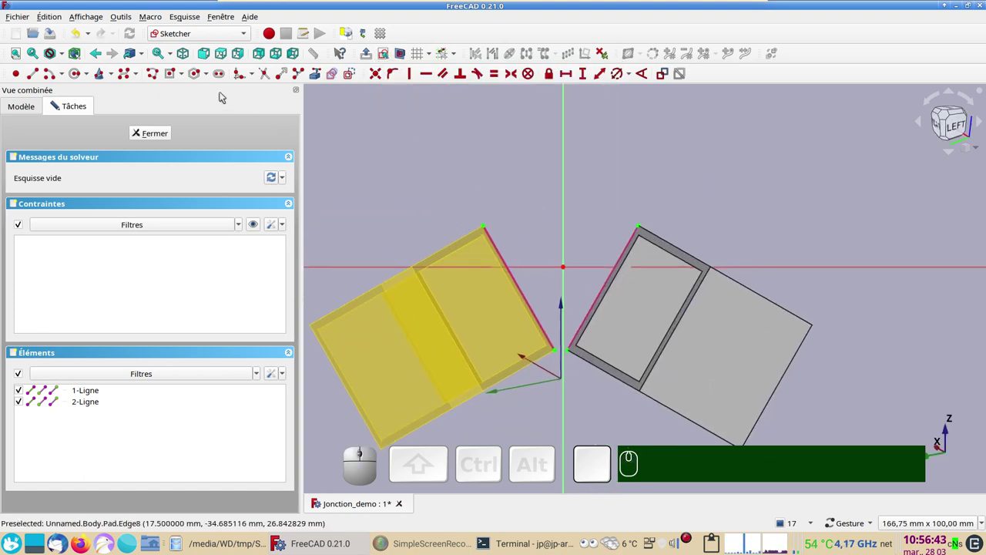
# Draw a fully constrained closed polyline bridging the two edges and finish the sketch
pyautogui.click(153, 75)
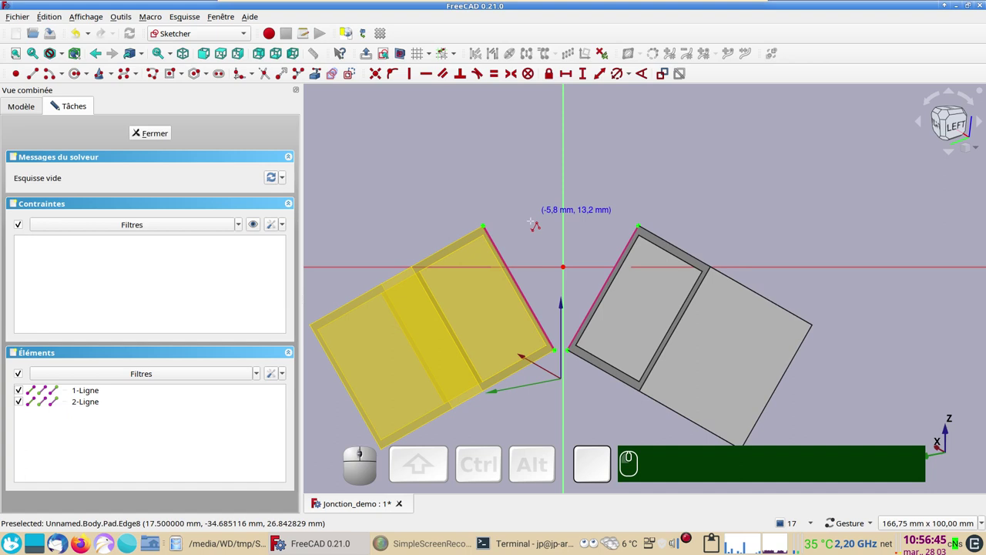
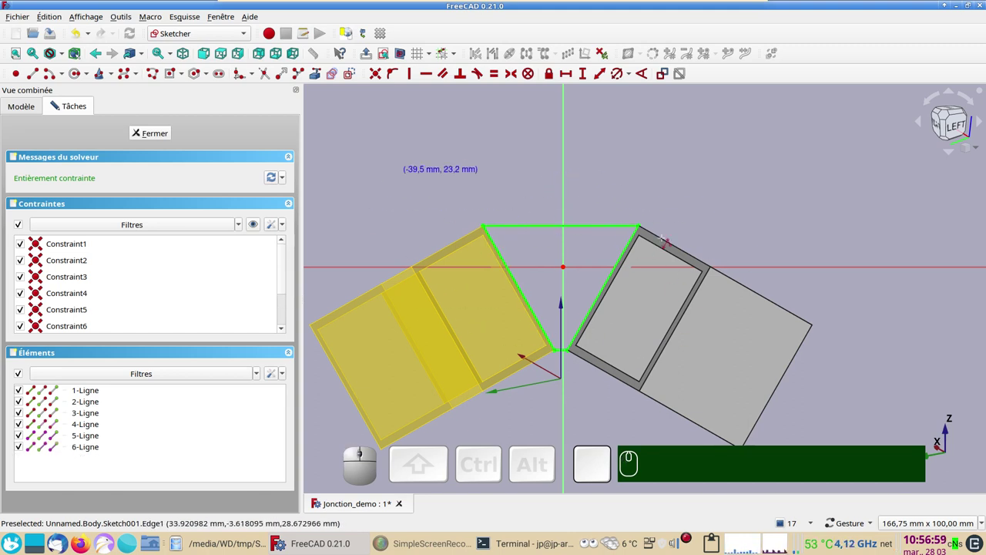
pyautogui.click(149, 139)
pyautogui.moveTo(500, 276); pyautogui.dragTo(644, 371)
pyautogui.scroll(3)
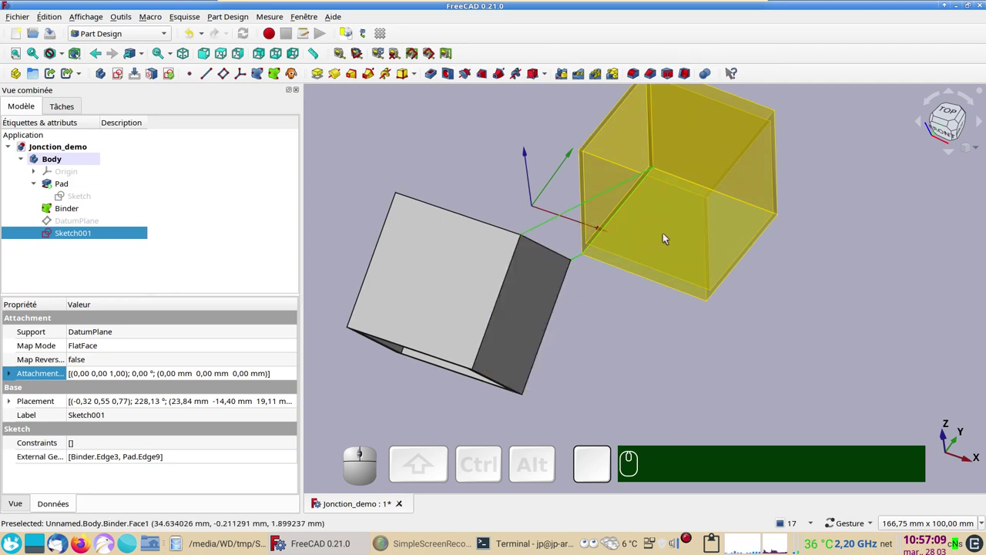
# Start a pad of the bridging sketch with its direction referenced to the grey tube's edge (Pad:Edge8)
pyautogui.moveTo(615, 361); pyautogui.dragTo(497, 128)
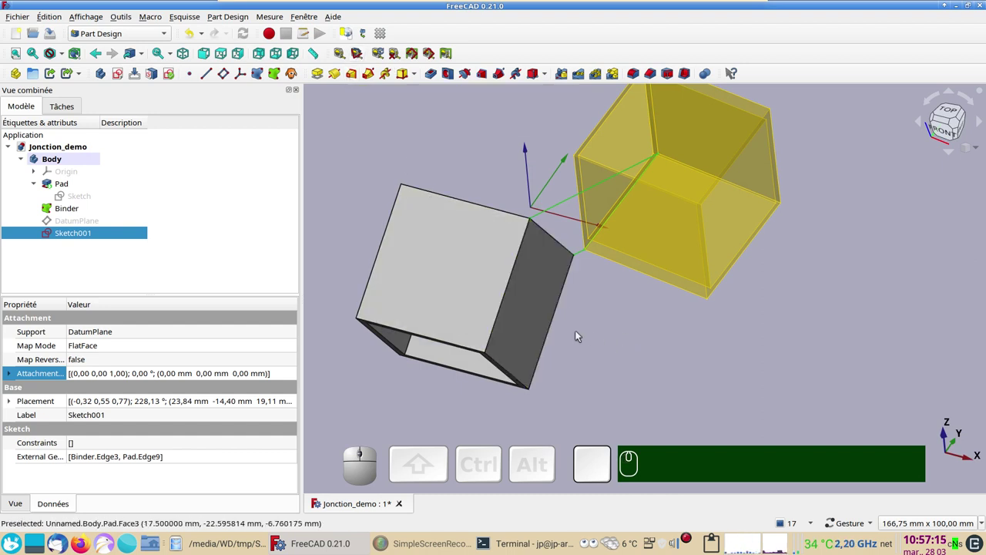
pyautogui.moveTo(614, 316); pyautogui.dragTo(364, 242)
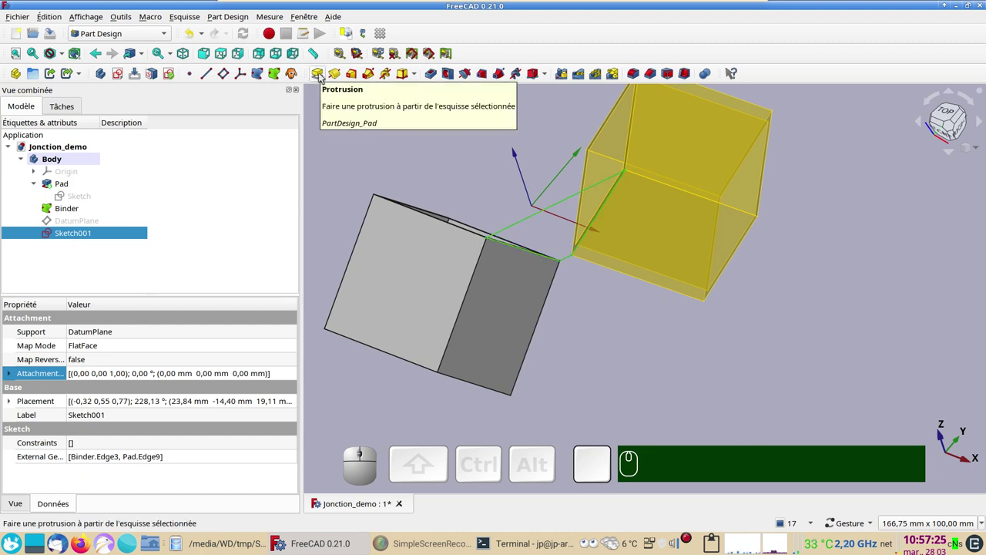
pyautogui.click(323, 76)
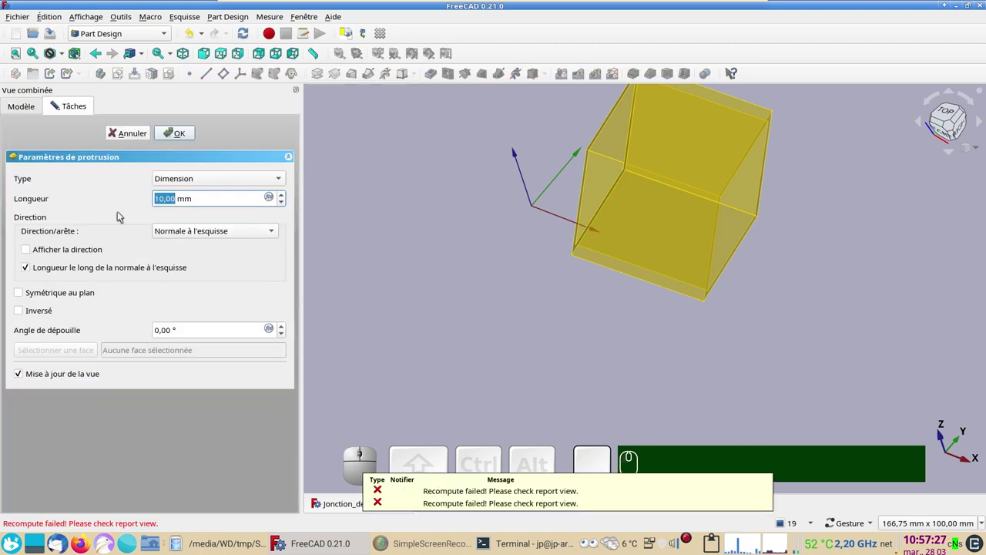
pyautogui.click(214, 234)
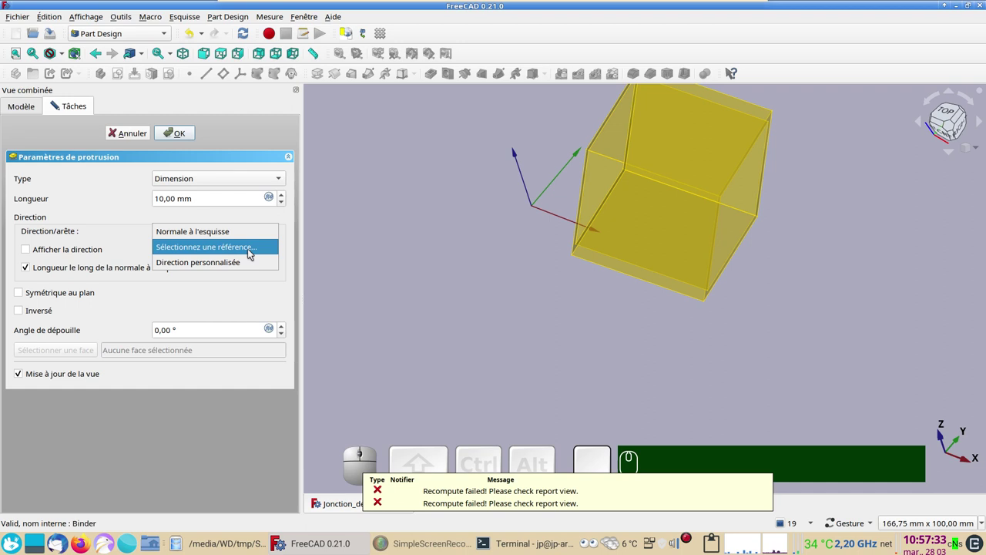
pyautogui.click(252, 252)
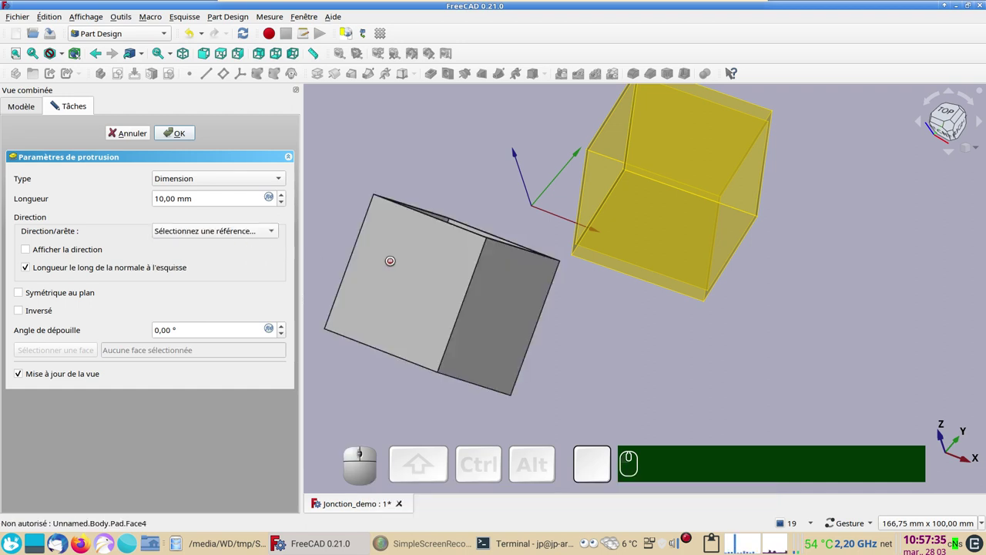
pyautogui.click(477, 277)
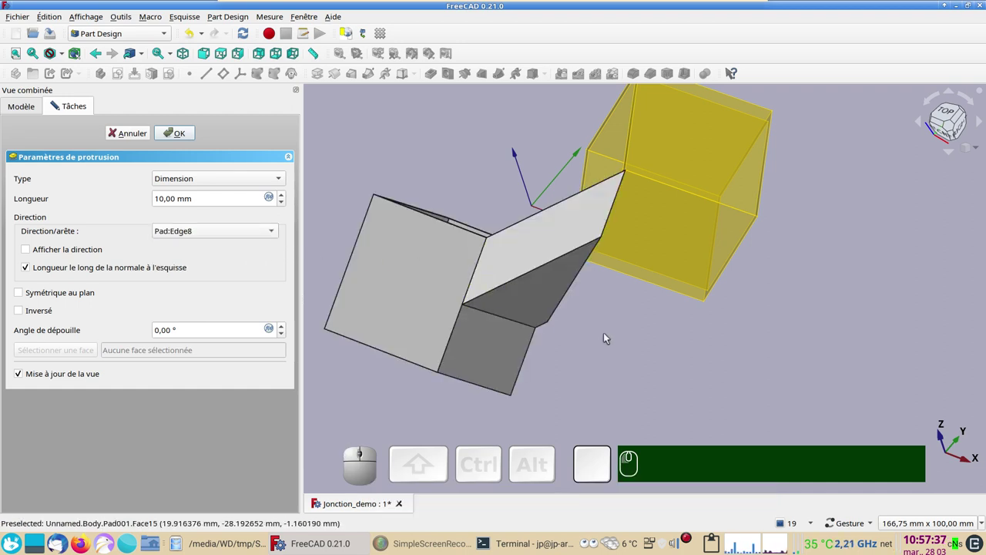
# Confirm the pad as Pad001 and inspect the bridge toward the yellow tube
pyautogui.moveTo(677, 332); pyautogui.dragTo(606, 348)
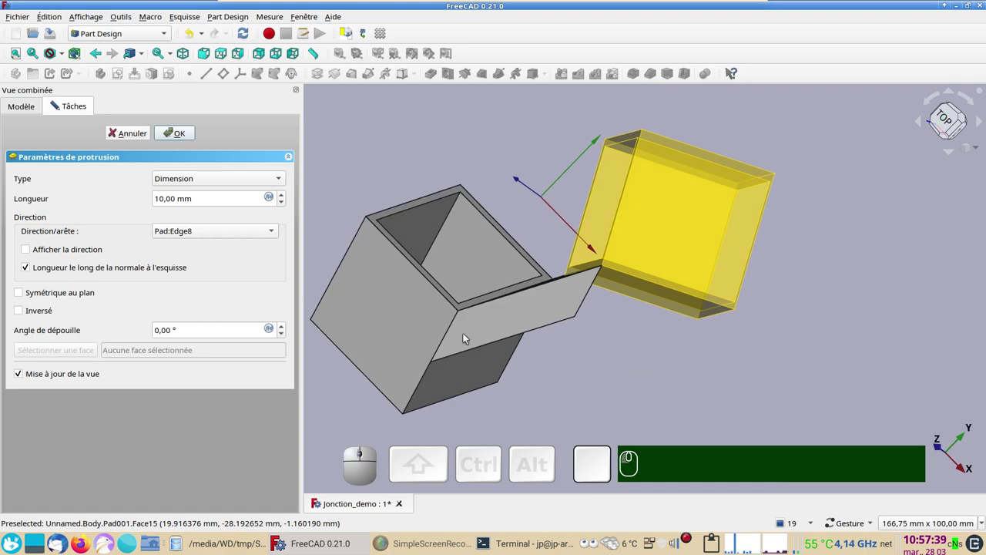
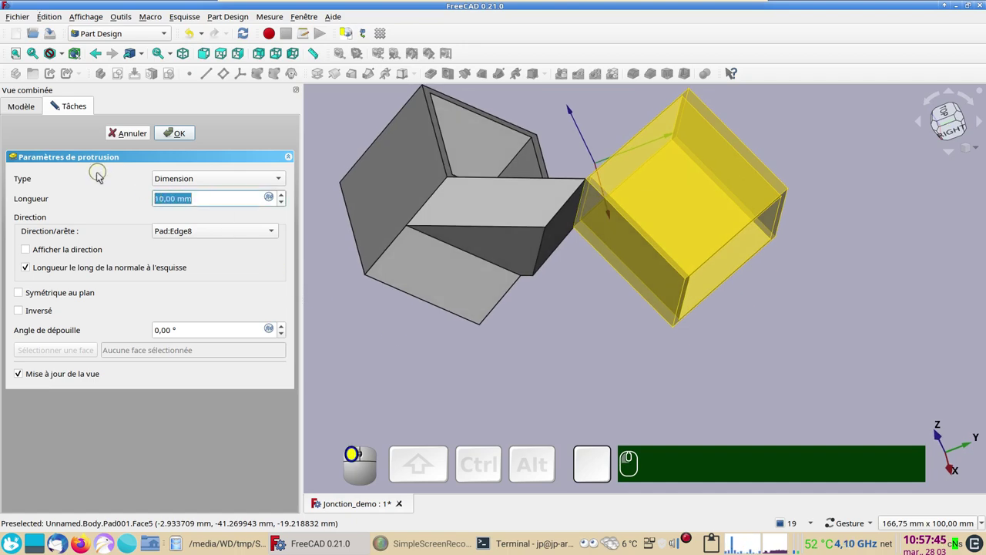
pyautogui.press('KP_2')
pyautogui.press('KP_Enter')
pyautogui.moveTo(566, 329); pyautogui.dragTo(114, 231)
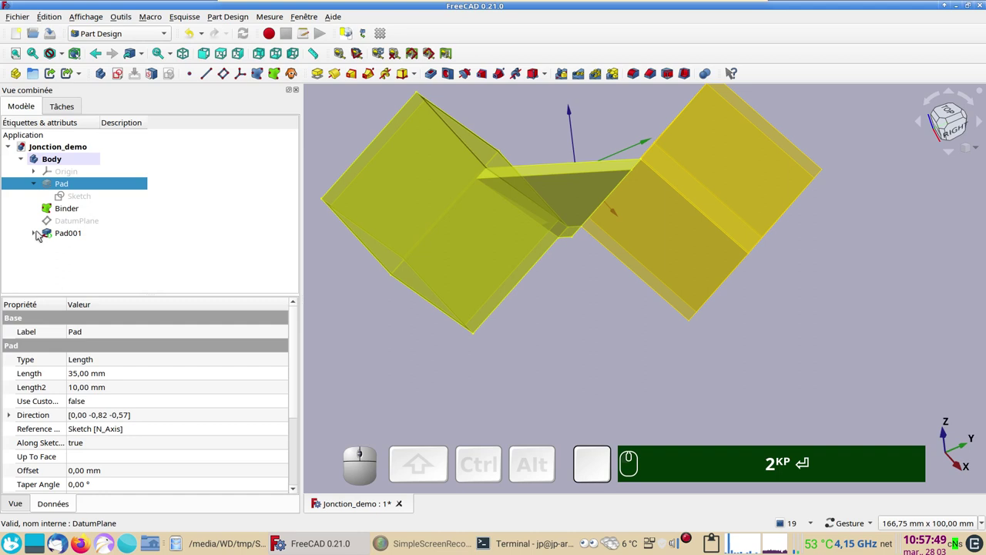
# Pad Sketch001 a second time, choosing Select reference for the extrusion direction
pyautogui.click(39, 237)
pyautogui.click(81, 251)
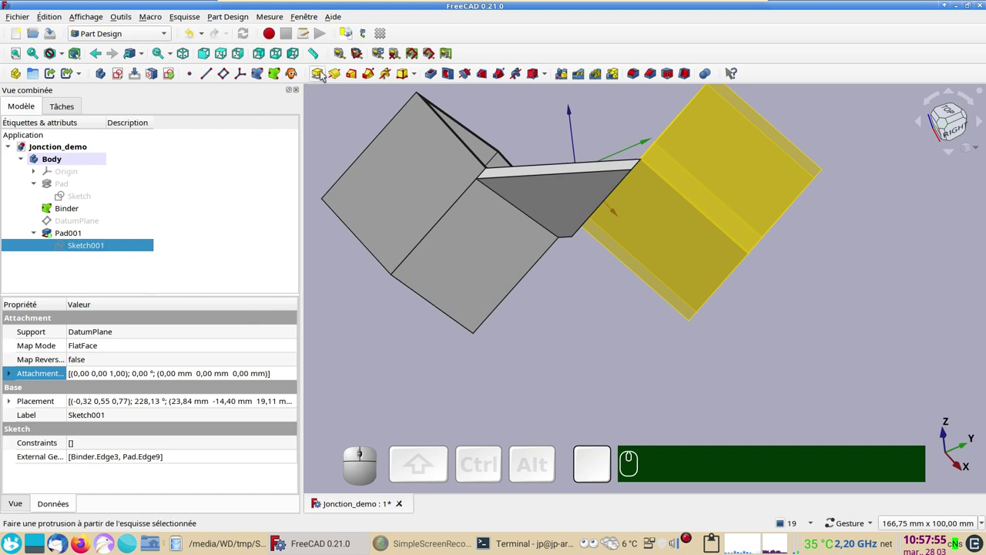
pyautogui.click(324, 74)
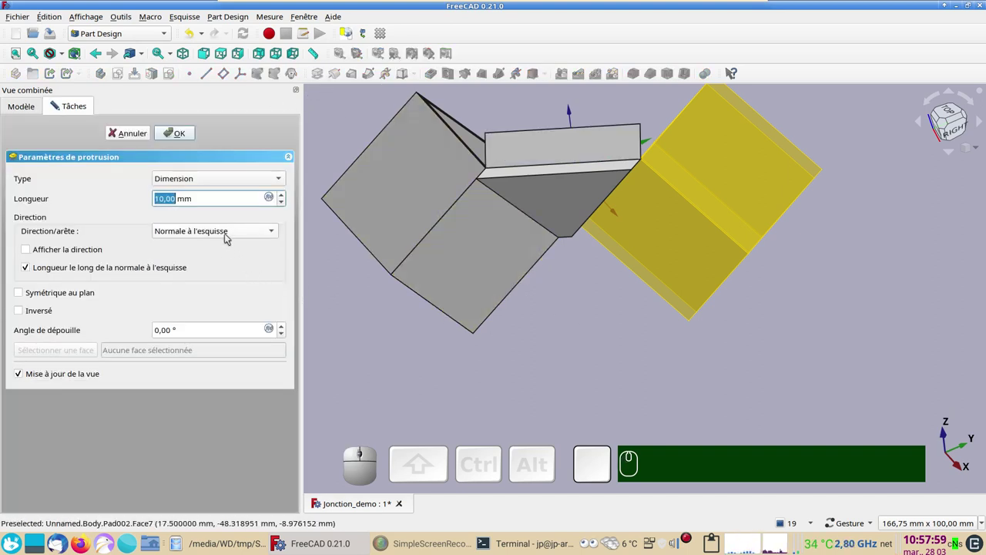
pyautogui.click(229, 237)
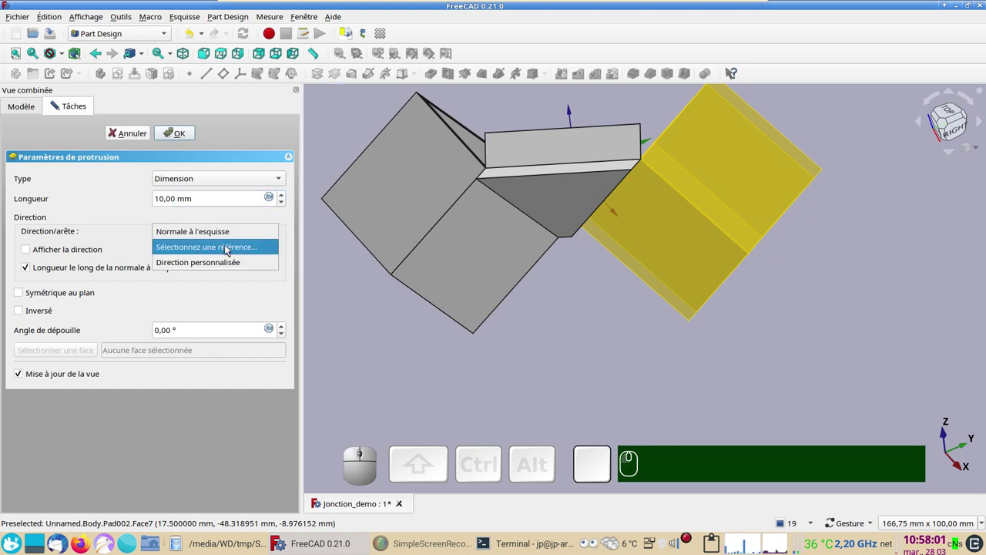
pyautogui.click(230, 249)
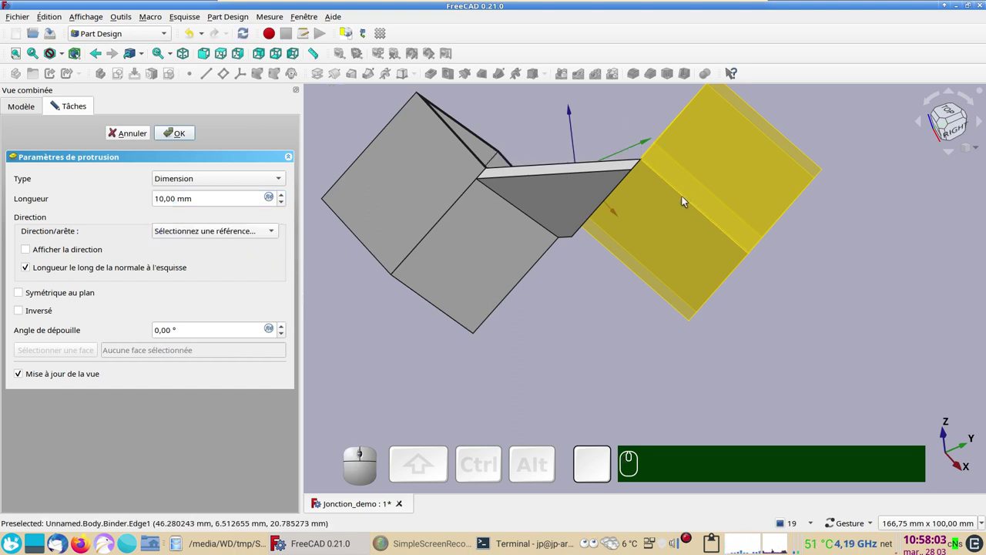
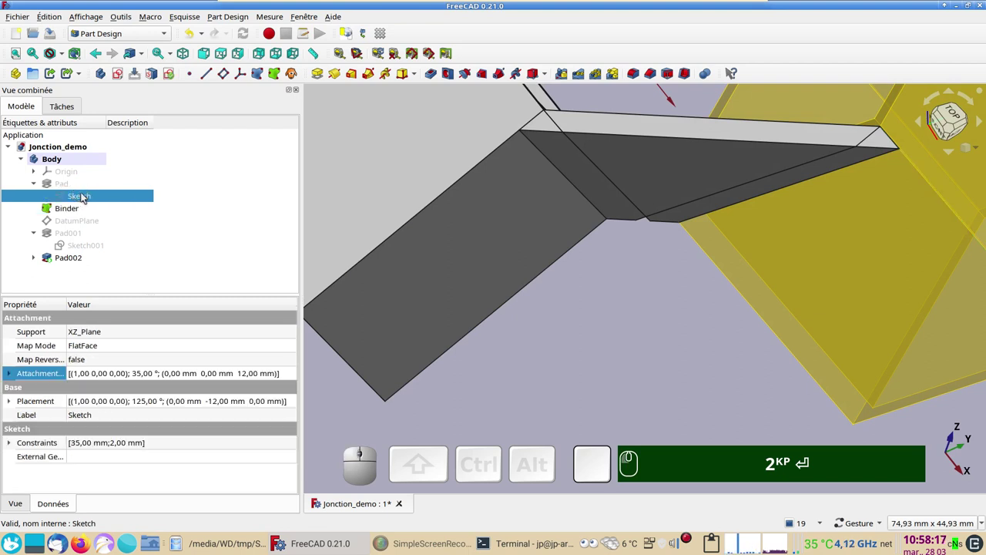
# Edit the tube sketch's Attachment Offset, moving translation Z to 11 mm
pyautogui.click(85, 196)
pyautogui.click(297, 378)
pyautogui.scroll(-3)
pyautogui.click(114, 420)
pyautogui.click(210, 423)
# Check the joint and reopen the Attachment Offset to raise Z to 14 mm
pyautogui.moveTo(618, 371); pyautogui.dragTo(266, 332)
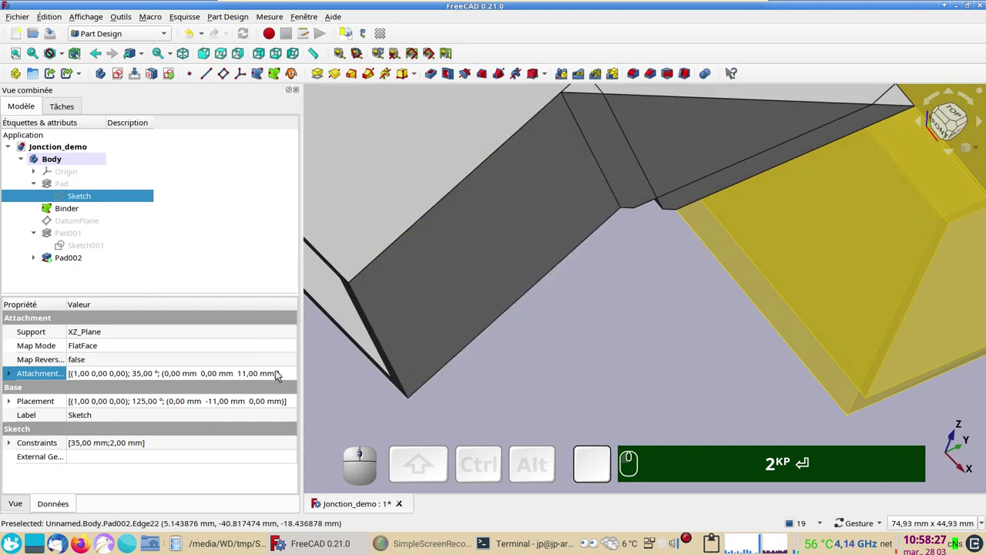
pyautogui.click(296, 376)
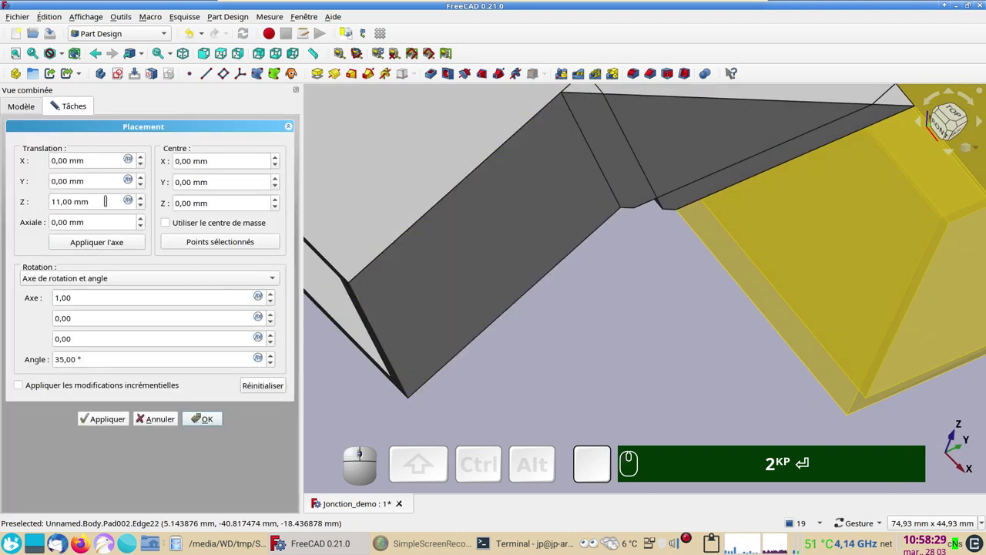
pyautogui.scroll(3)
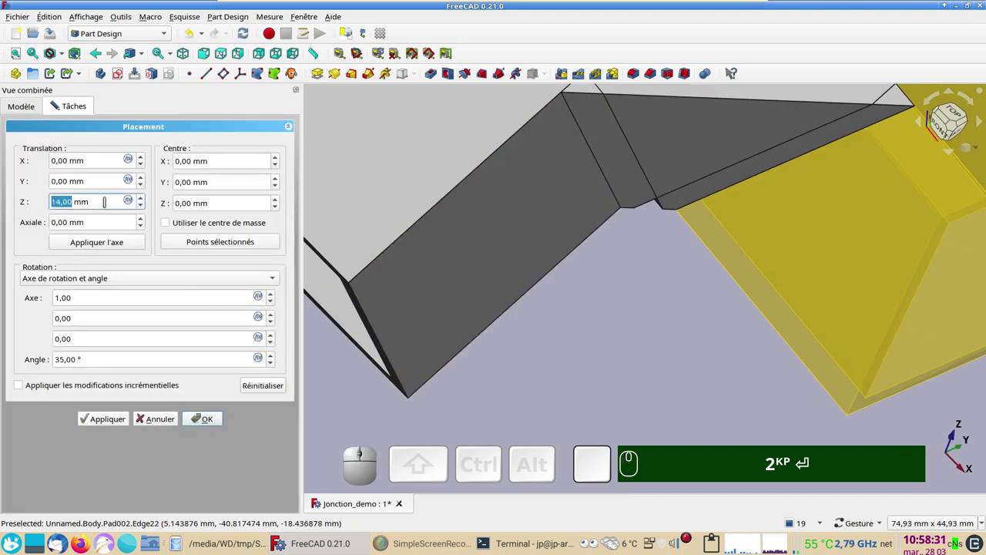
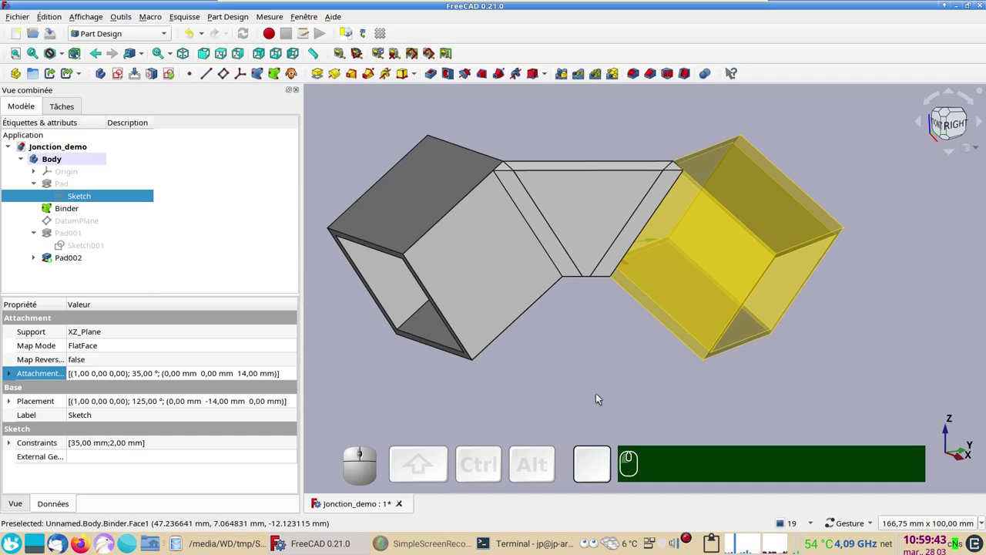
# Create DatumPlane001 through Pad002's lower edge and the binder's matching edge
pyautogui.moveTo(596, 395); pyautogui.dragTo(532, 321)
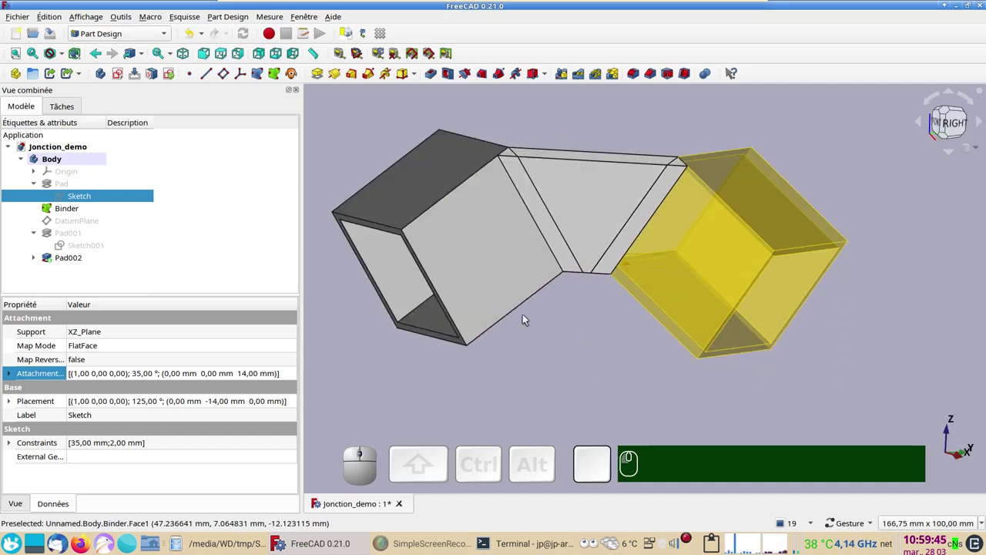
pyautogui.click(519, 313)
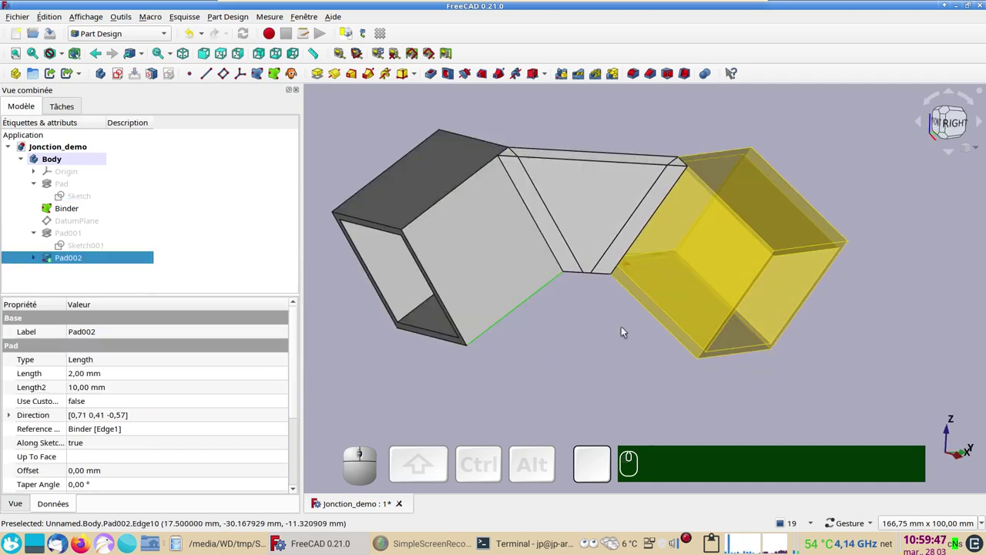
pyautogui.click(646, 307)
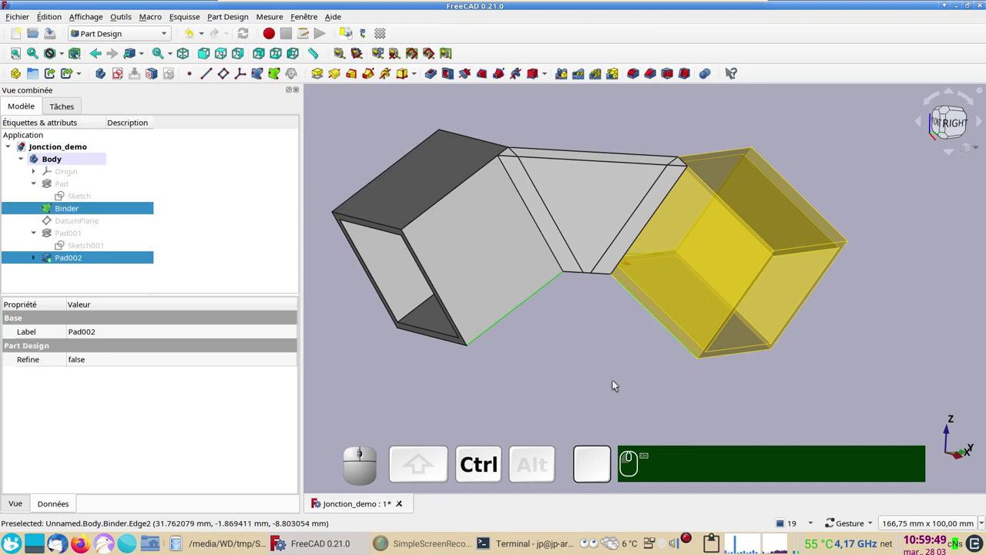
pyautogui.moveTo(616, 390); pyautogui.dragTo(322, 218)
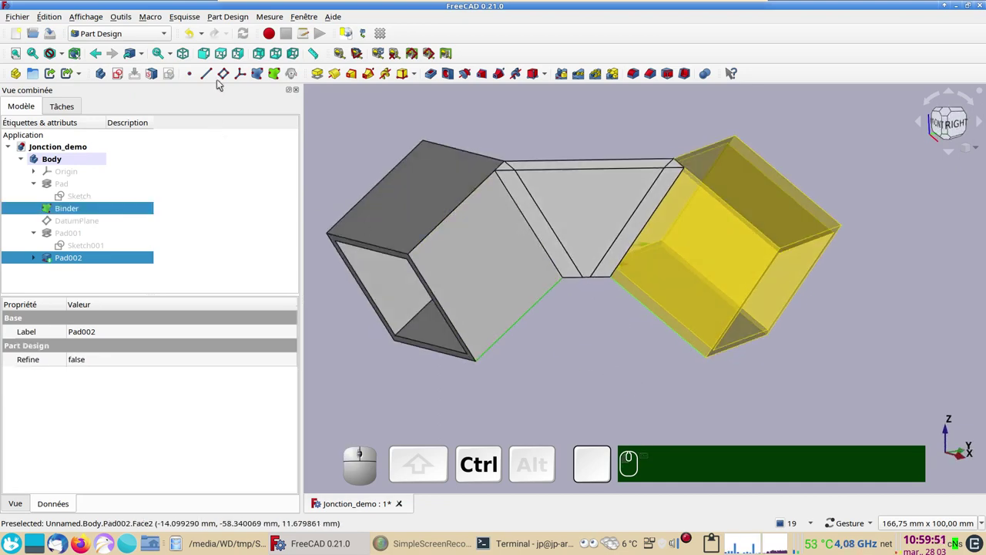
pyautogui.click(223, 79)
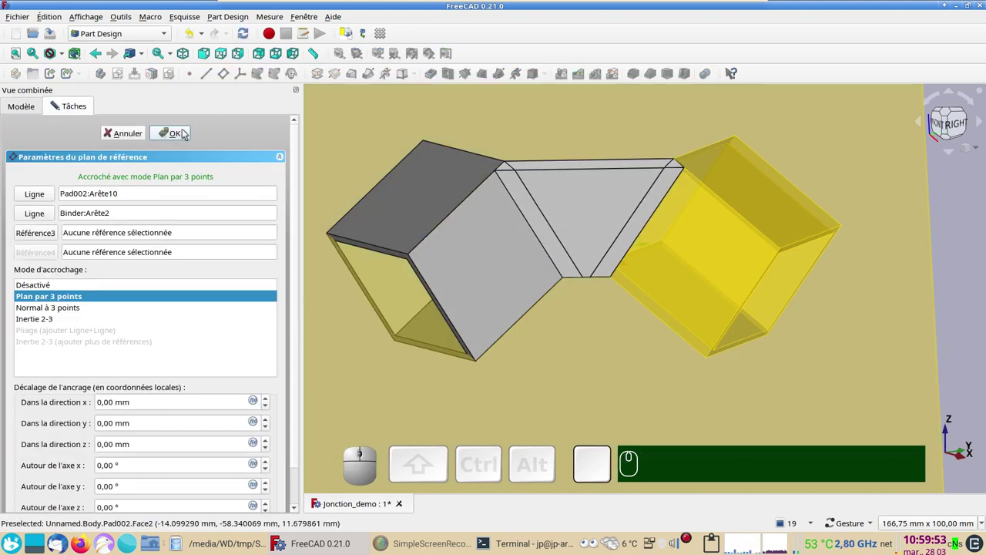
pyautogui.click(180, 137)
# Hide the new DatumPlane001 in the tree
pyautogui.moveTo(634, 394); pyautogui.dragTo(176, 309)
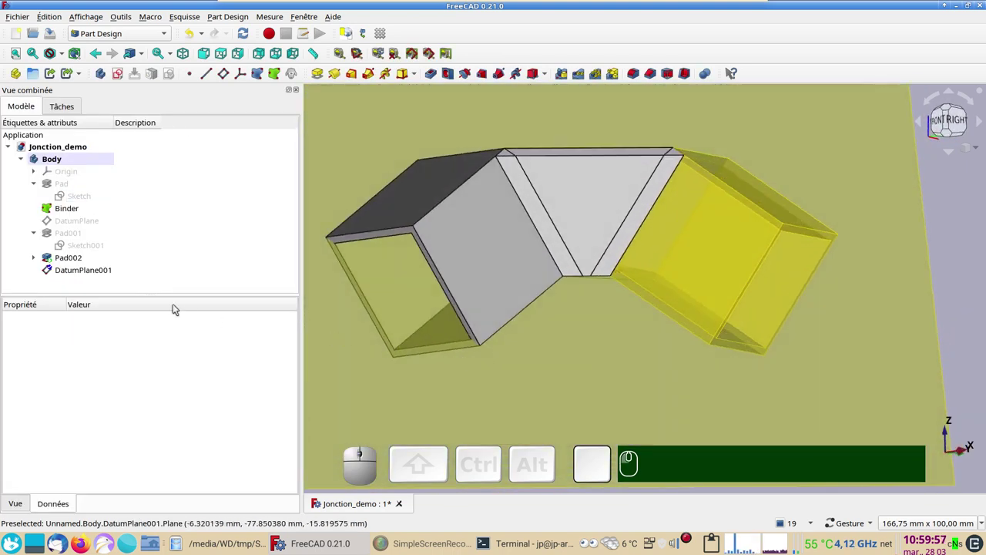
pyautogui.click(88, 277)
pyautogui.press('space')
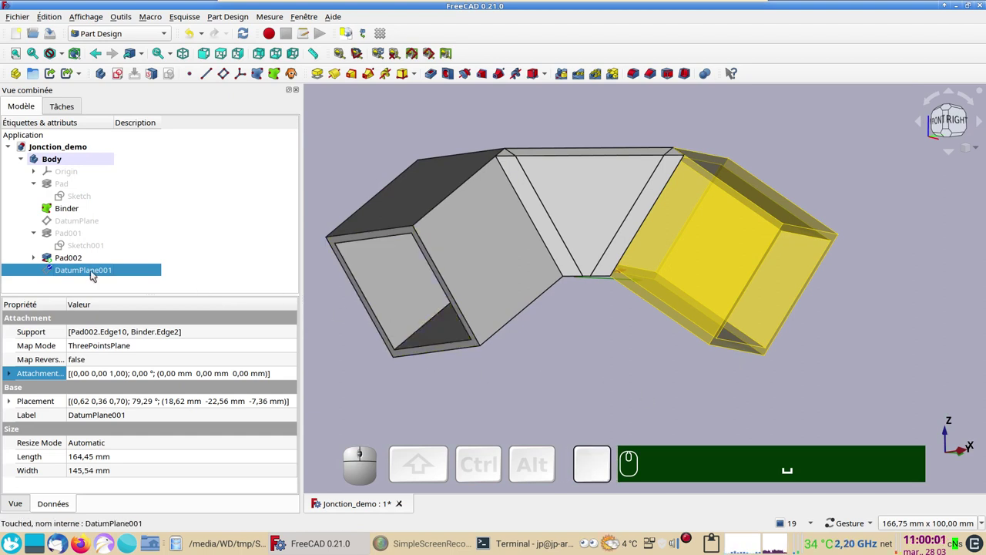
# Sketch the constrained trapezoid on DatumPlane001 using linked external edges, then close Sketch002
pyautogui.click(123, 76)
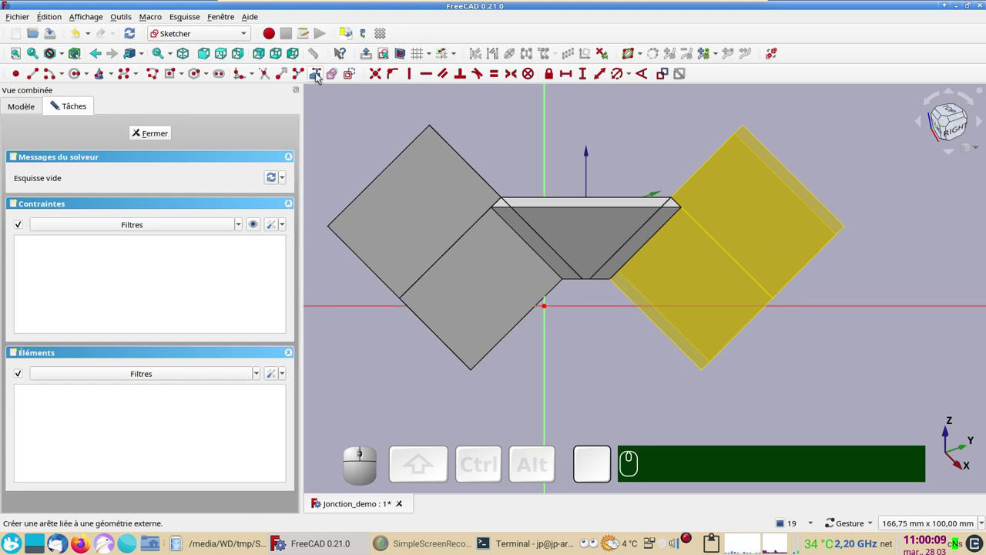
pyautogui.click(319, 78)
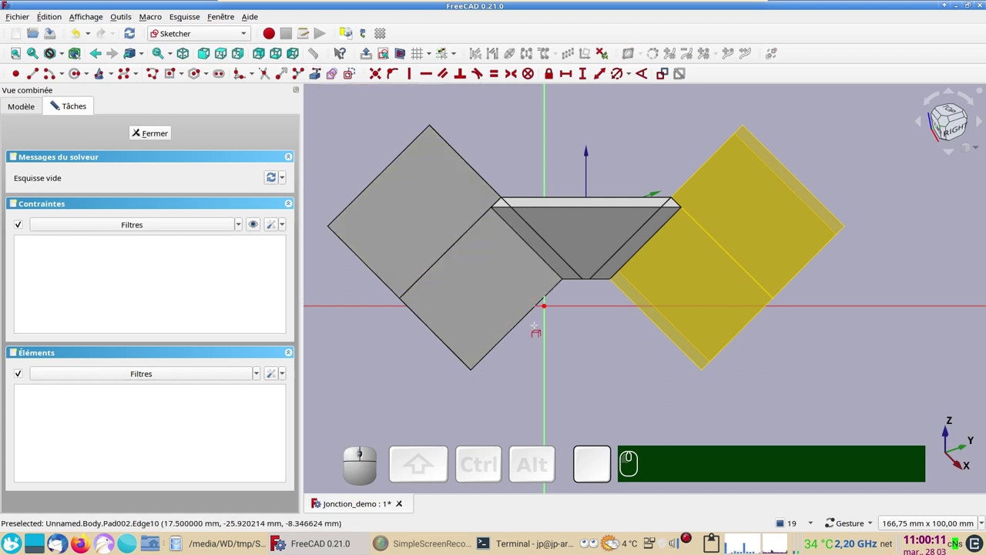
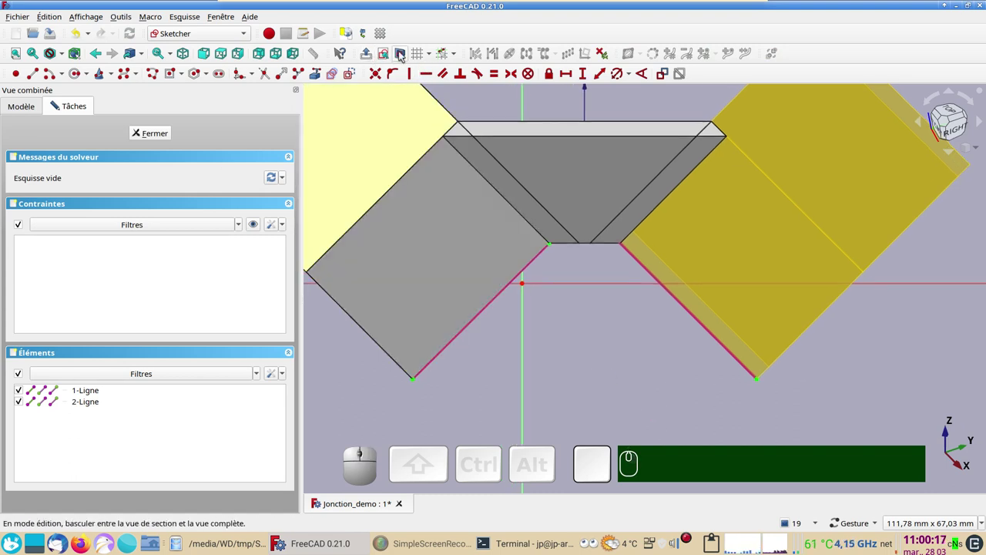
pyautogui.click(404, 54)
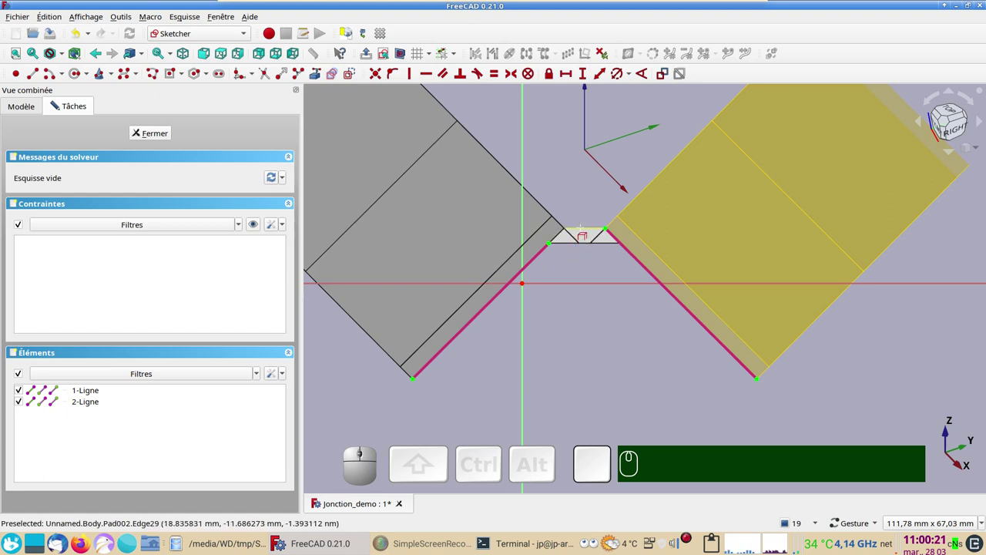
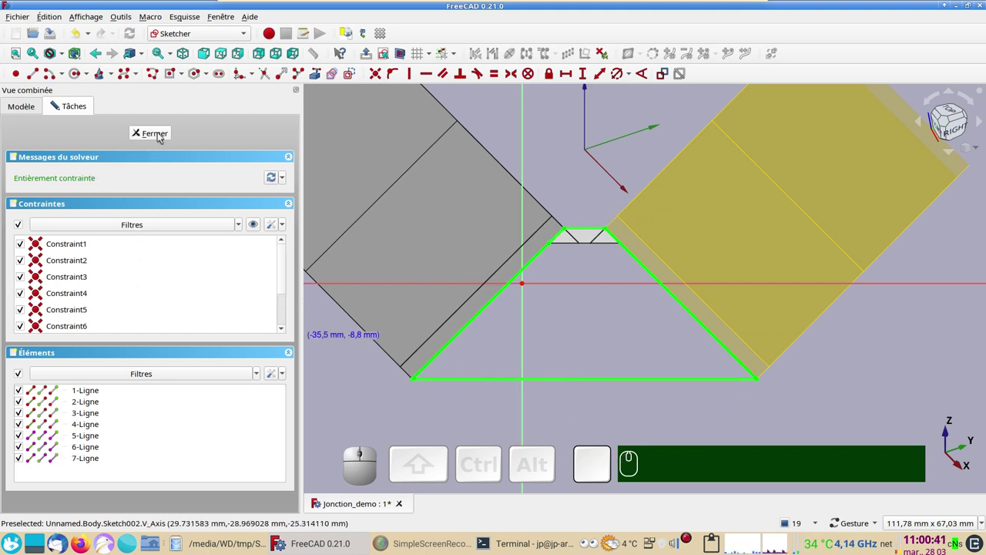
pyautogui.click(164, 131)
# Pad Sketch002 with its direction referenced to Pad002:Edge18
pyautogui.moveTo(675, 417); pyautogui.dragTo(312, 265)
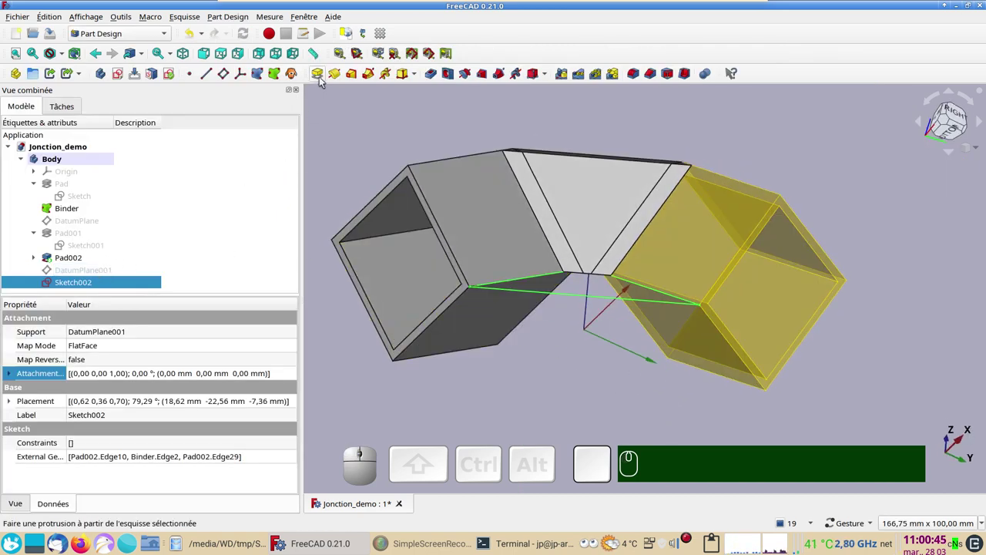
pyautogui.click(323, 80)
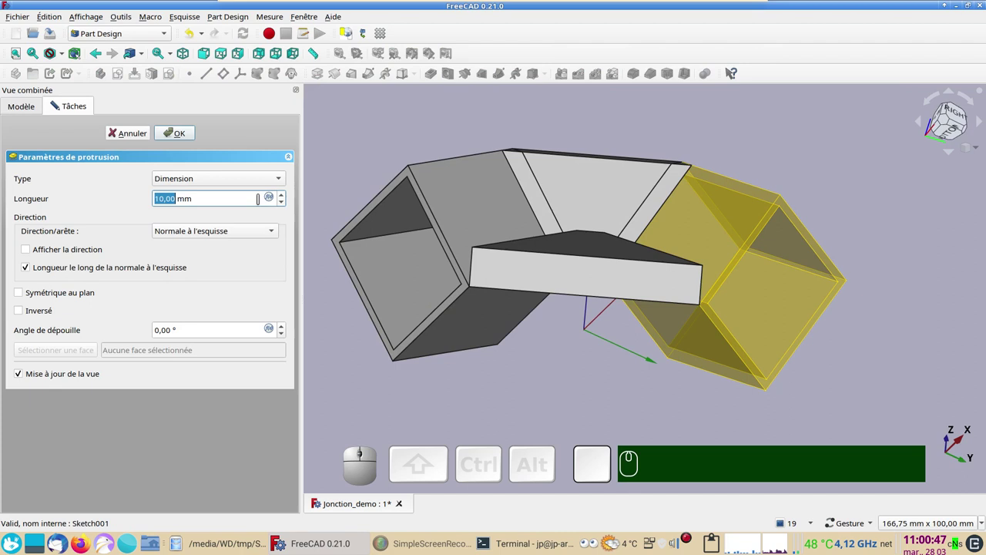
pyautogui.click(247, 237)
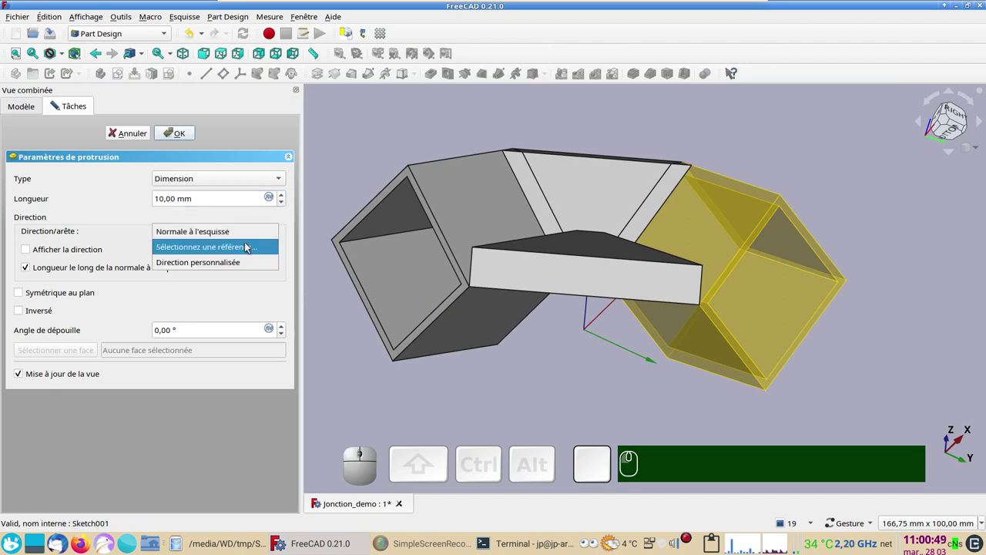
pyautogui.click(248, 252)
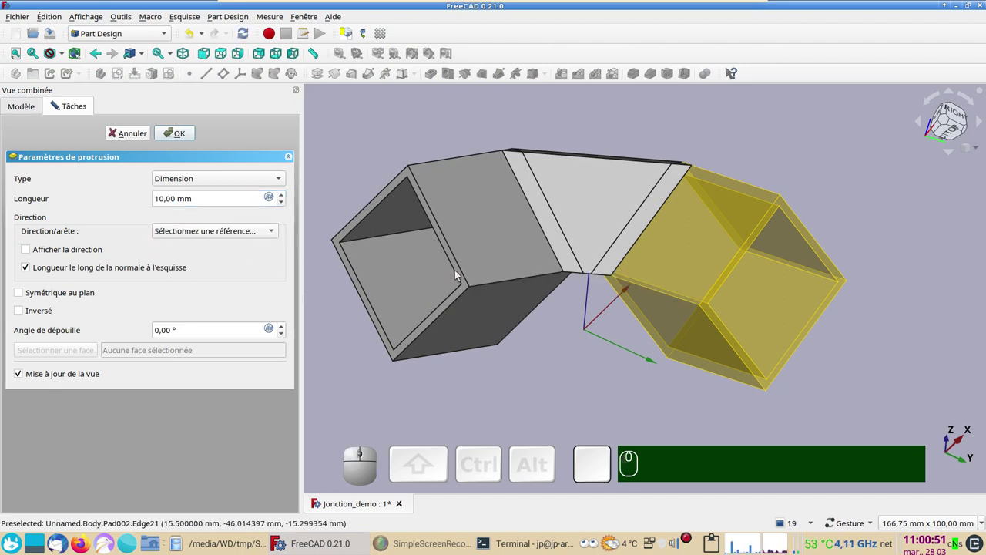
pyautogui.click(465, 270)
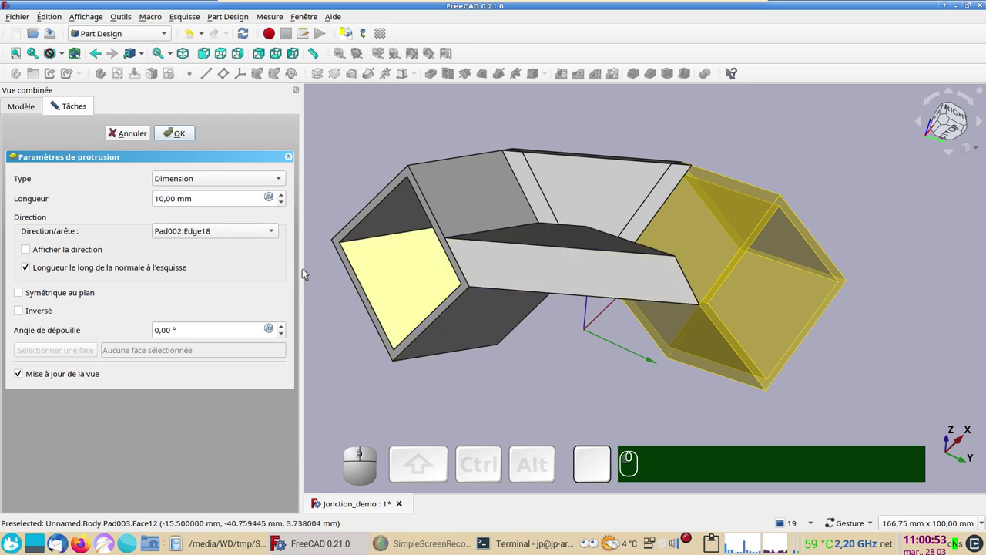
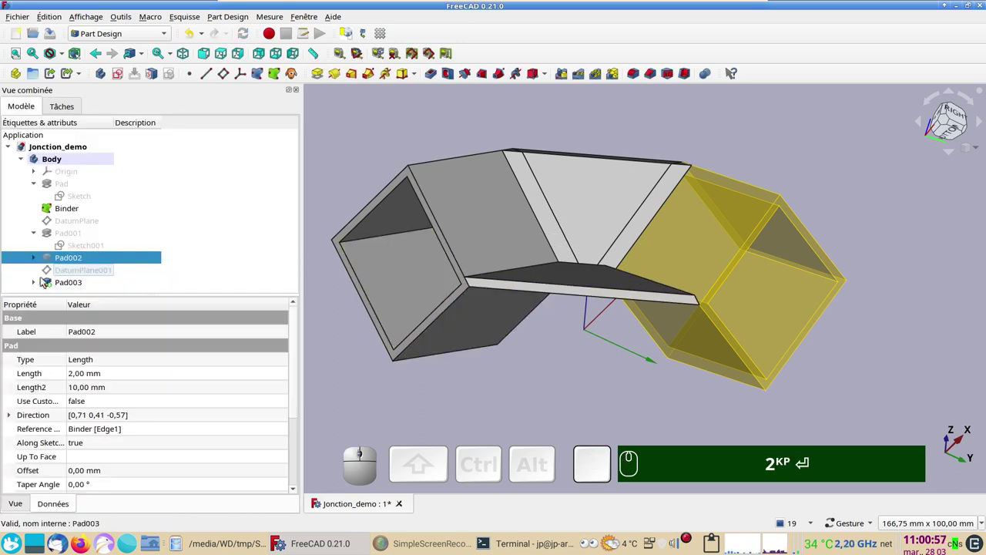
# Pad Sketch002 again along Binder:Edge4 reversed, forming the connecting plate (Pad003)
pyautogui.click(40, 284)
pyautogui.scroll(-3)
pyautogui.click(100, 283)
pyautogui.click(322, 75)
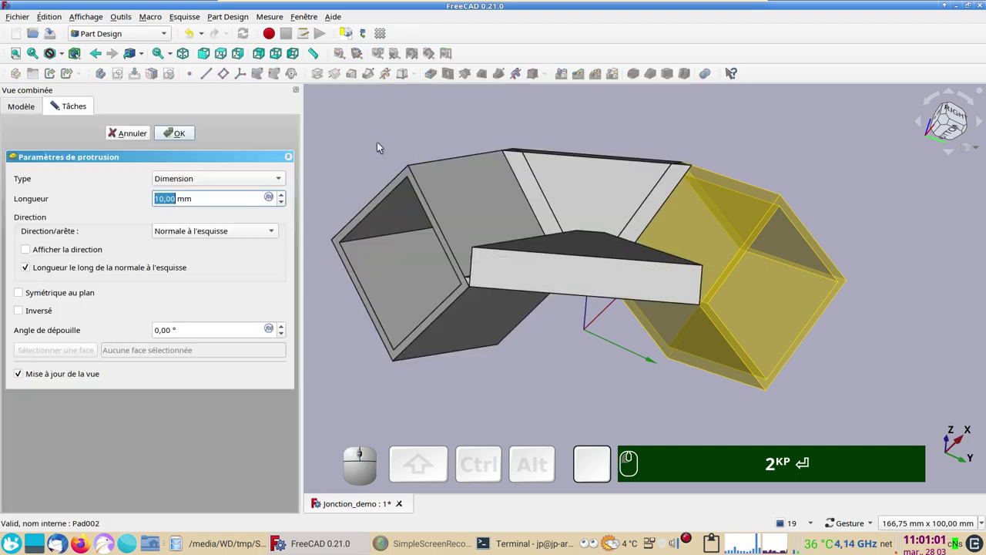
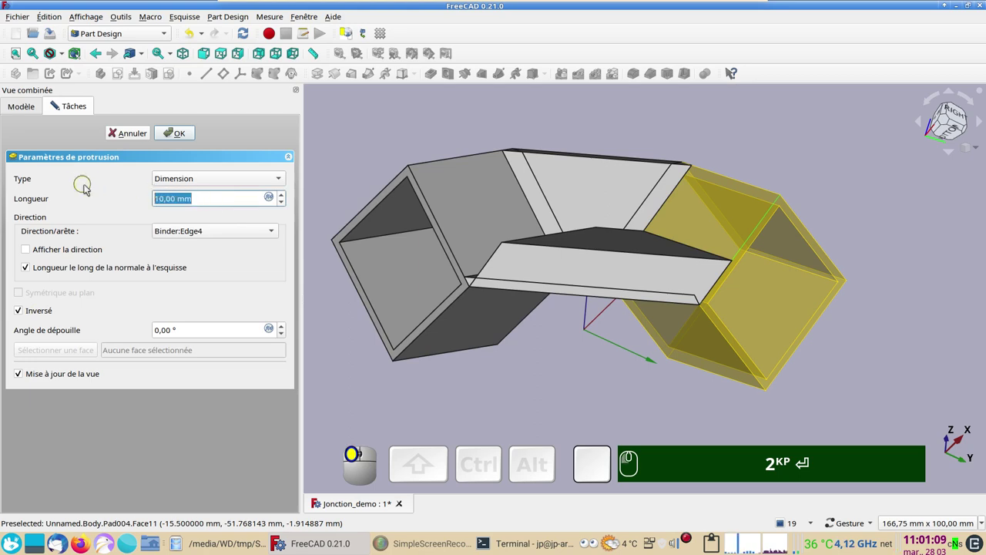
pyautogui.press('KP_2')
pyautogui.press('KP_Enter')
pyautogui.moveTo(602, 390); pyautogui.dragTo(696, 323)
pyautogui.press('KP_2')
pyautogui.press('Return')
pyautogui.click(721, 284)
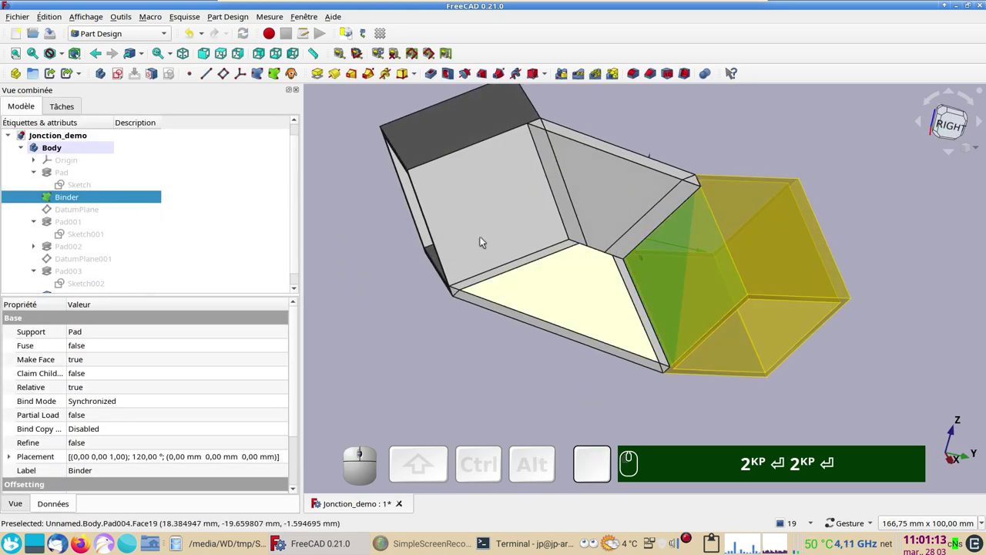
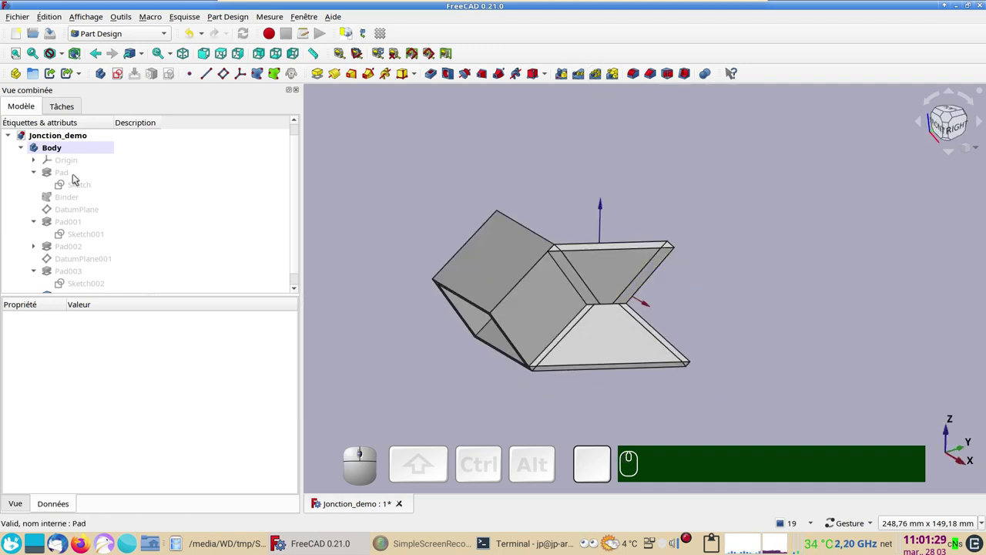
# Ctrl-select Pad, Pad001, Pad002 and Pad003 in the tree for patterning
pyautogui.click(76, 178)
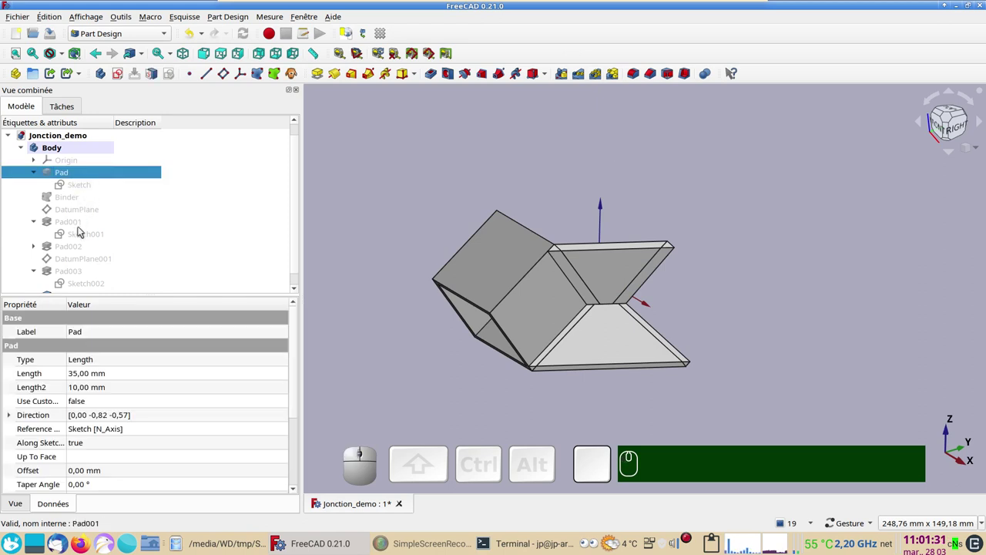
pyautogui.click(75, 225)
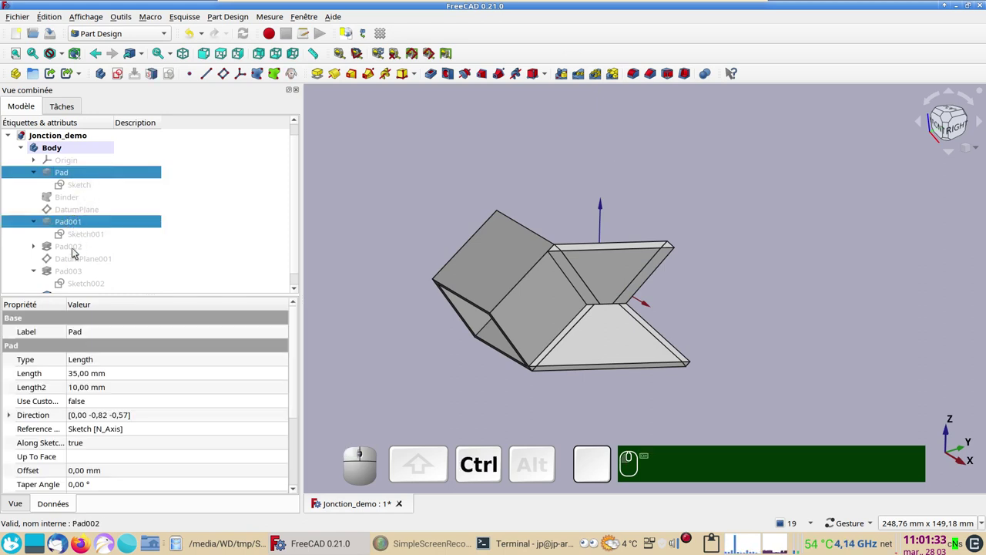
pyautogui.click(74, 253)
pyautogui.click(73, 274)
pyautogui.scroll(-3)
# Add Pad004 and create a polar pattern of the pads with three occurrences about Z
pyautogui.click(67, 283)
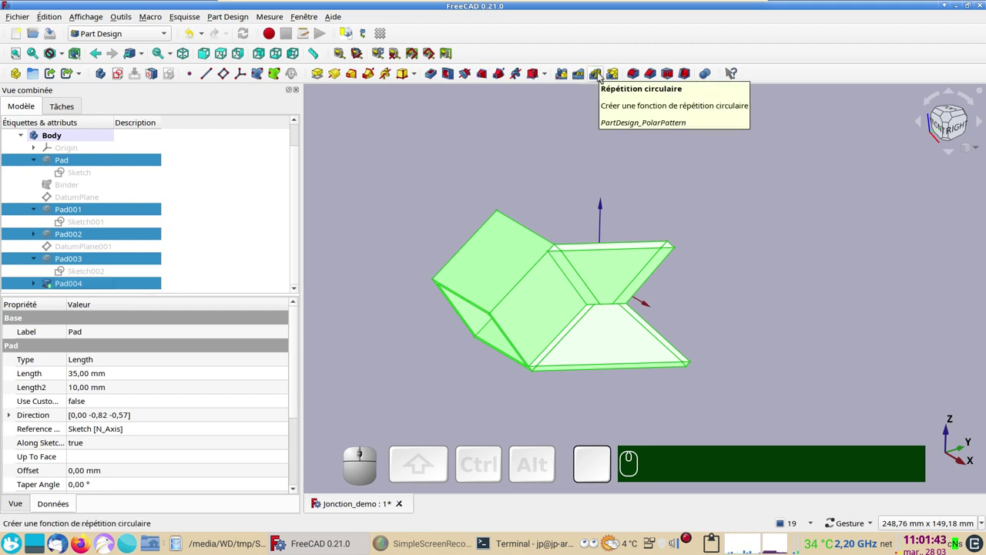
pyautogui.click(602, 77)
pyautogui.click(252, 360)
pyautogui.click(211, 437)
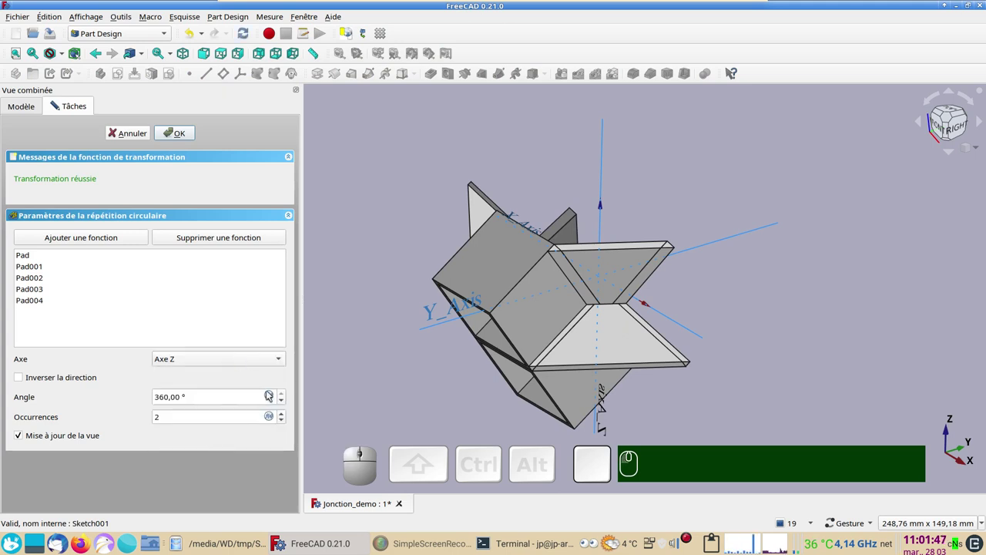
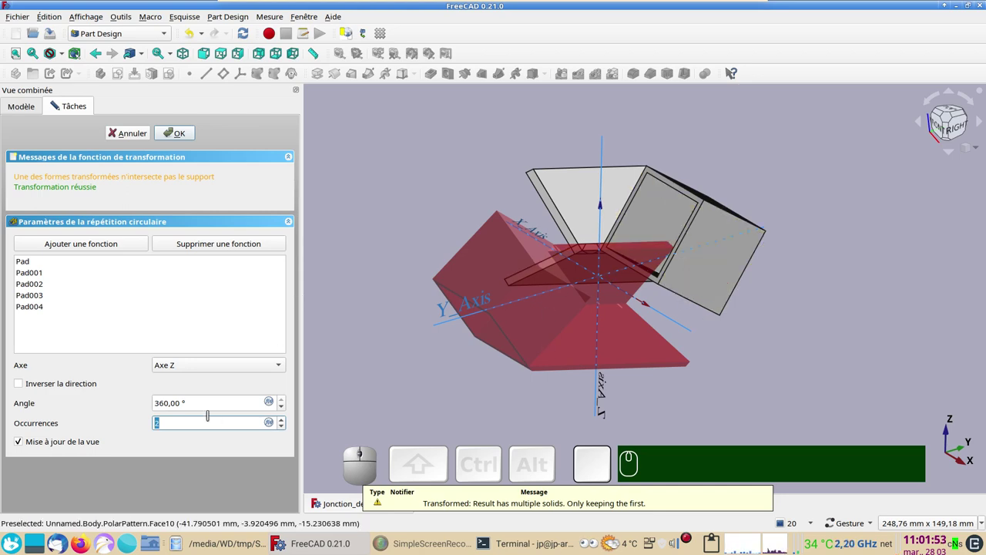
pyautogui.press('KP_3')
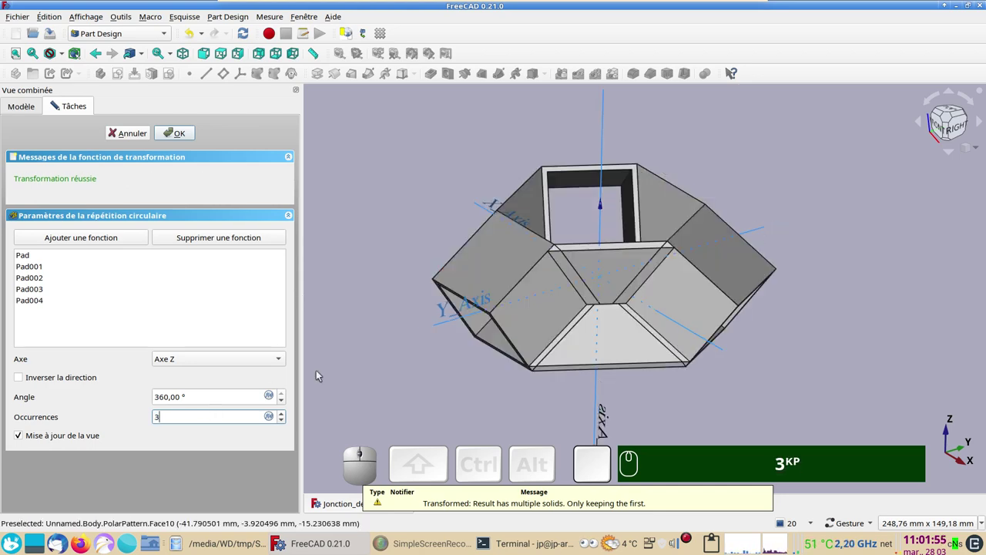
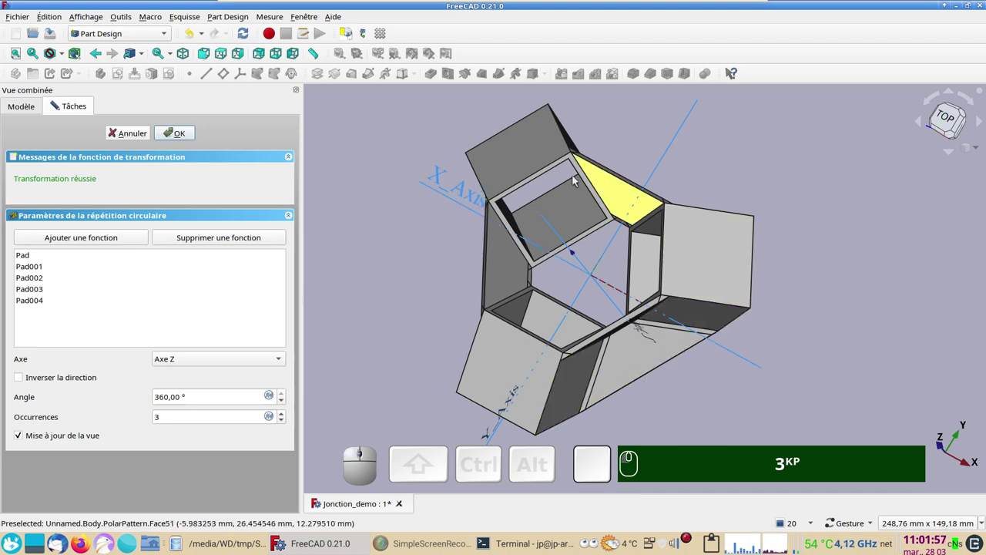
pyautogui.moveTo(645, 334); pyautogui.dragTo(218, 118)
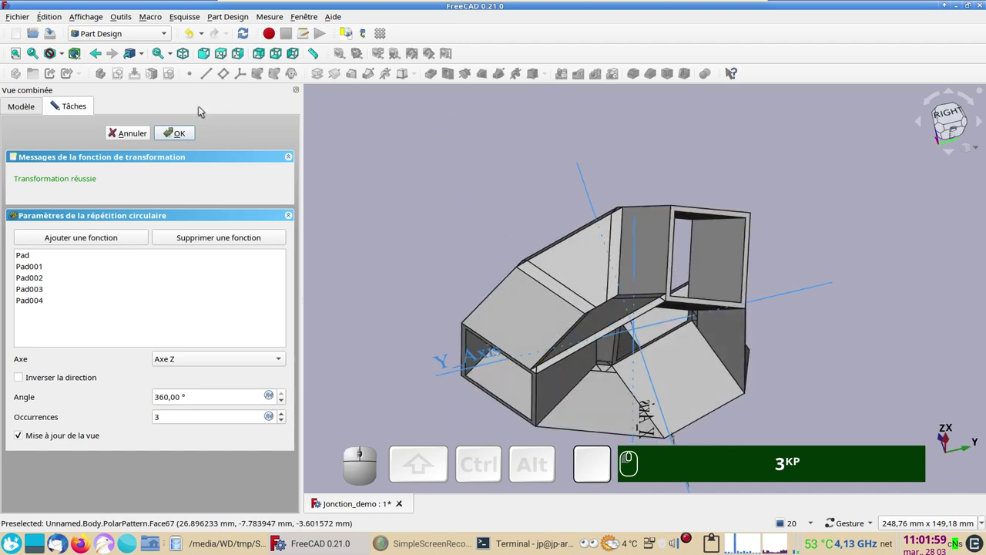
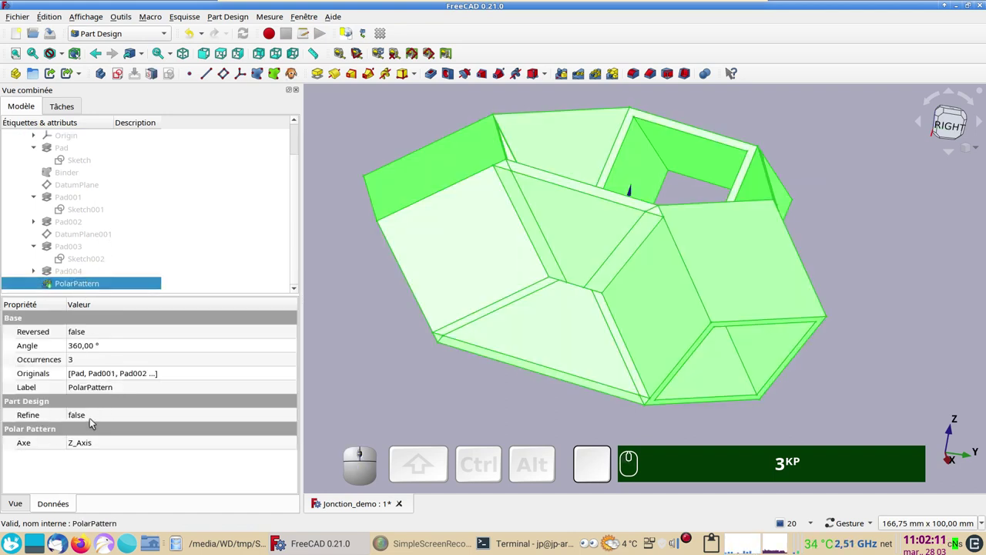
# Set the PolarPattern's Refine property to true and inspect the closed junction
pyautogui.click(99, 419)
pyautogui.click(103, 419)
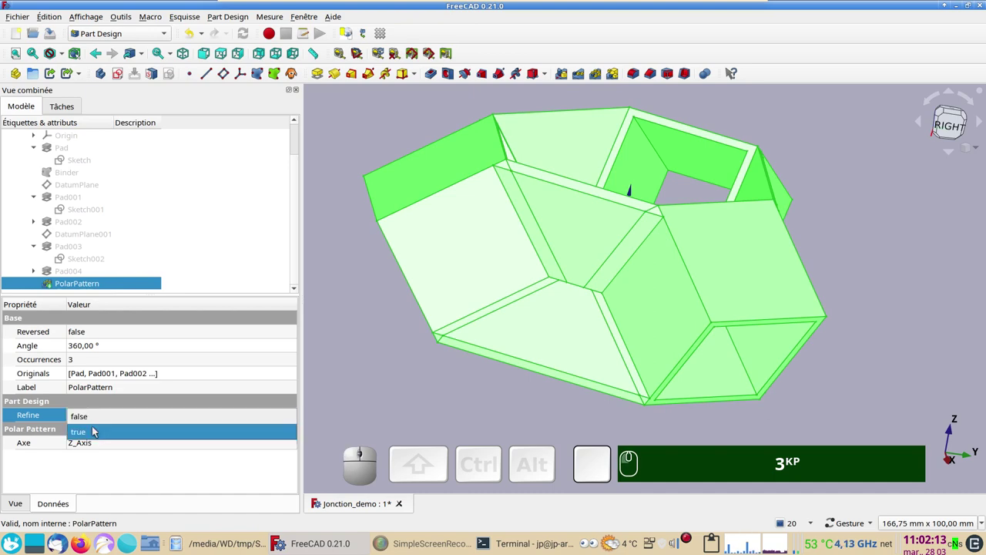
pyautogui.click(97, 429)
pyautogui.click(376, 364)
pyautogui.moveTo(429, 404); pyautogui.dragTo(437, 403)
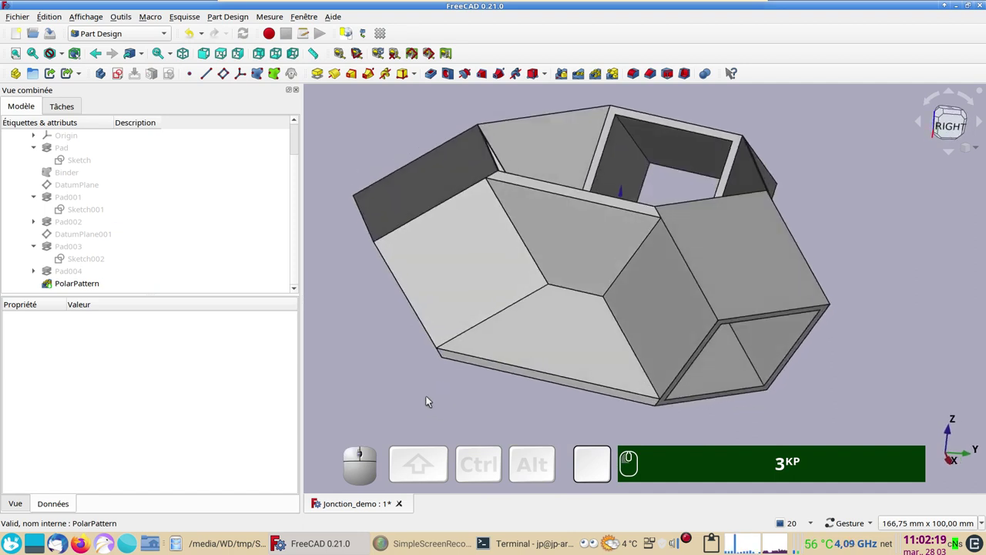
pyautogui.moveTo(418, 395); pyautogui.dragTo(475, 401)
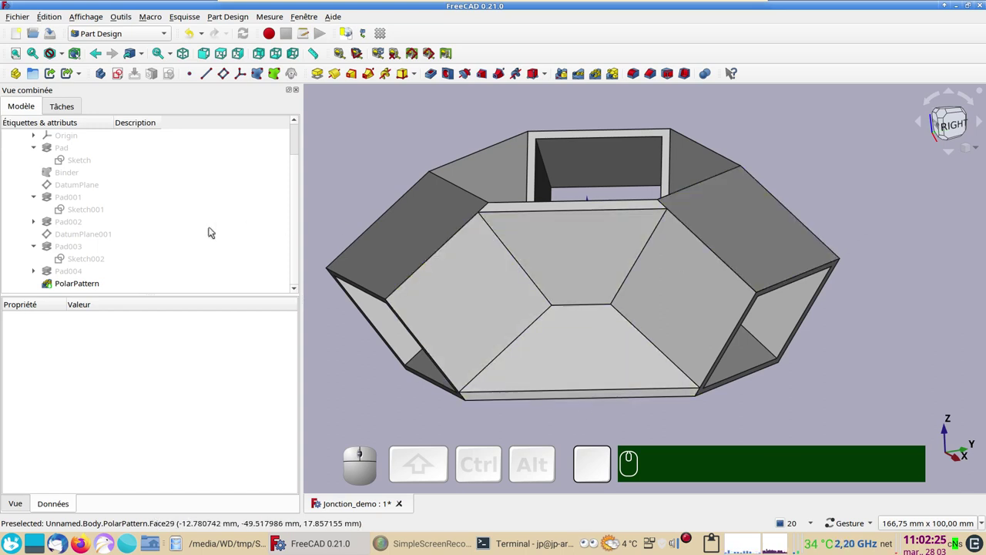
# Fillet all edges of the PolarPattern with a 0.8 mm radius
pyautogui.click(89, 286)
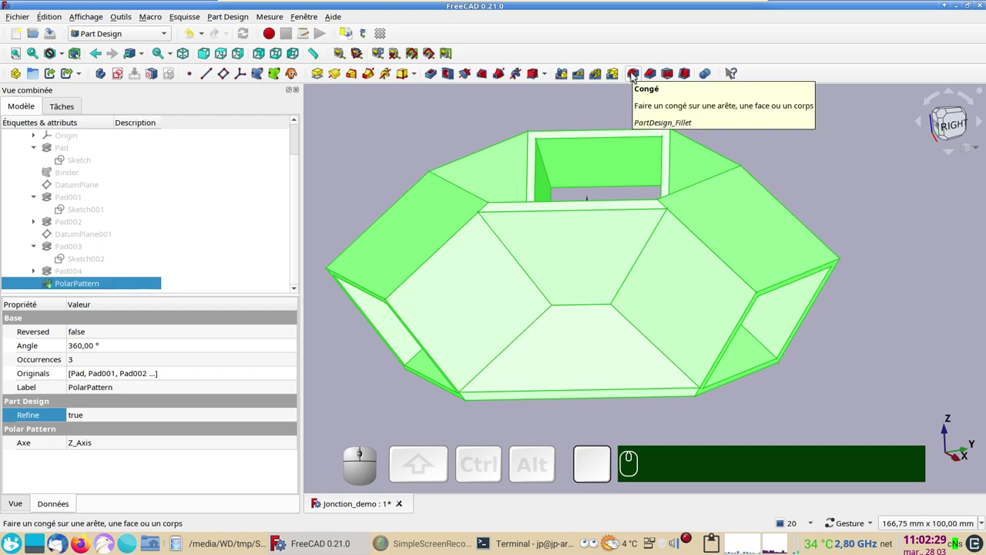
pyautogui.click(636, 76)
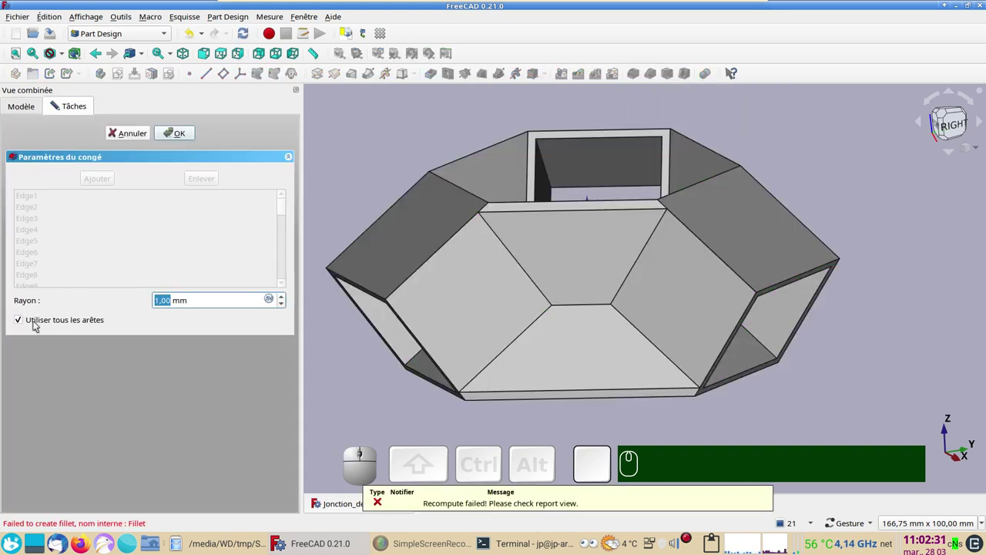
pyautogui.moveTo(508, 103); pyautogui.dragTo(124, 291)
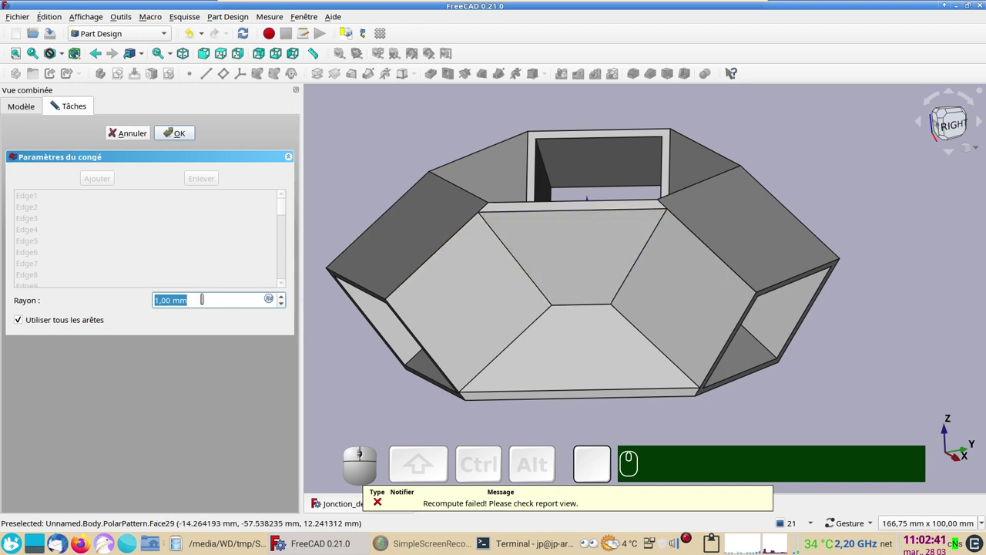
pyautogui.press('KP_0')
pyautogui.press('KP_Decimal')
pyautogui.press('KP_8')
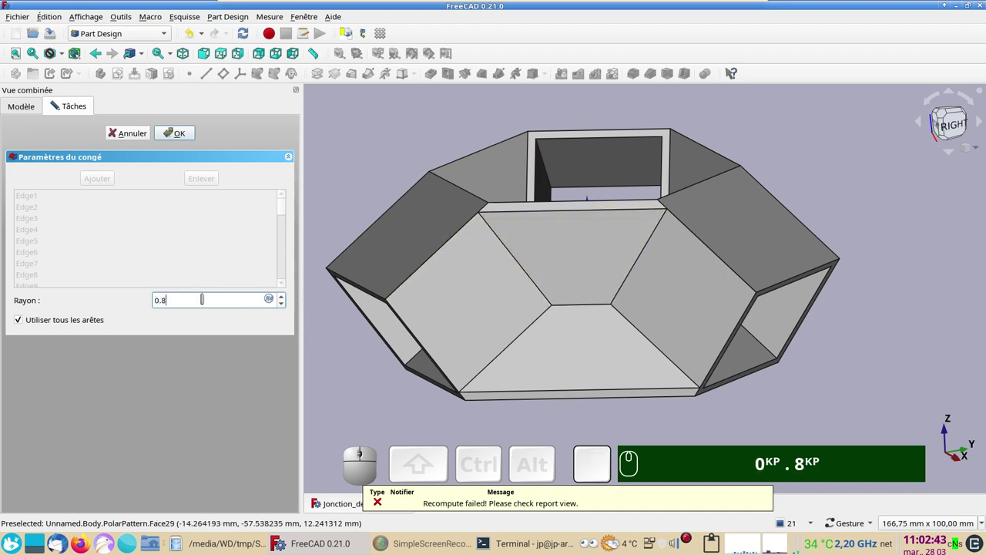
pyautogui.press('KP_0')
pyautogui.write('.')
pyautogui.press('KP_8')
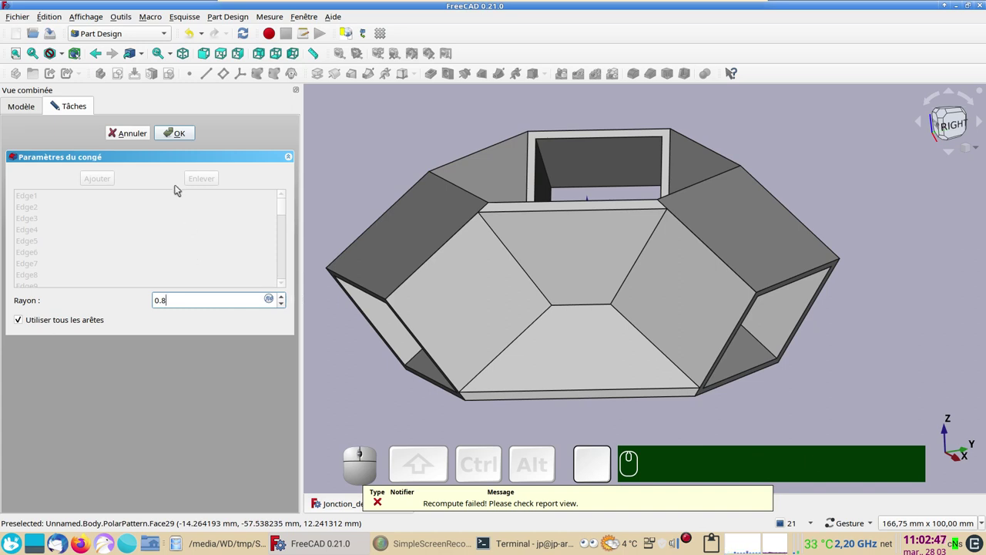
pyautogui.click(181, 137)
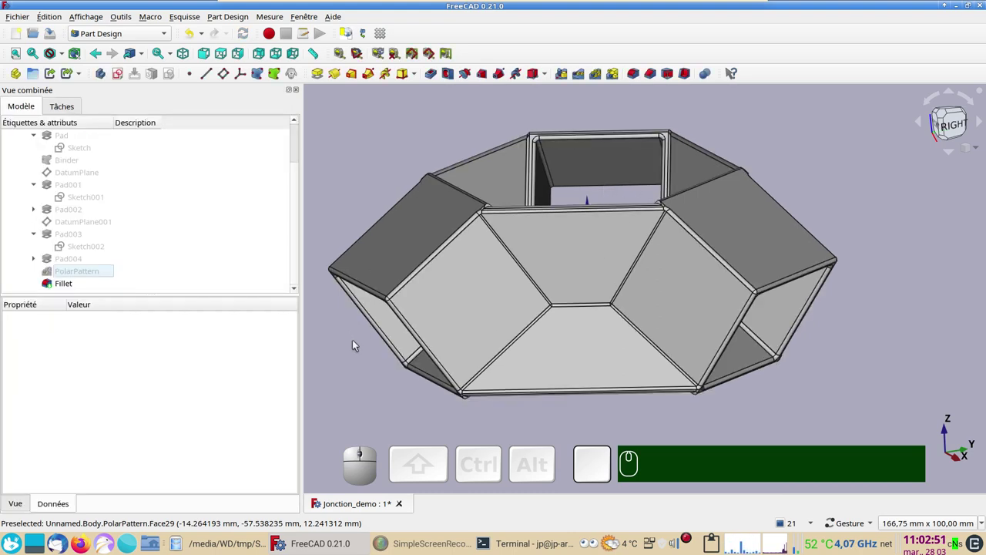
# Set the Fillet's shape colour to brown in its Display properties
pyautogui.moveTo(573, 333); pyautogui.dragTo(482, 289)
pyautogui.click(483, 291)
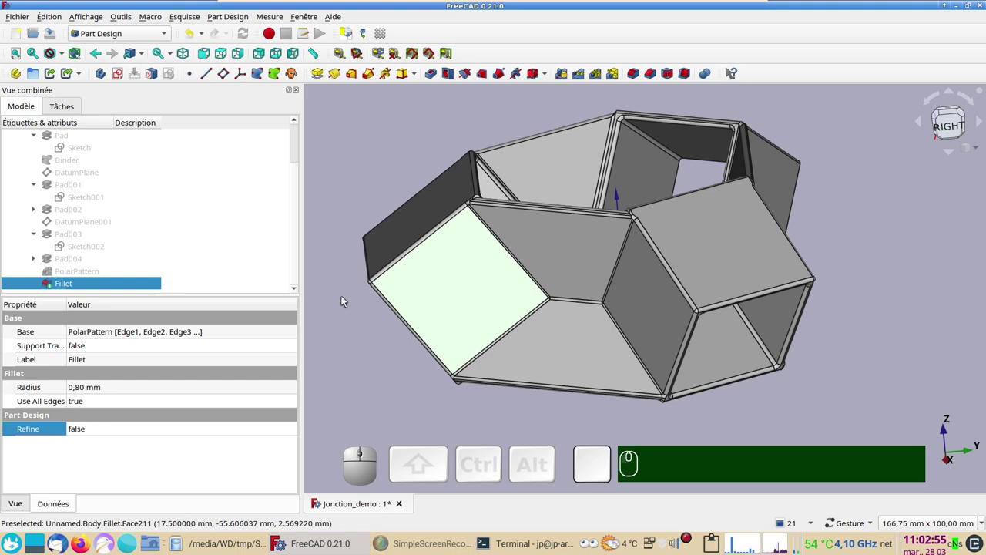
pyautogui.press('ctrl+d')
pyautogui.click(246, 193)
pyautogui.click(243, 204)
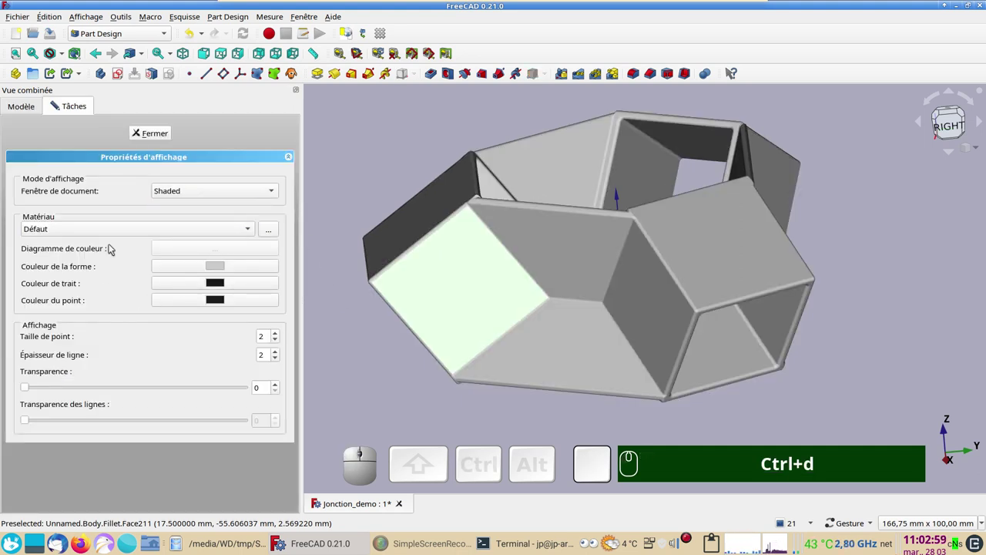
pyautogui.click(124, 229)
pyautogui.click(64, 529)
pyautogui.click(380, 420)
pyautogui.moveTo(441, 410); pyautogui.dragTo(177, 146)
pyautogui.click(160, 134)
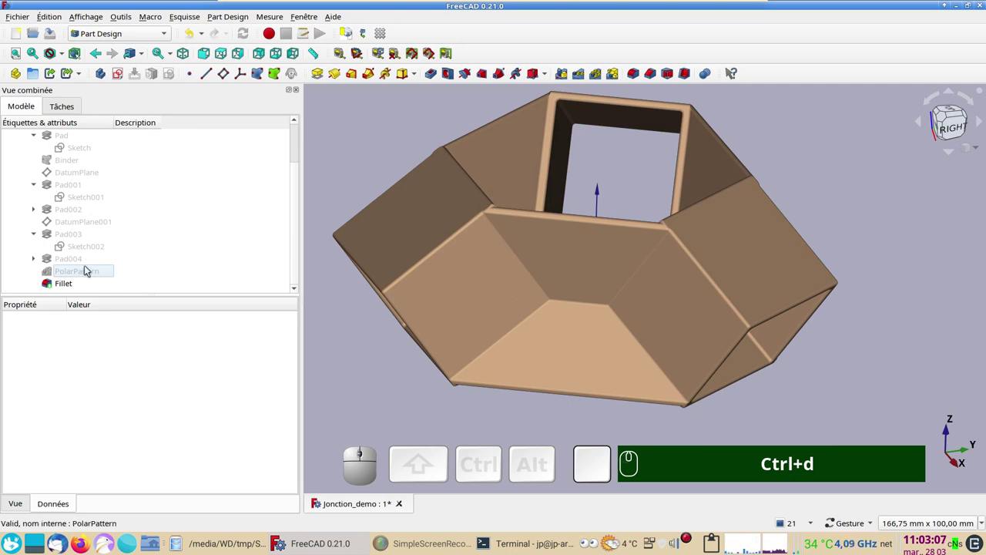
# Show the PolarPattern feature and hide the Fillet
pyautogui.click(84, 279)
pyautogui.press('space')
pyautogui.click(72, 284)
pyautogui.click(561, 399)
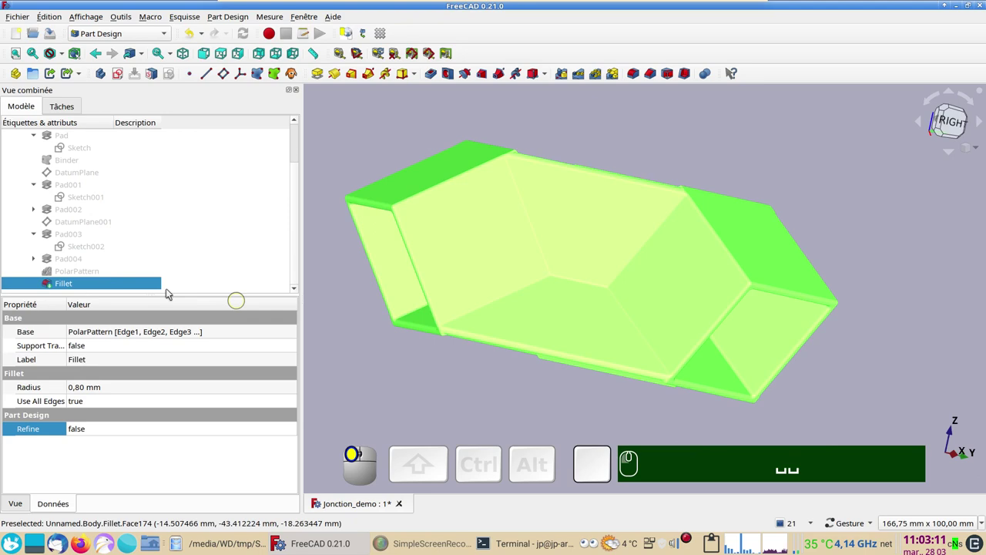
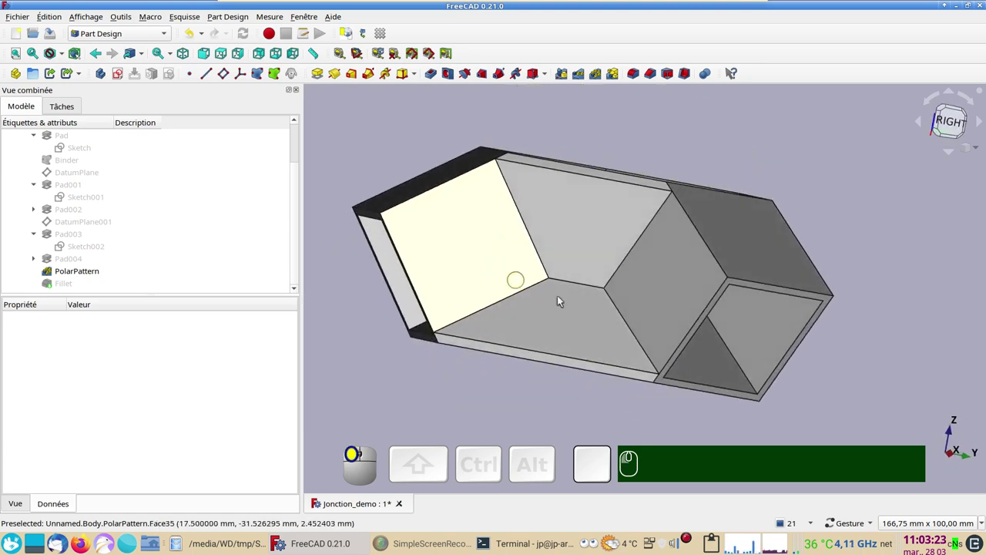
# Change the first tube Sketch's attachment angle from 35° to 45° about X and confirm
pyautogui.scroll(3)
pyautogui.click(85, 203)
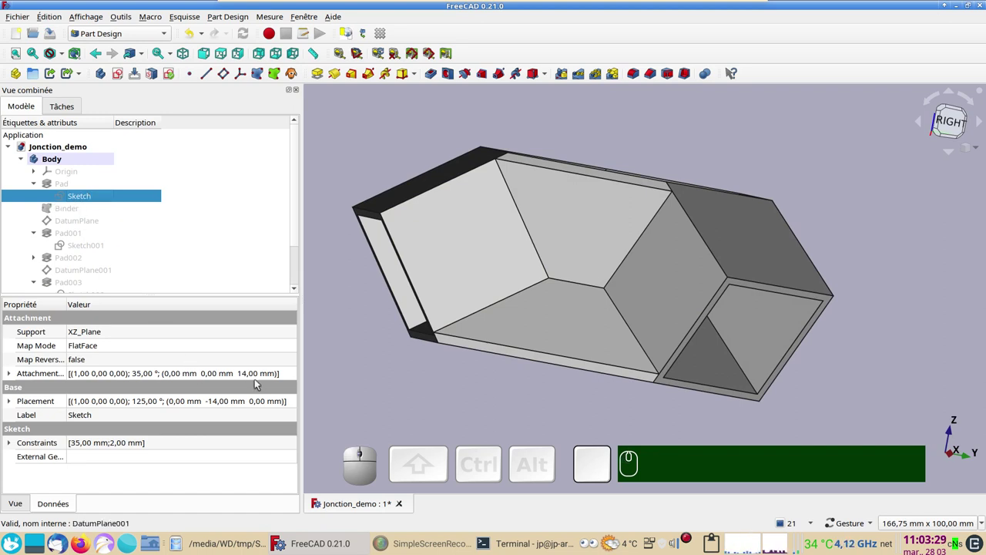
pyautogui.click(295, 378)
pyautogui.click(295, 378)
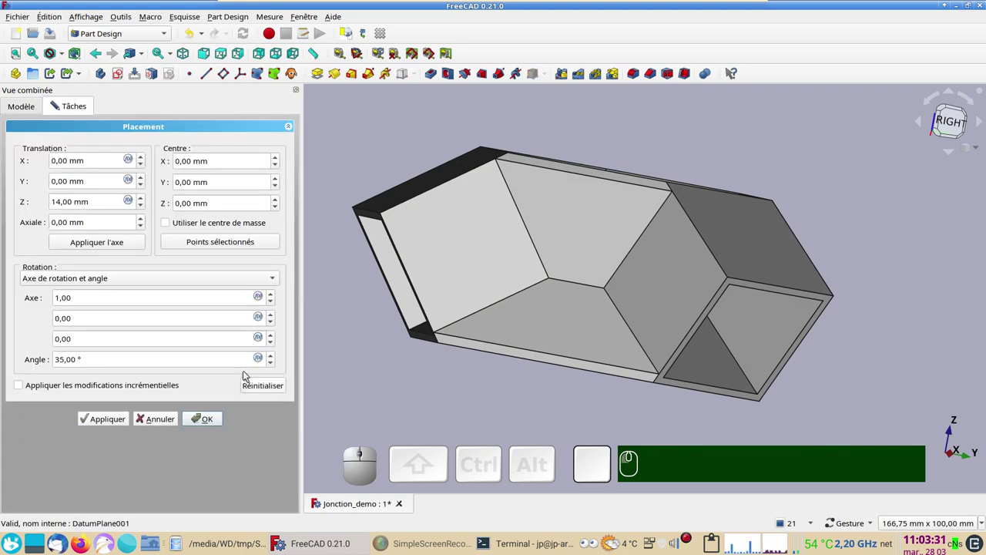
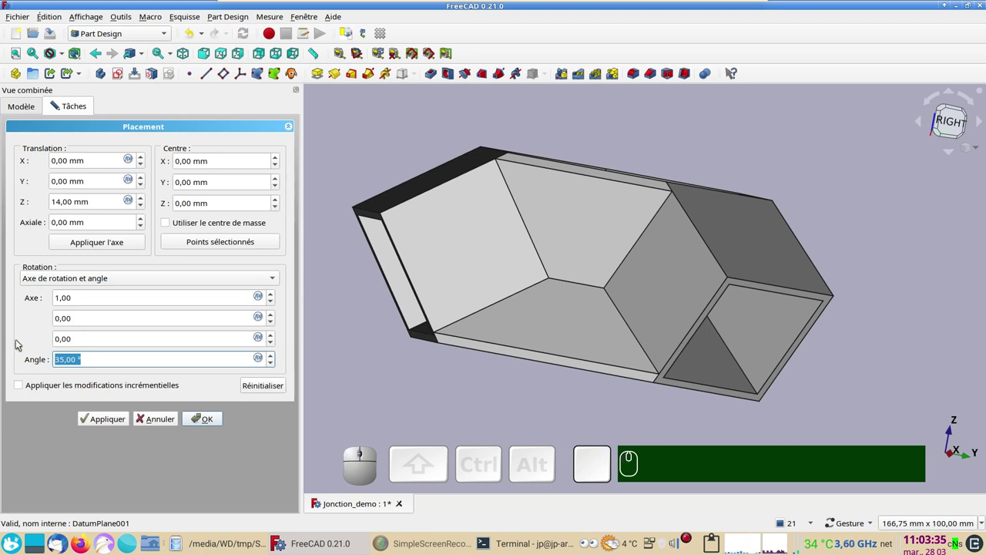
pyautogui.press('KP_4')
pyautogui.press('KP_5')
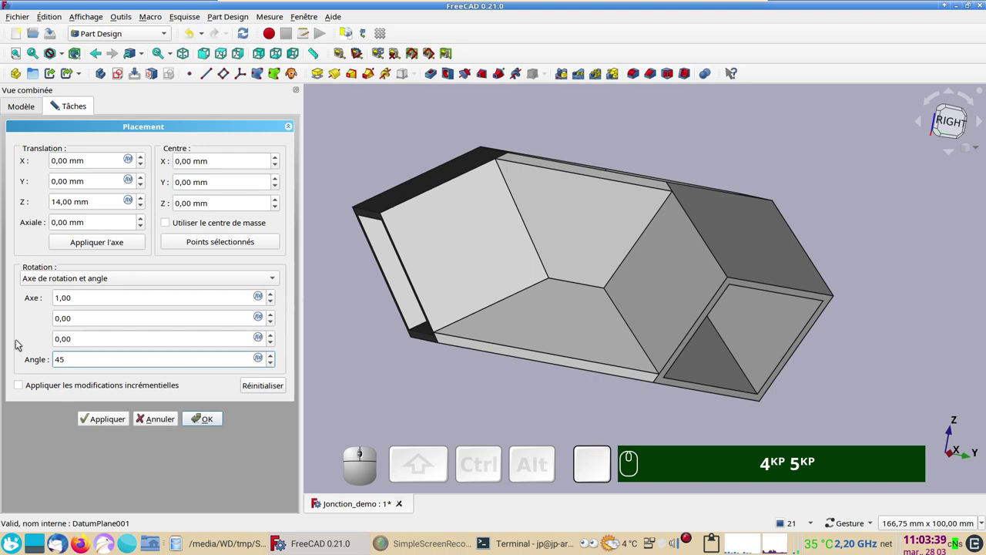
pyautogui.press('Return')
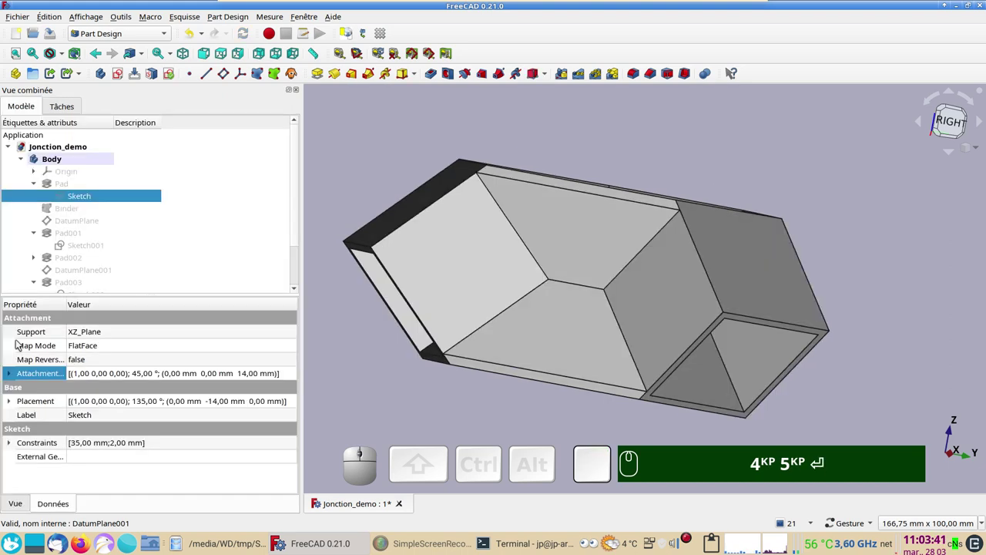
pyautogui.scroll(-3)
# Make the Fillet feature visible again so the brown junction shows with the 45° tubes
pyautogui.moveTo(512, 261); pyautogui.dragTo(677, 314)
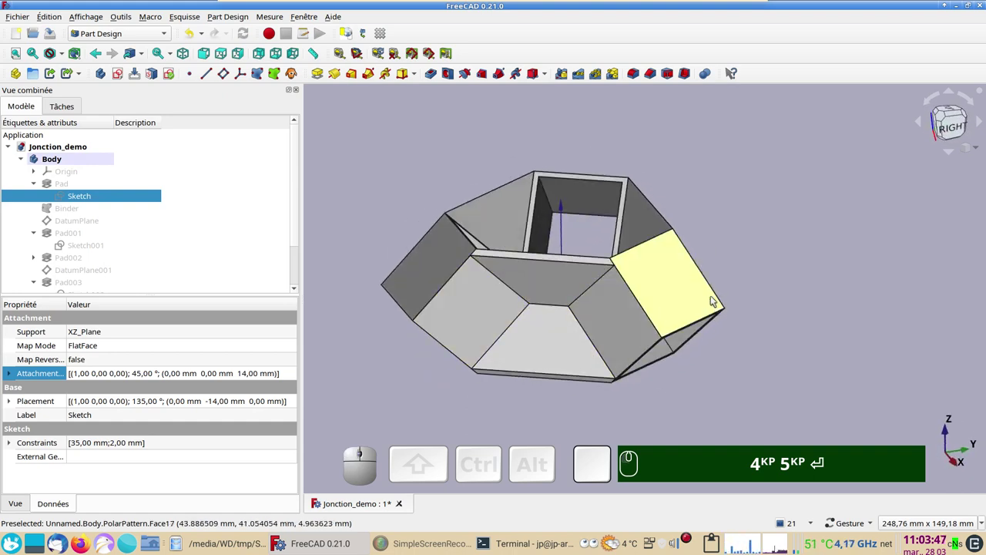
pyautogui.click(788, 354)
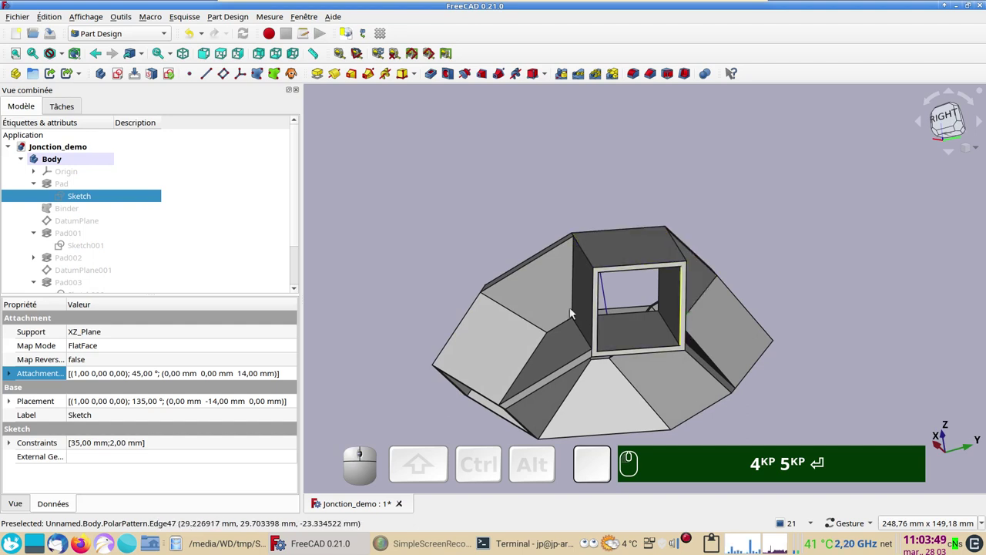
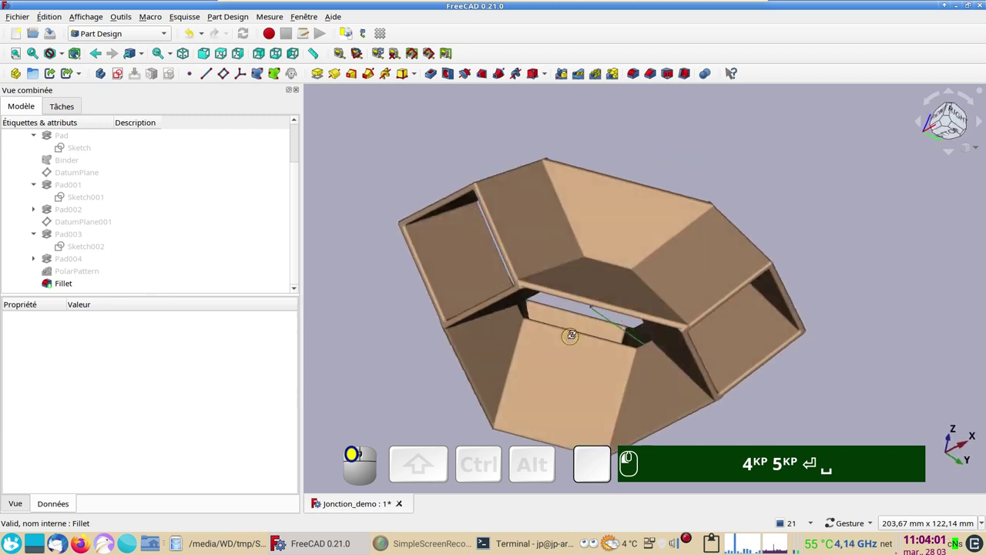
pyautogui.click(402, 357)
# Orbit the brown junction to look into the tubes, then reach the FreeCAD taskbar quit option
pyautogui.moveTo(296, 242); pyautogui.dragTo(64, 154)
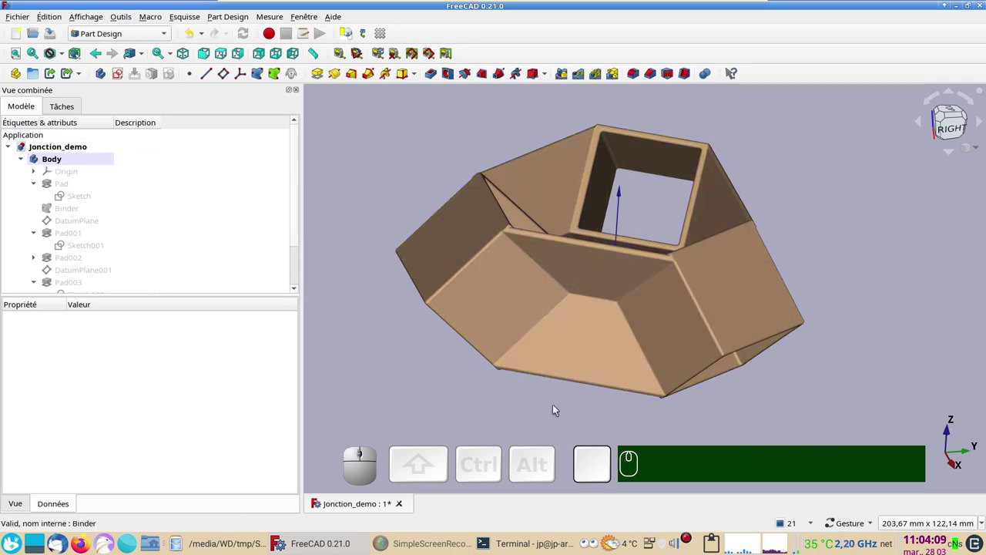
pyautogui.moveTo(785, 401); pyautogui.dragTo(605, 376)
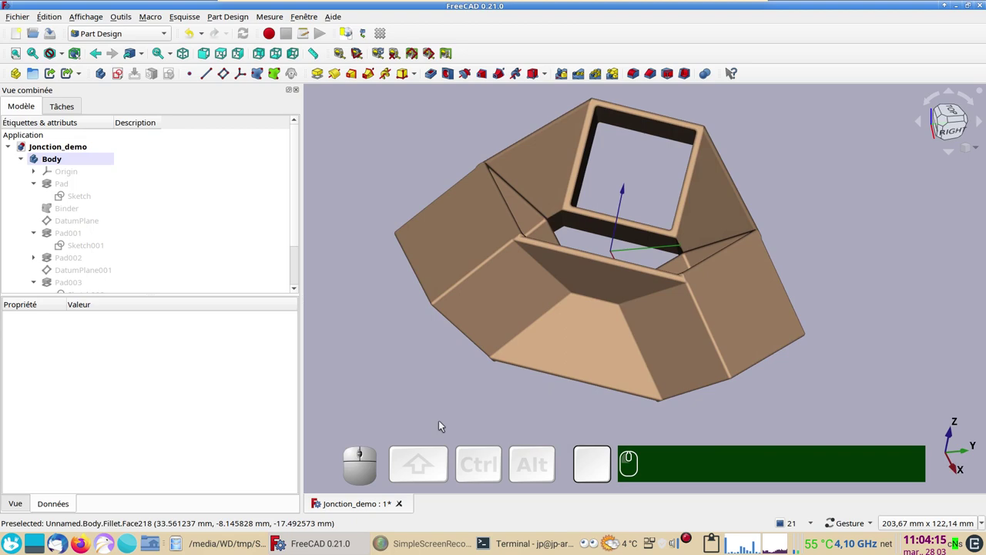
pyautogui.rightClick(689, 539)
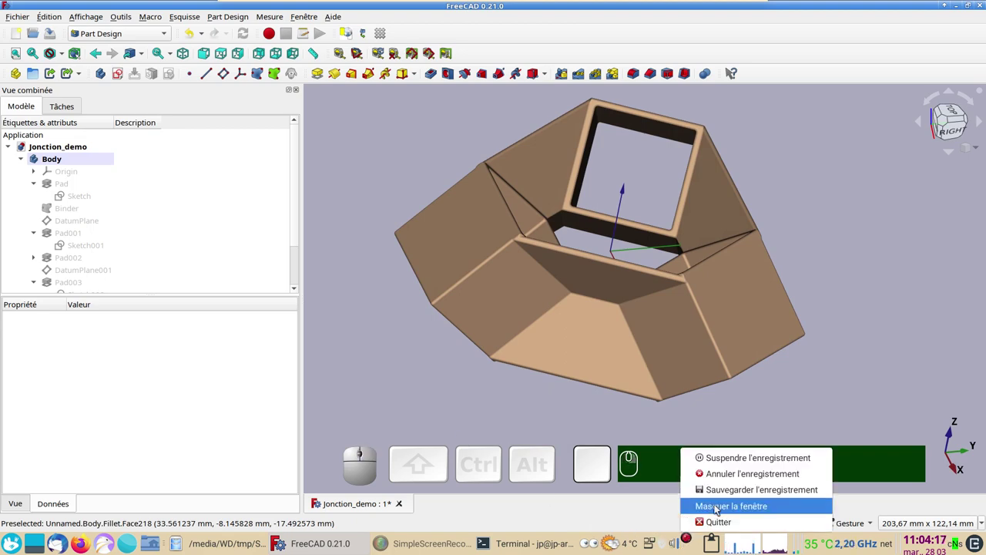